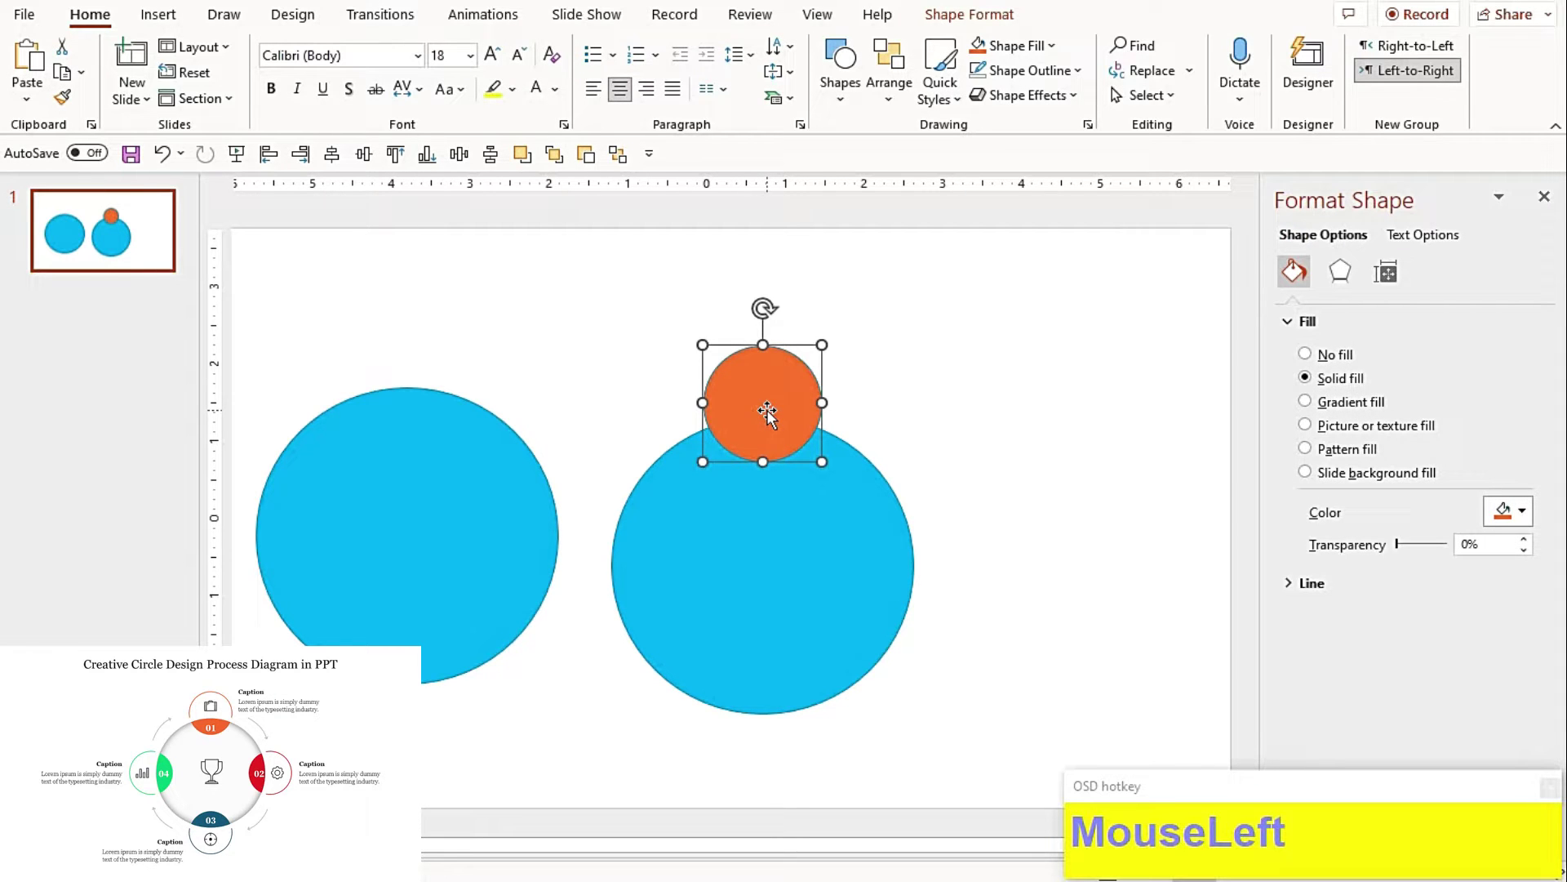
Step: Delete the spare left circle and undo the stray orange fill on the large circle
click(774, 502)
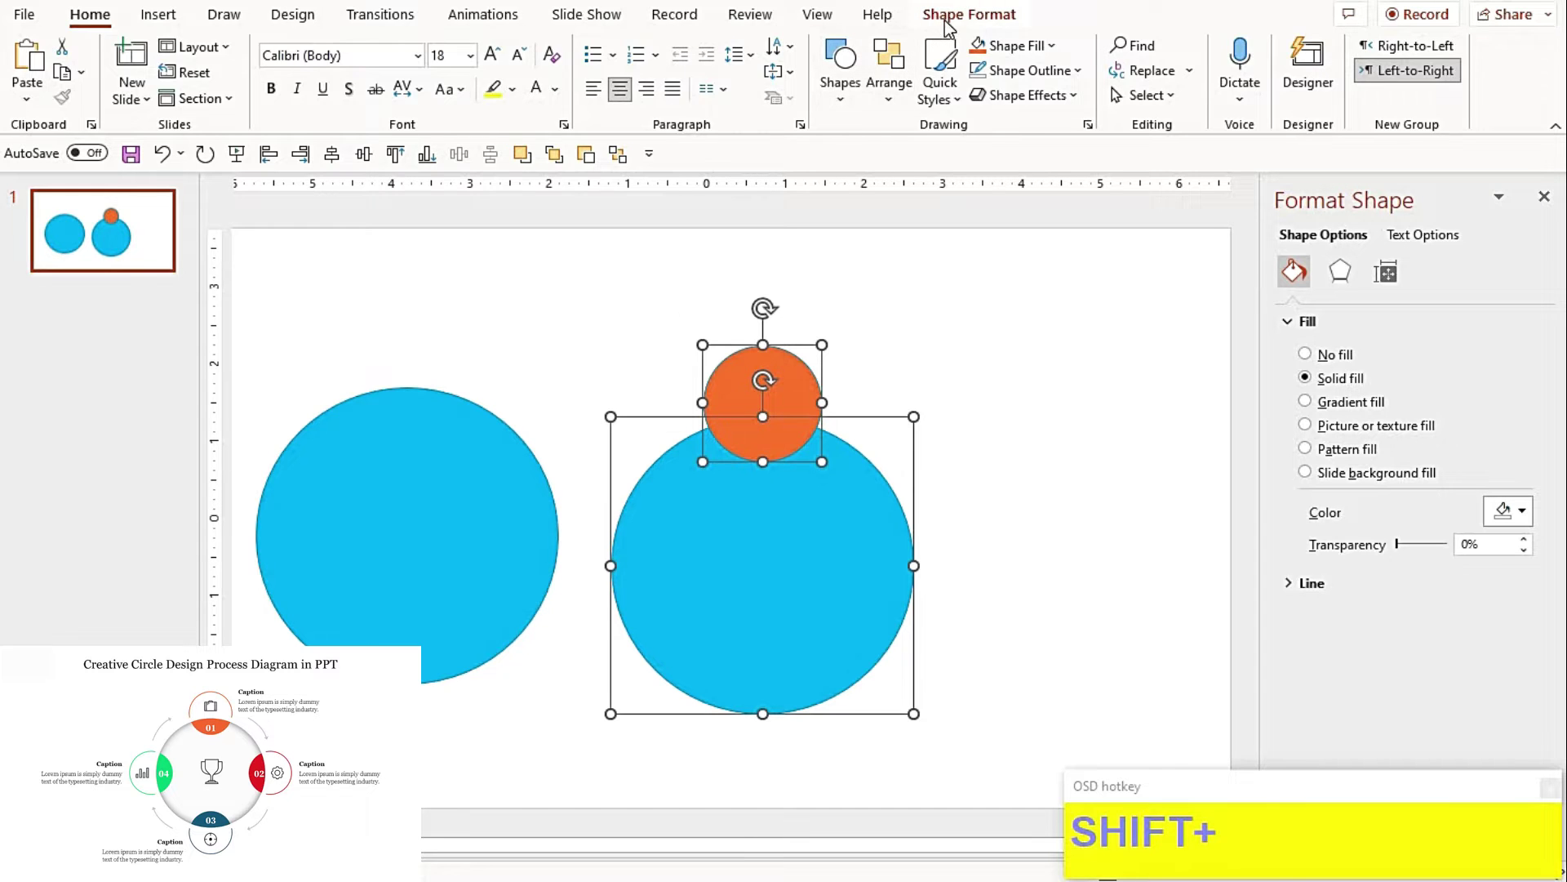
click(110, 99)
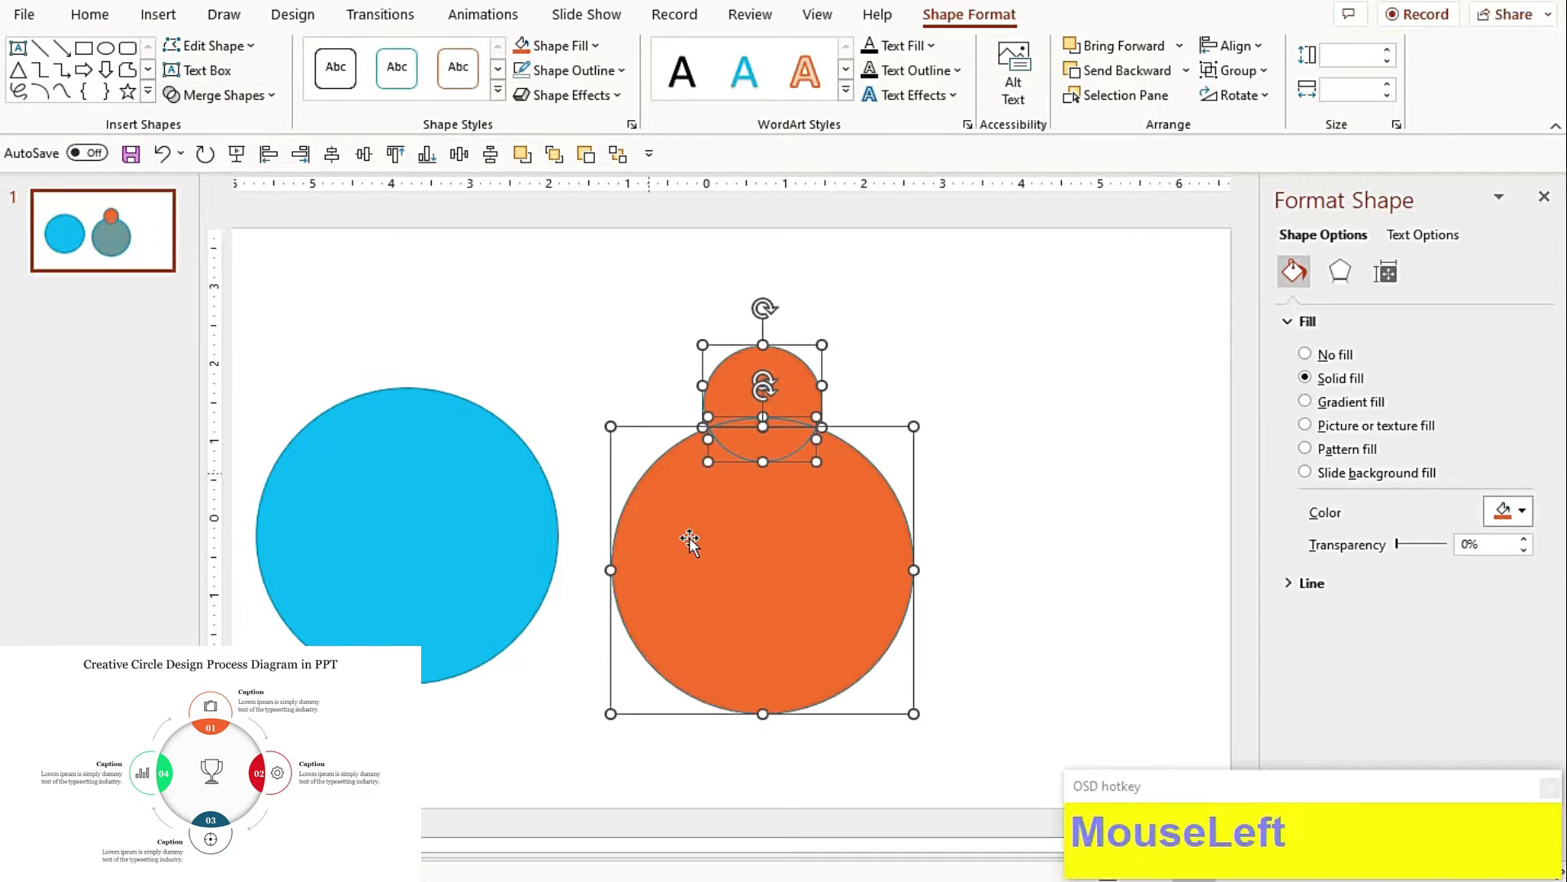
click(698, 541)
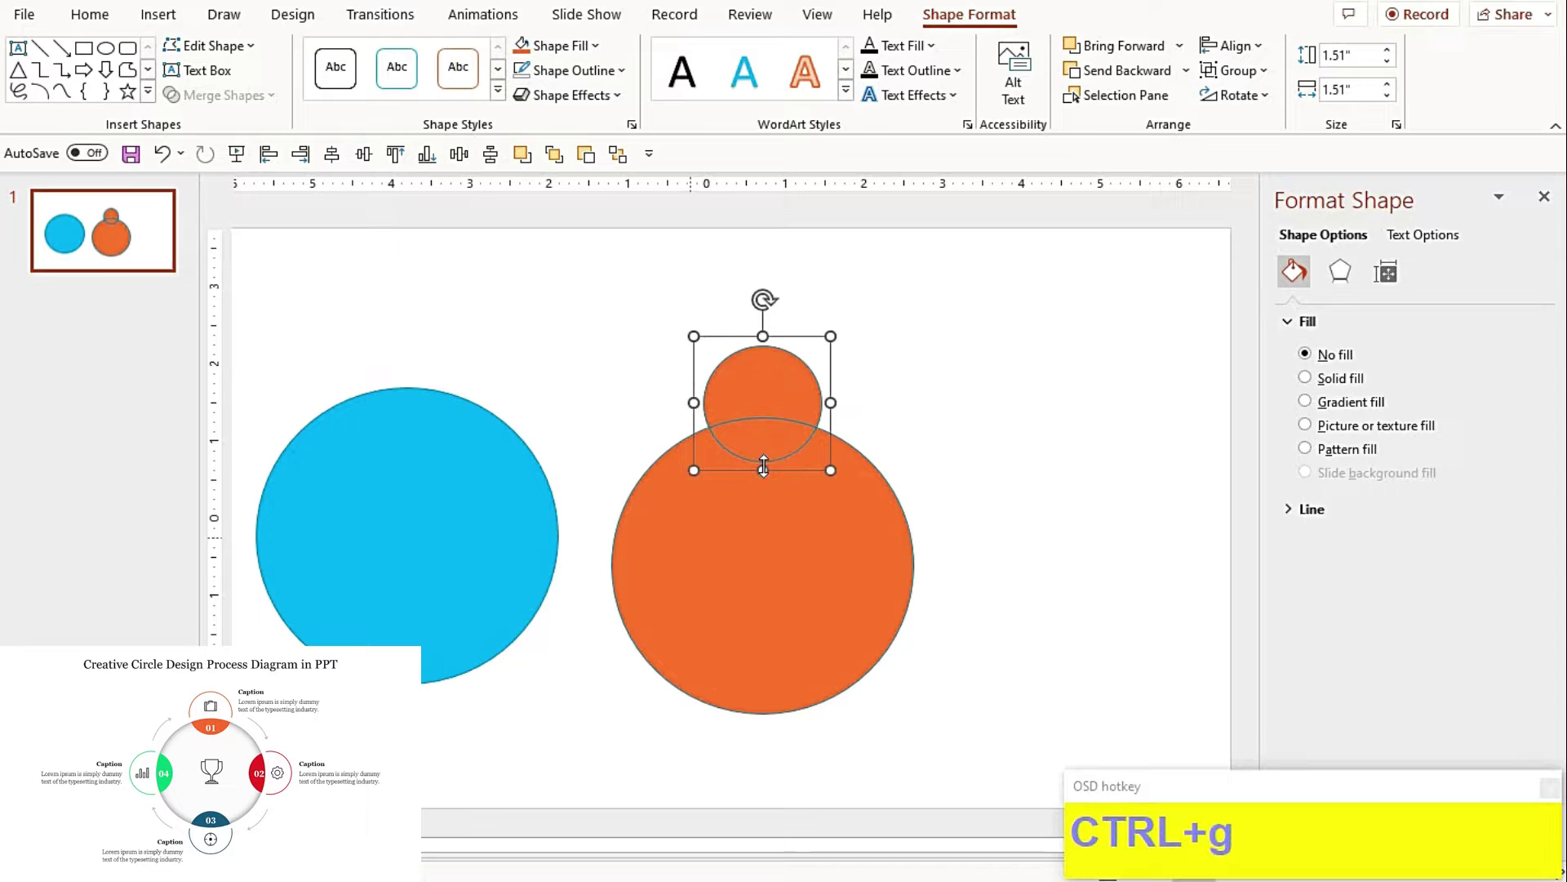
drag(465, 551, 789, 571)
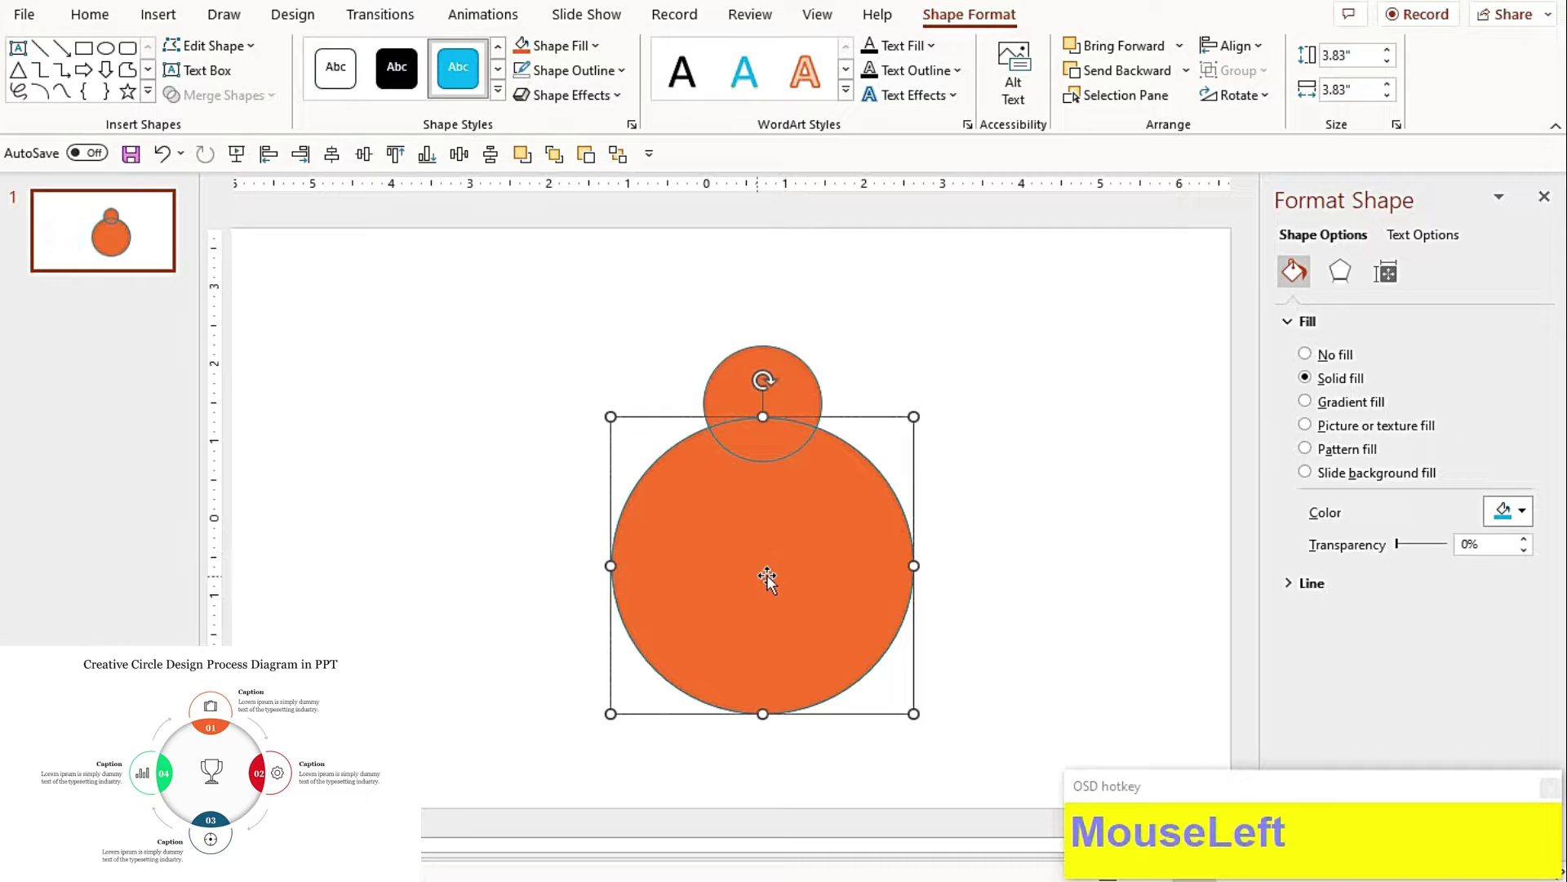
key(Delete)
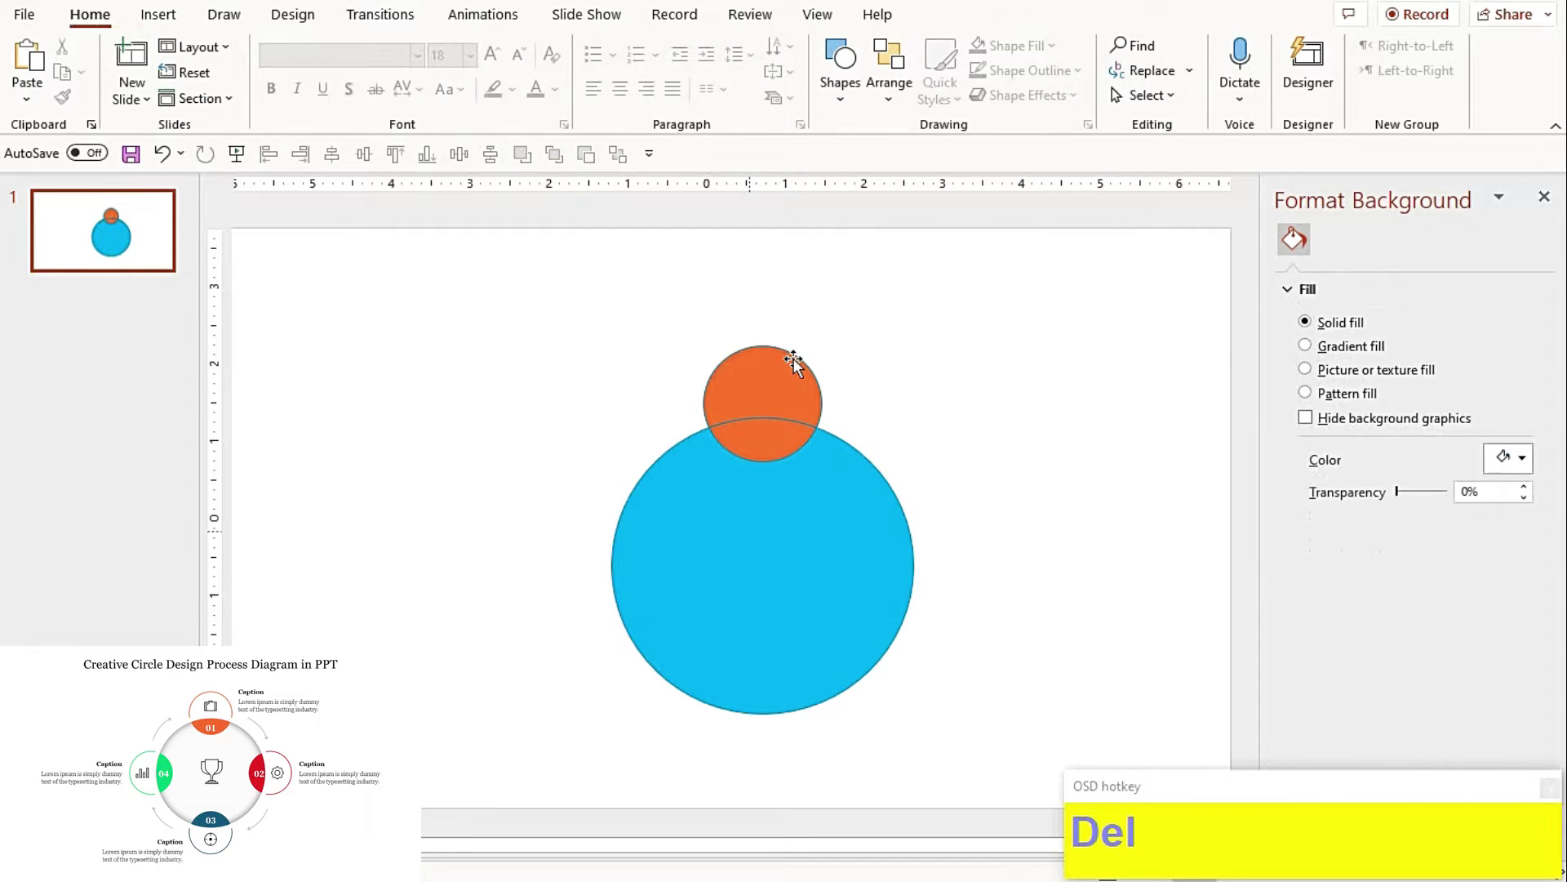
Step: Ctrl-drag copies of the small orange circle onto the right, bottom and left edges
drag(790, 352, 965, 582)
key(Left)
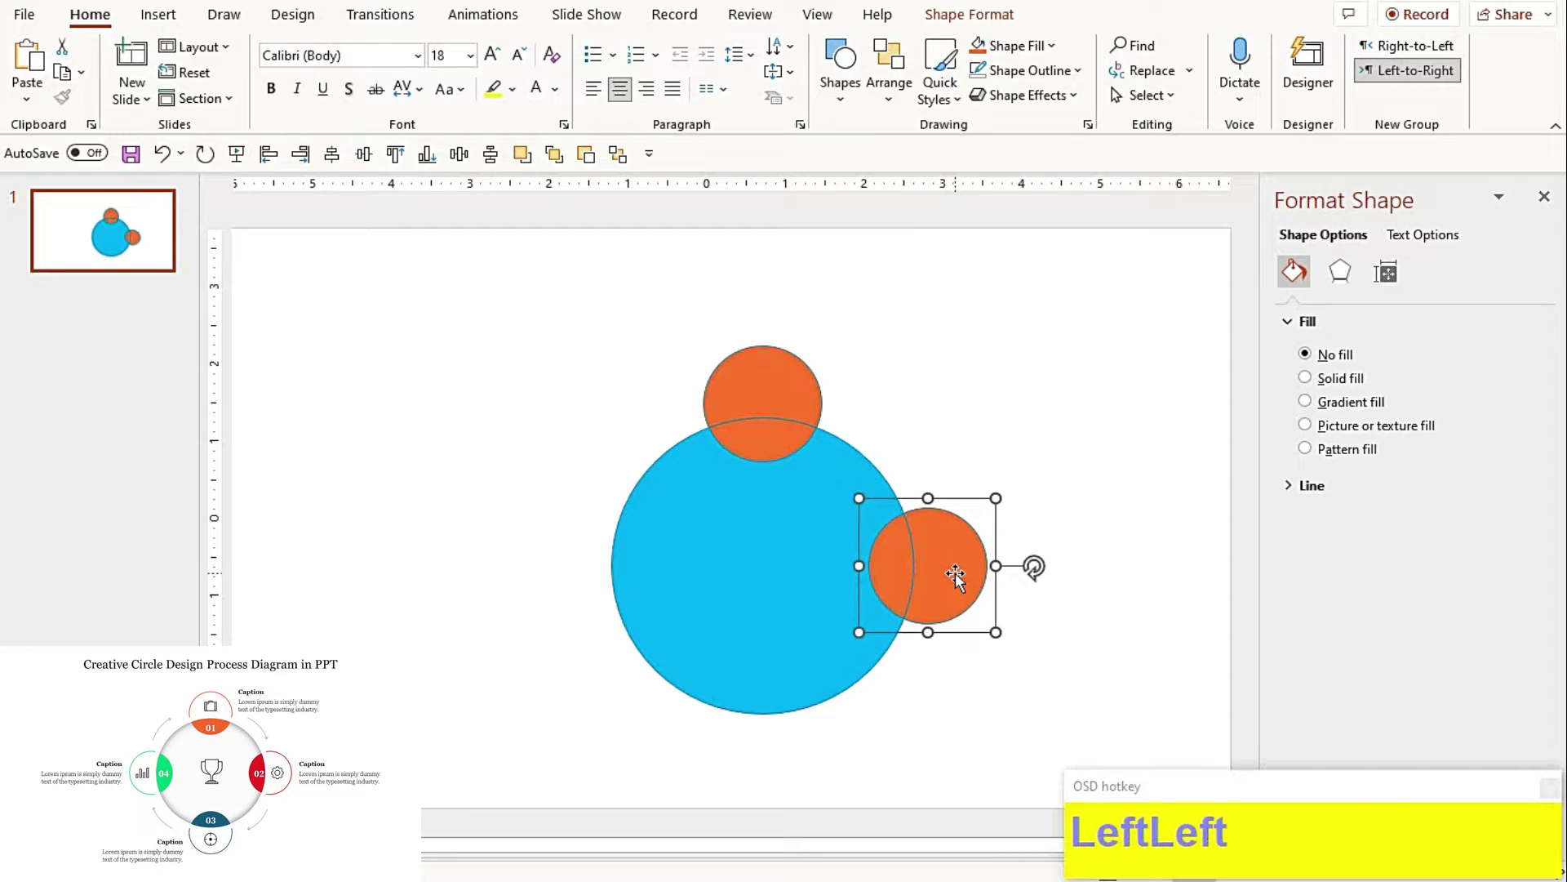
click(765, 397)
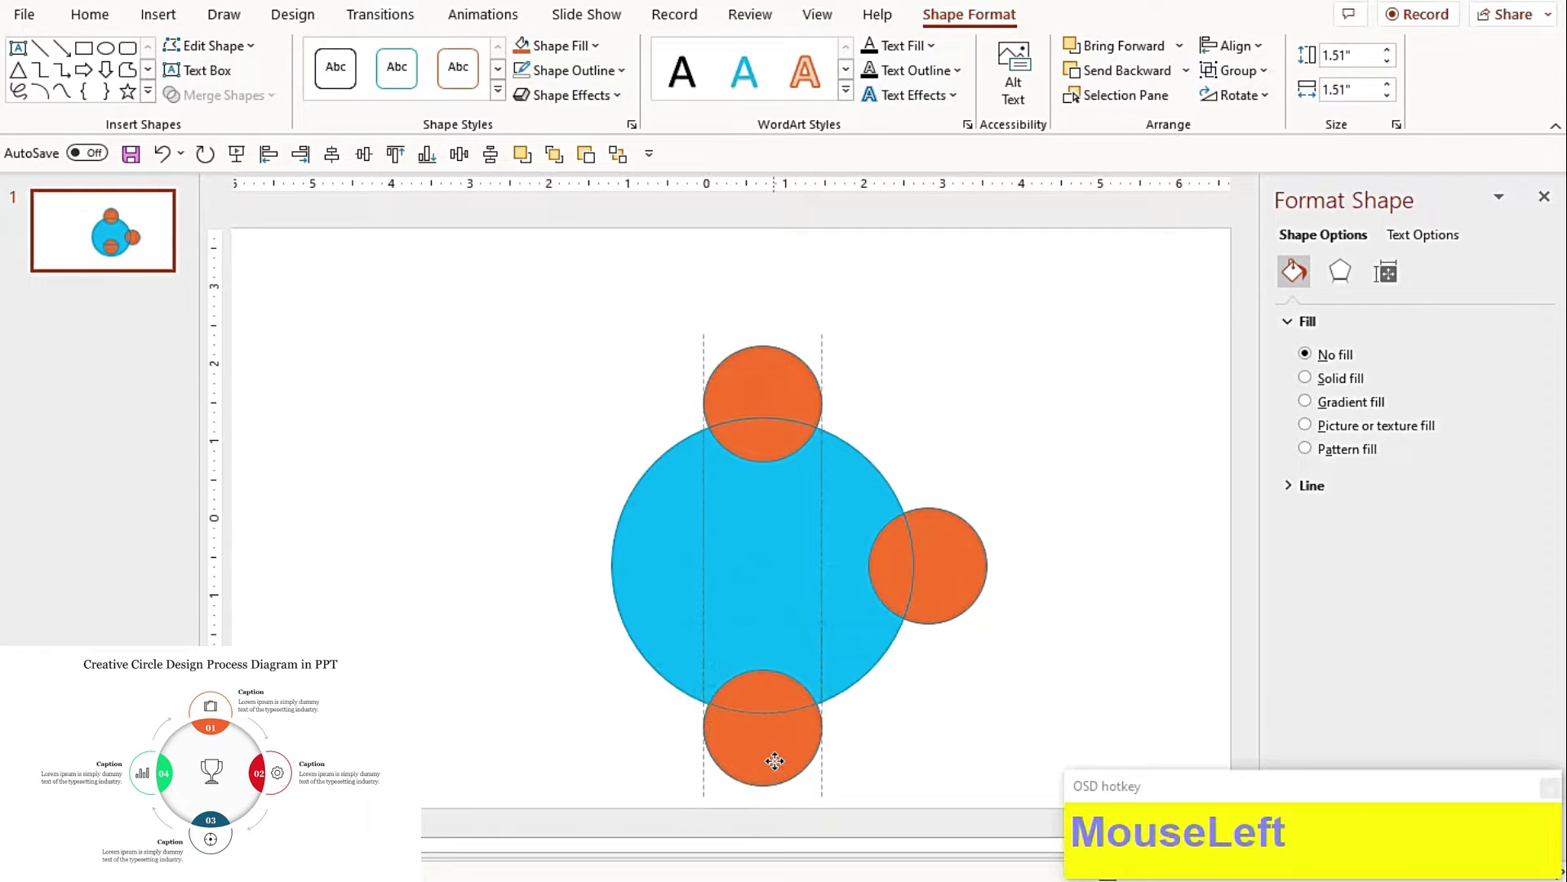
click(964, 639)
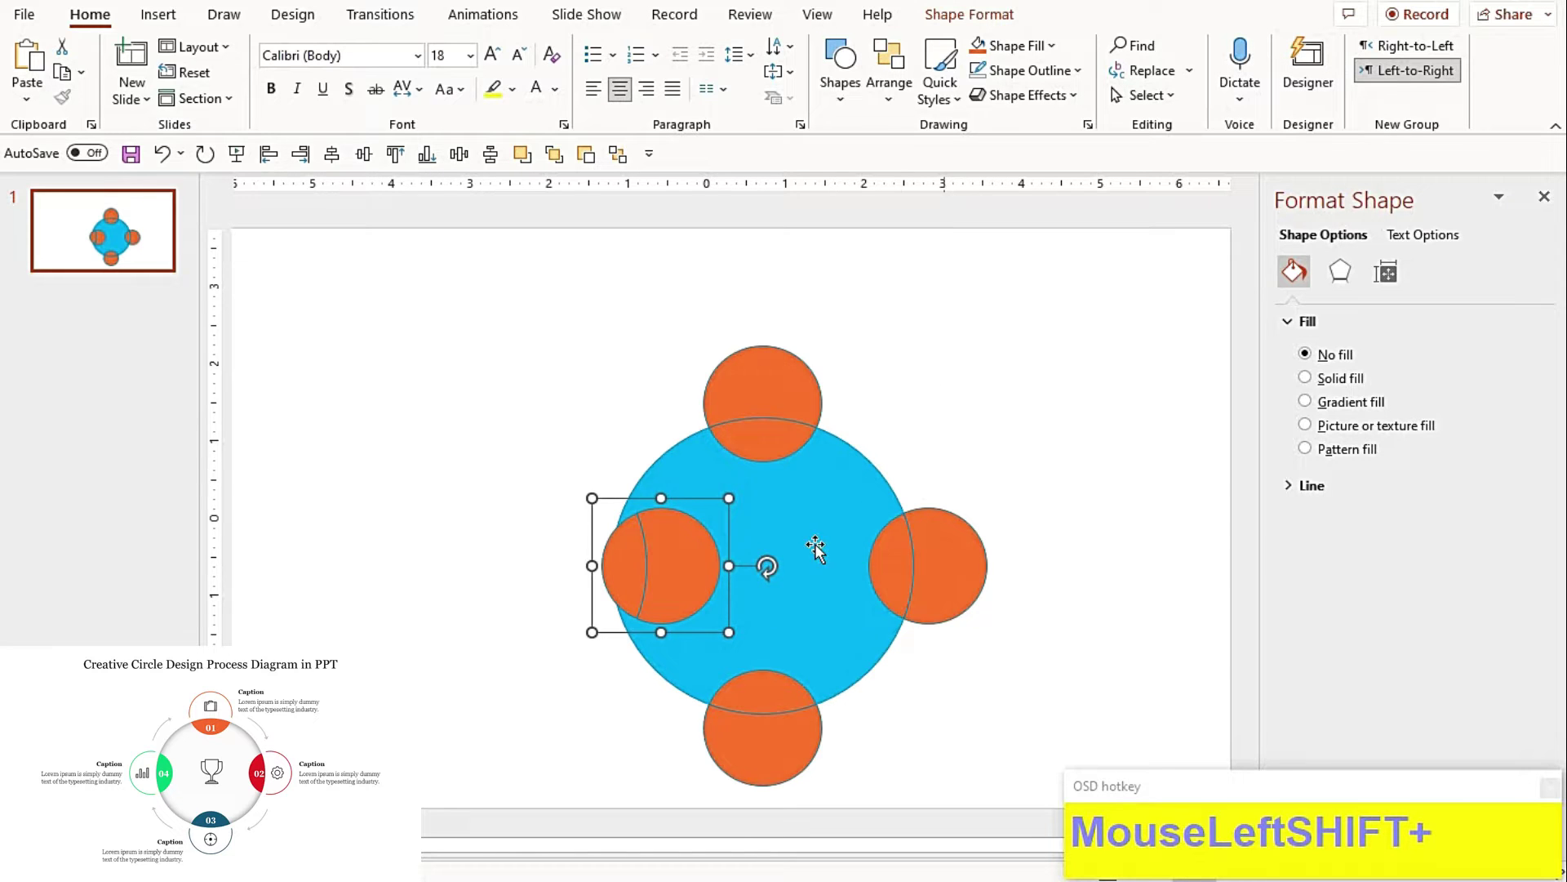
click(1279, 123)
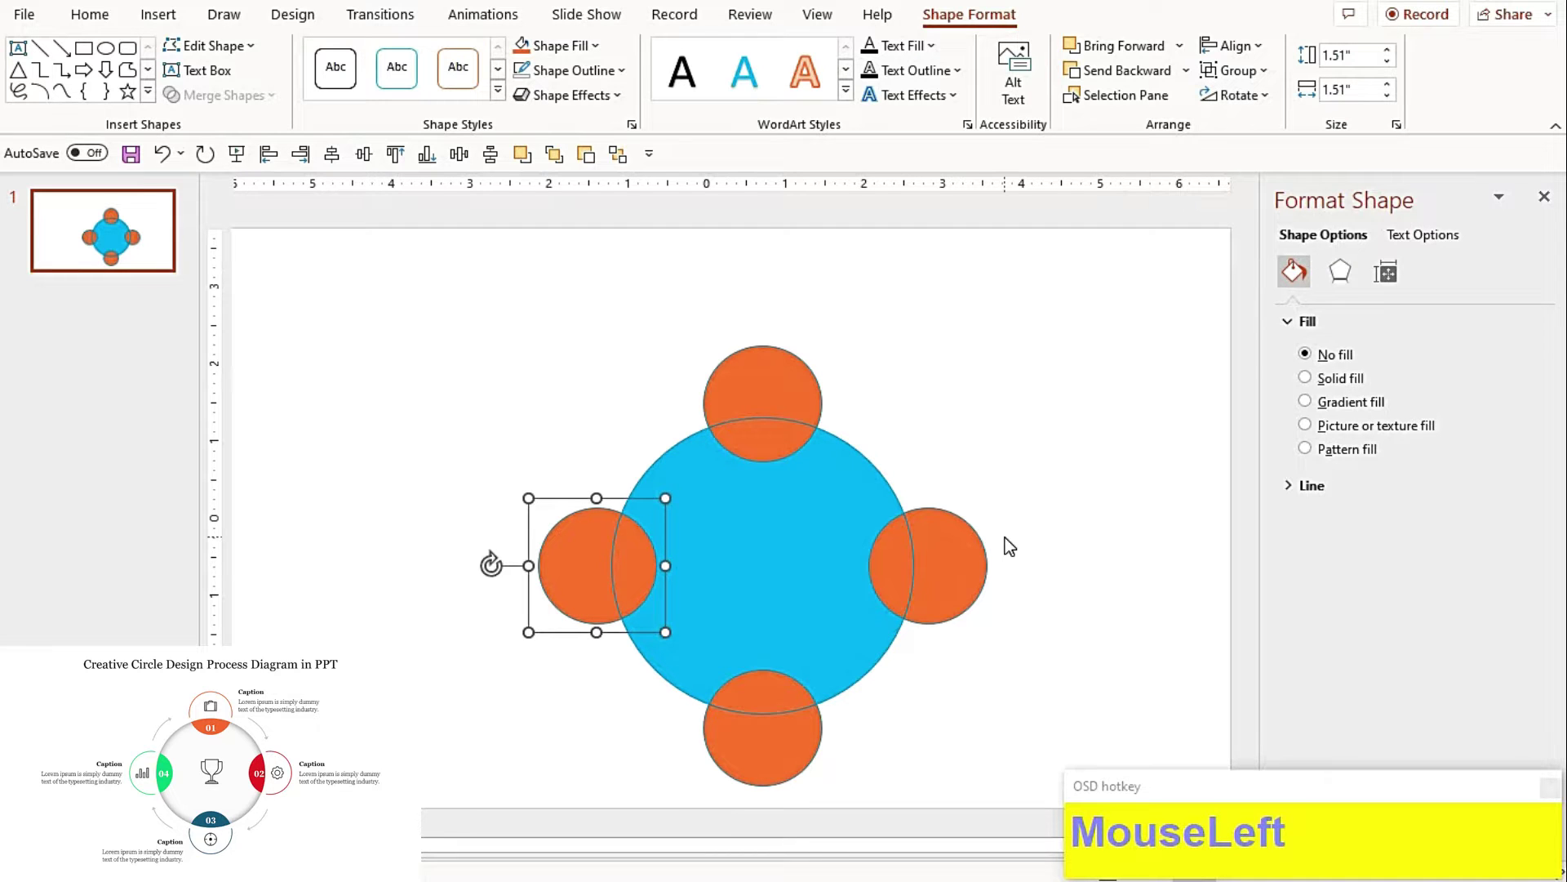
Step: Align the side circles with the large circle's centre using Align Middle
key(Right)
key(Left)
click(852, 574)
click(813, 568)
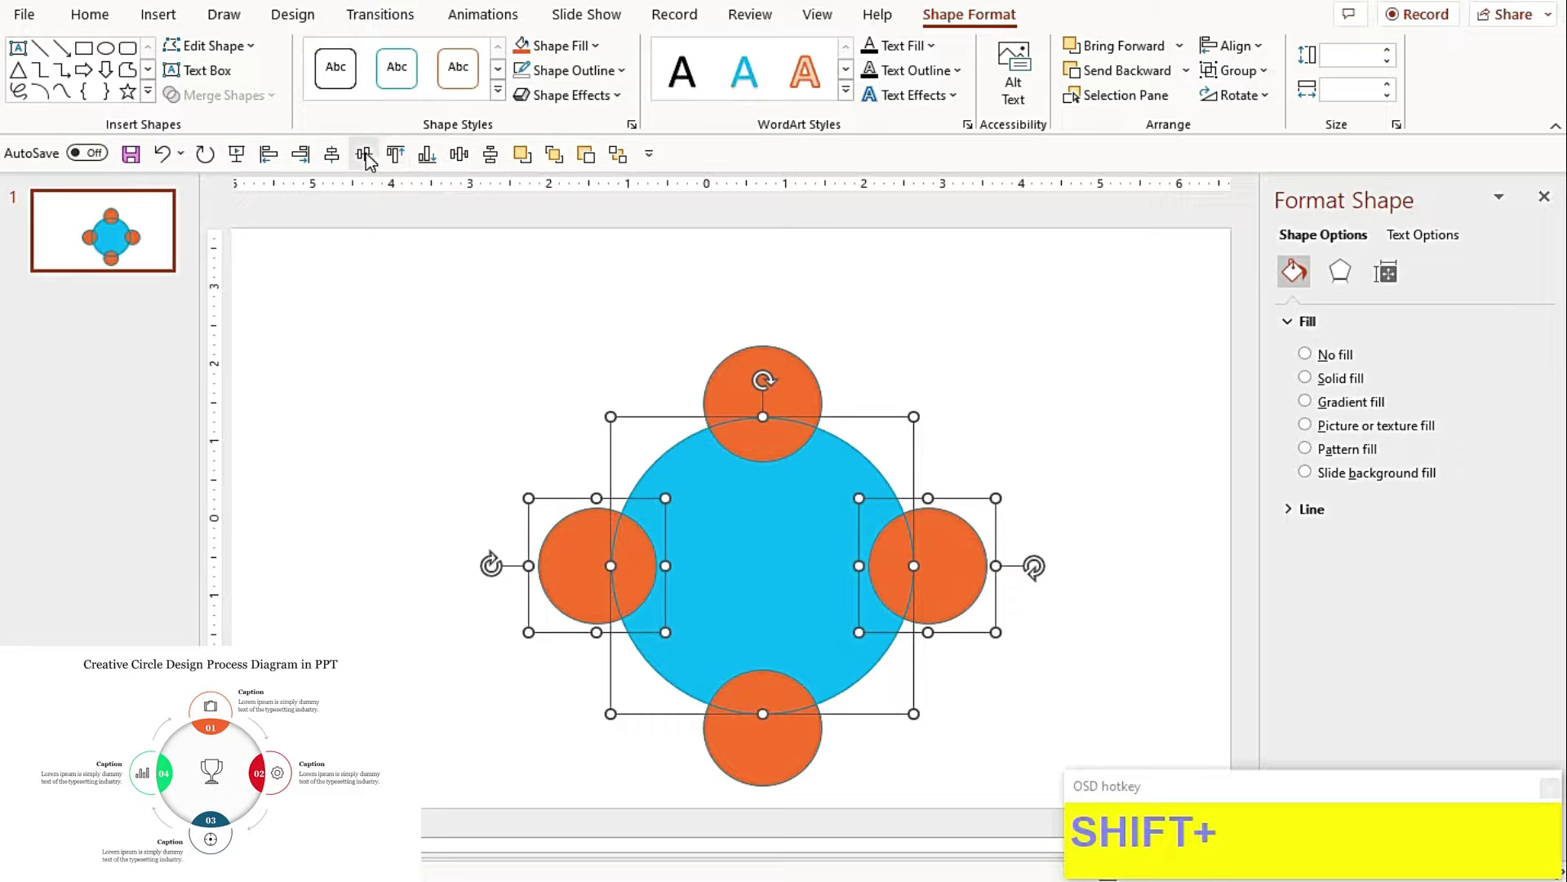
click(514, 362)
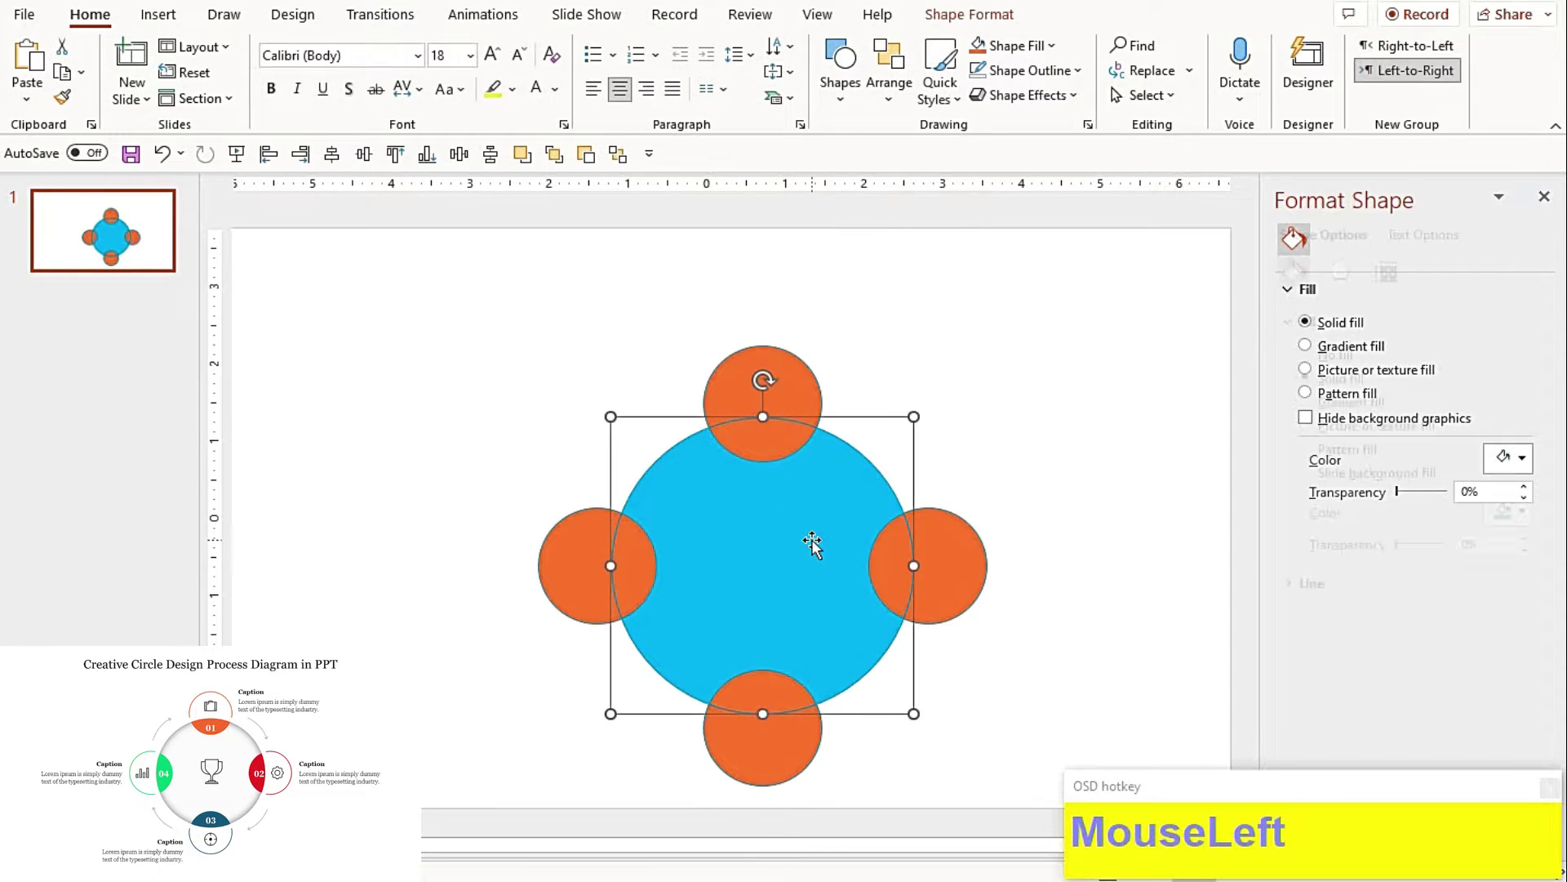
Step: Select all four small circles with the big circle and apply Merge Shapes > Fragment
scroll(up, 3)
drag(594, 529, 596, 162)
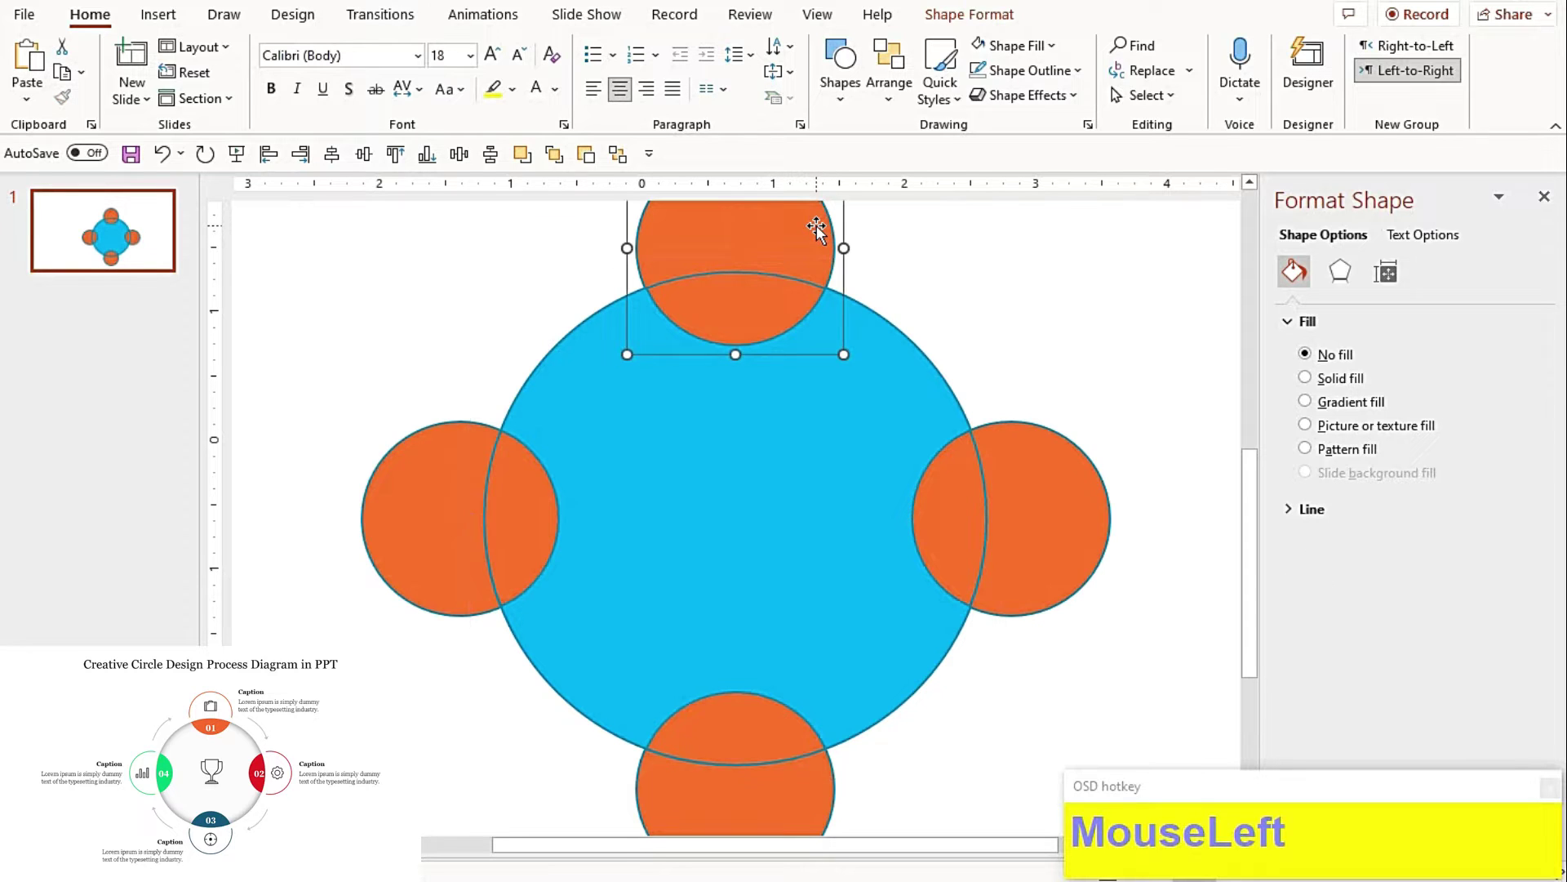
click(929, 550)
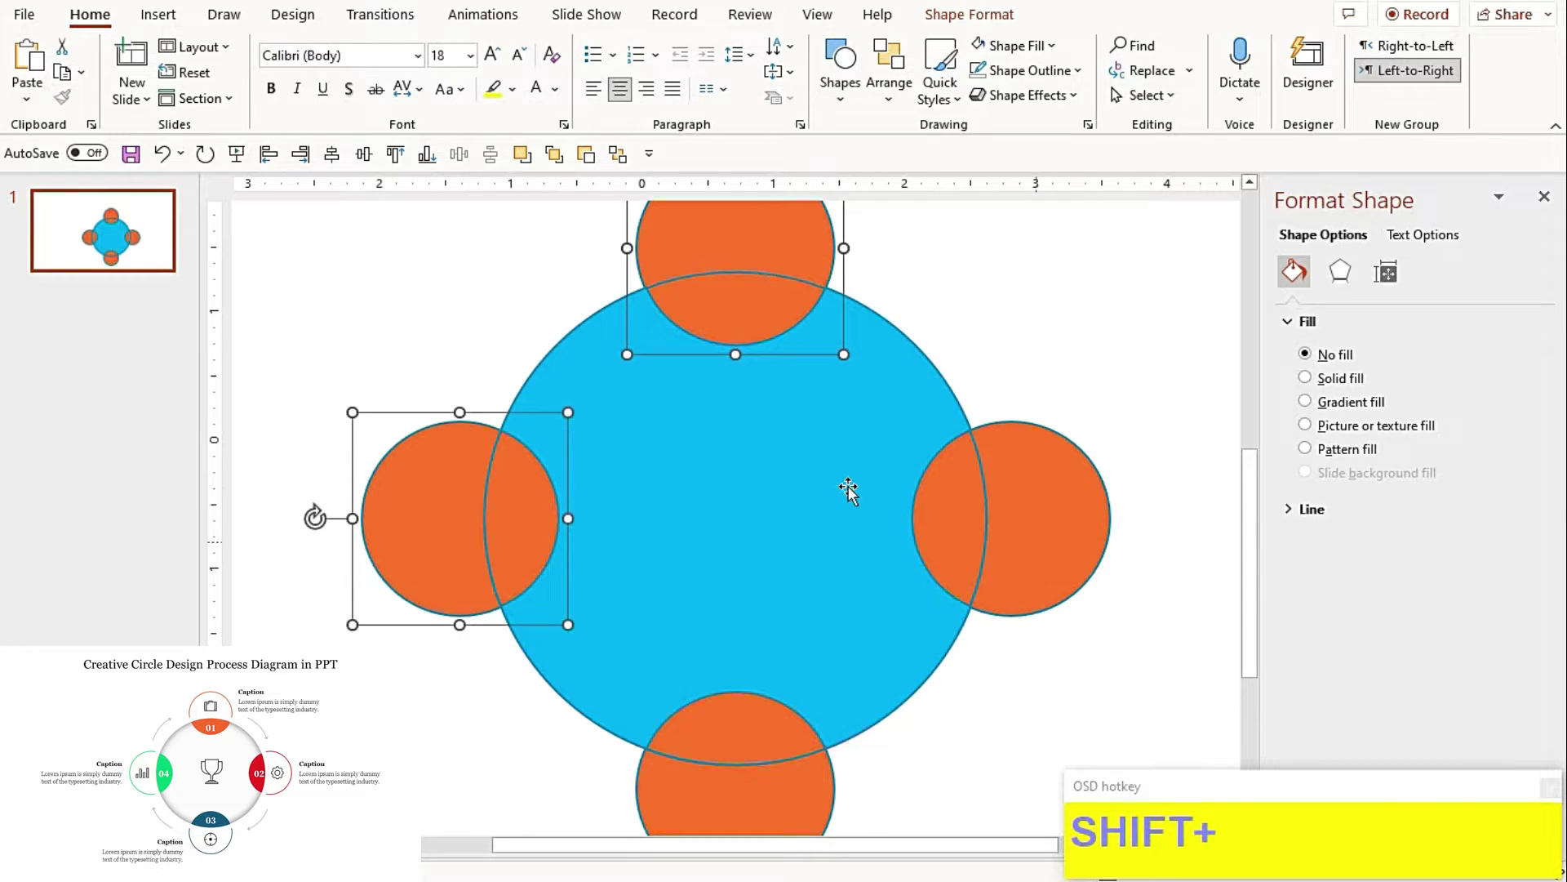
click(1022, 627)
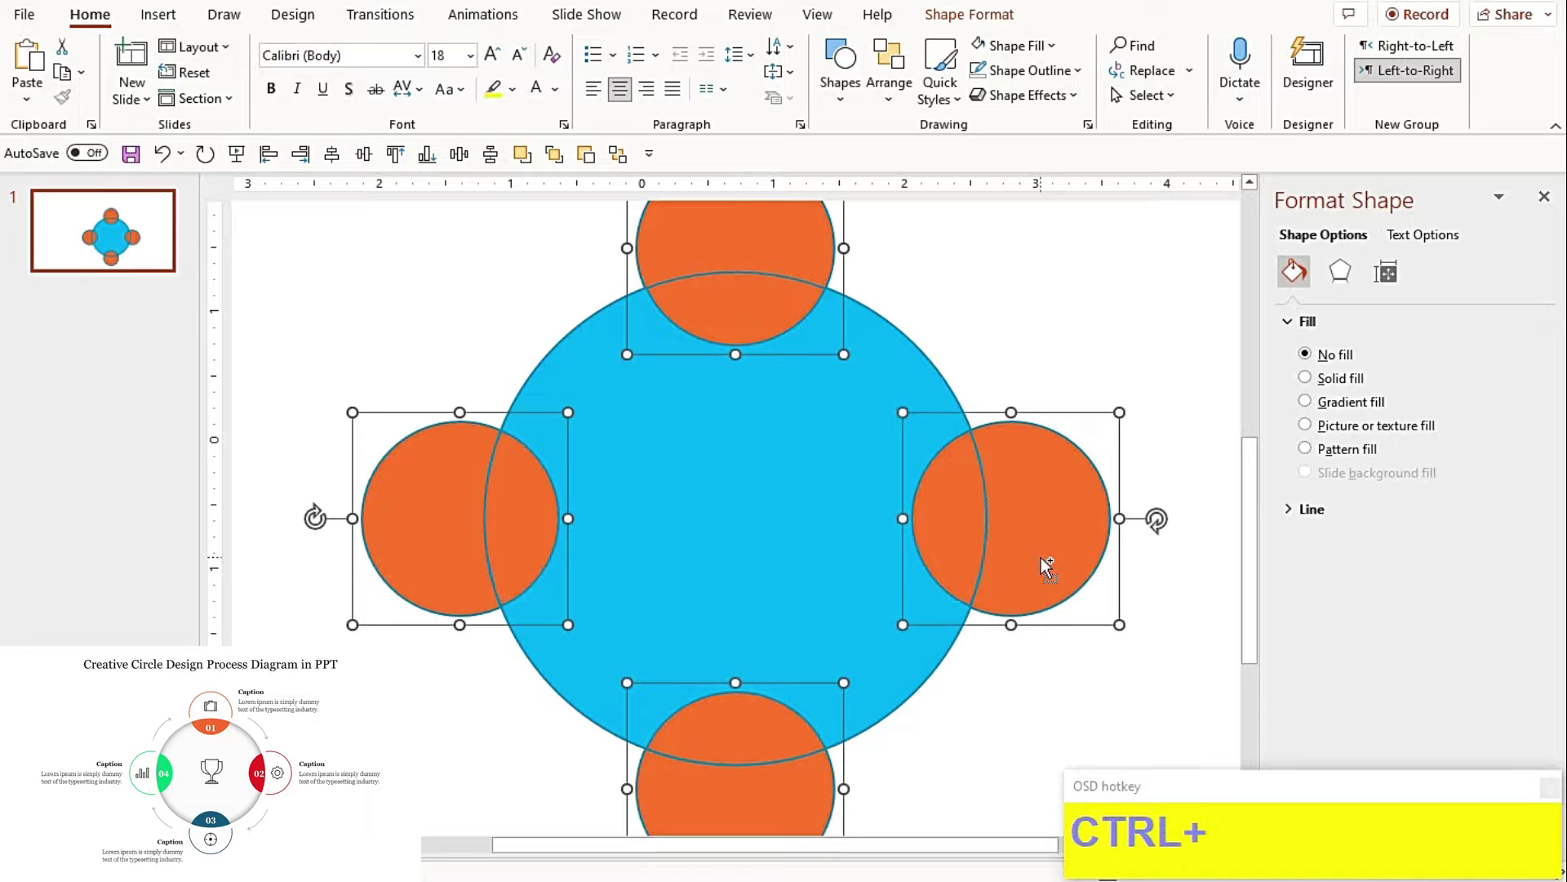
key(ctrl+shift+g)
click(719, 278)
click(1082, 593)
click(855, 760)
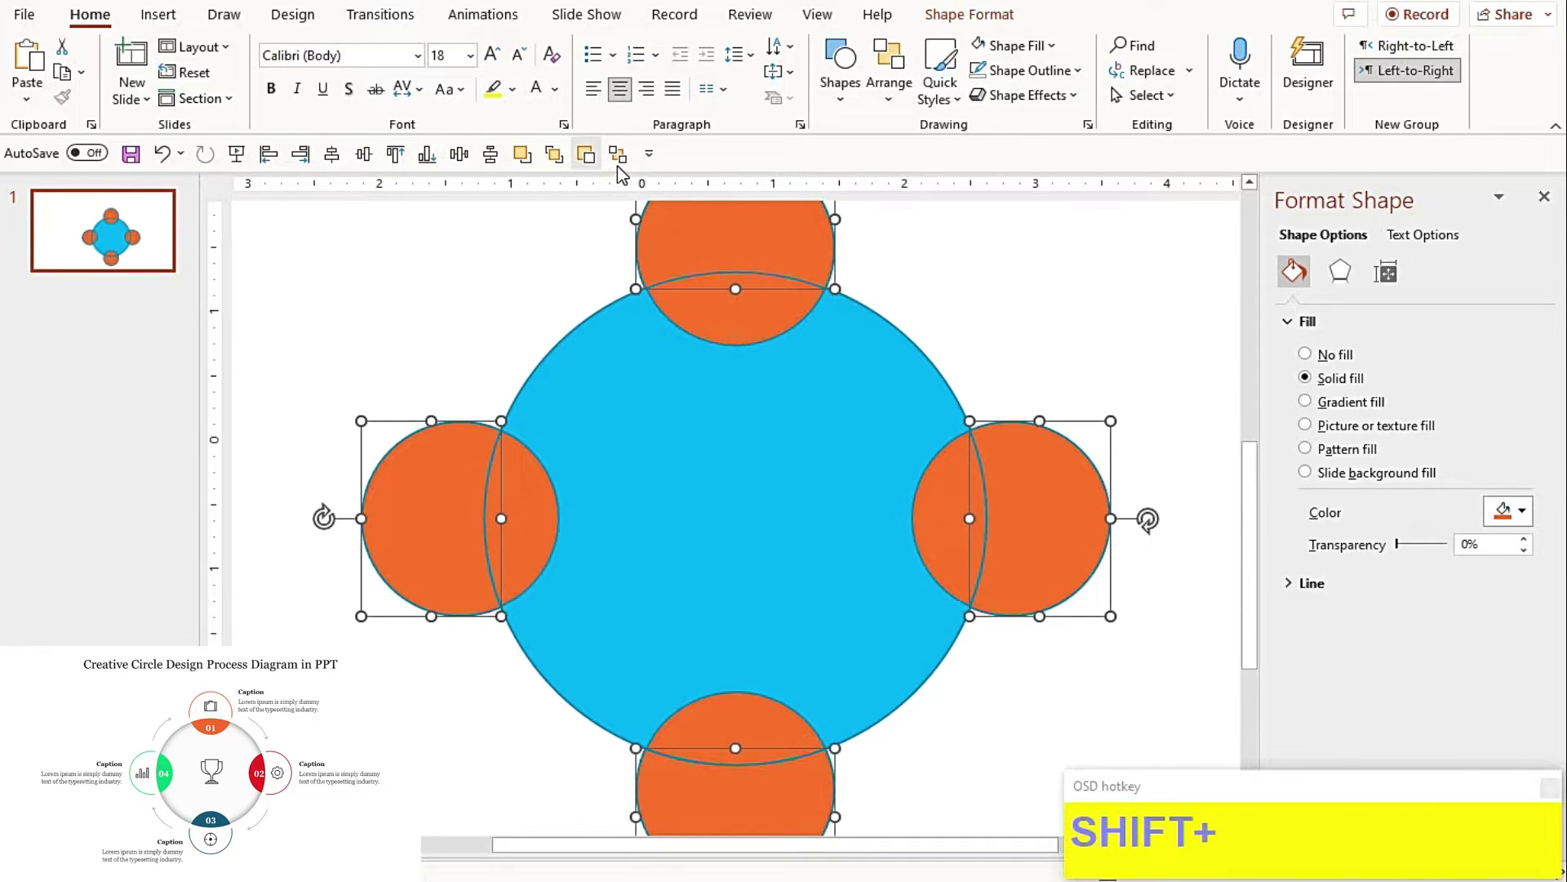
click(625, 166)
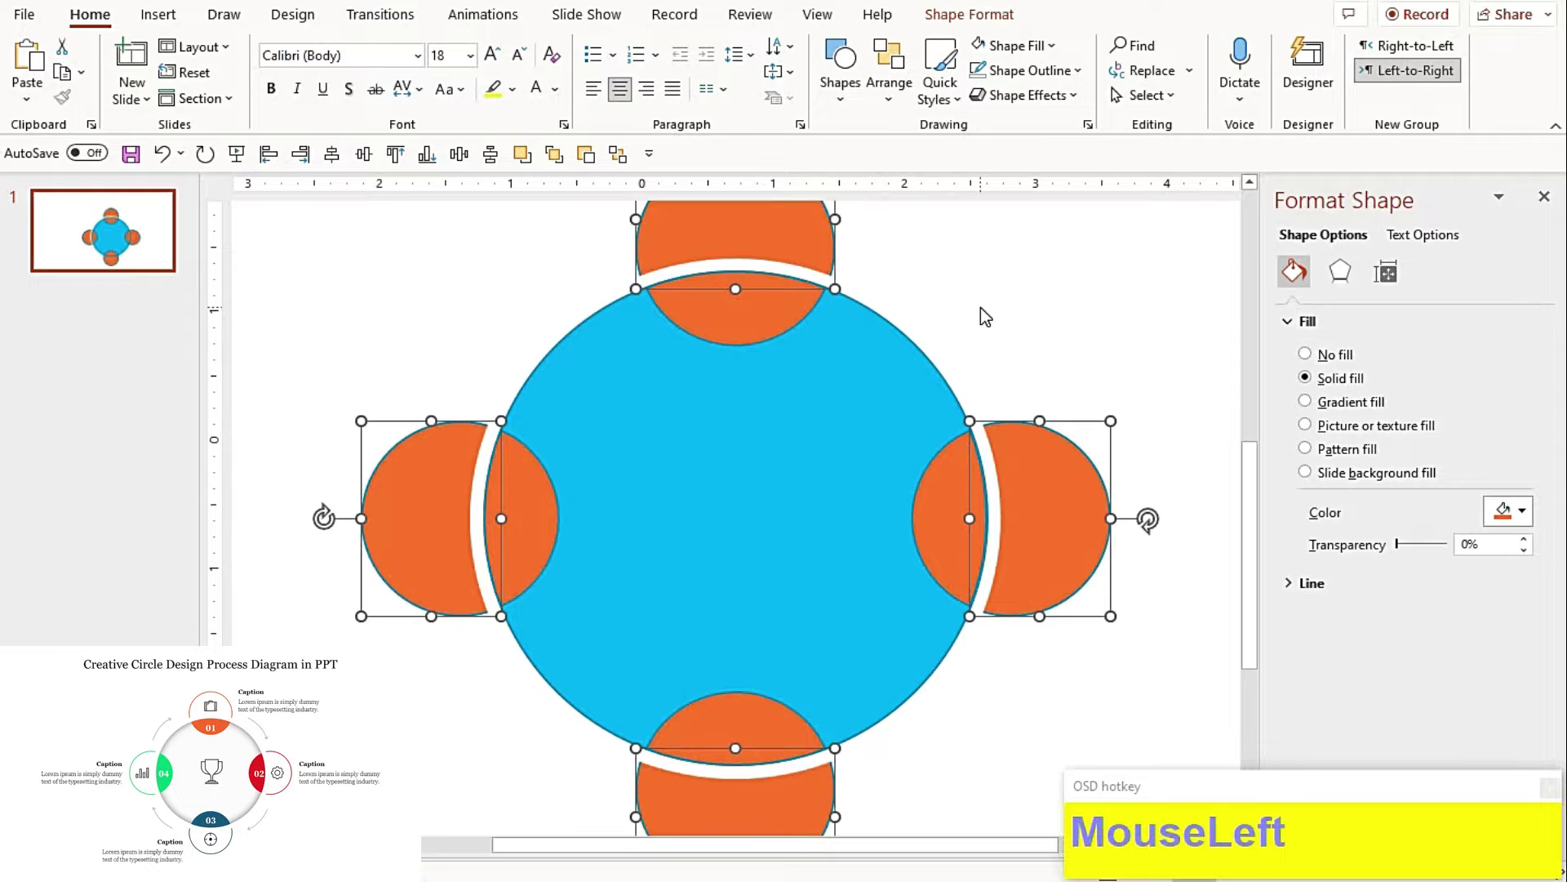
Step: Select the outer fragments of the small circles for reformatting
scroll(down, 3)
click(822, 461)
click(1025, 607)
Step: Set the outer fragments to No Fill, leaving orange lens shapes inside the large circle
drag(1011, 636, 986, 82)
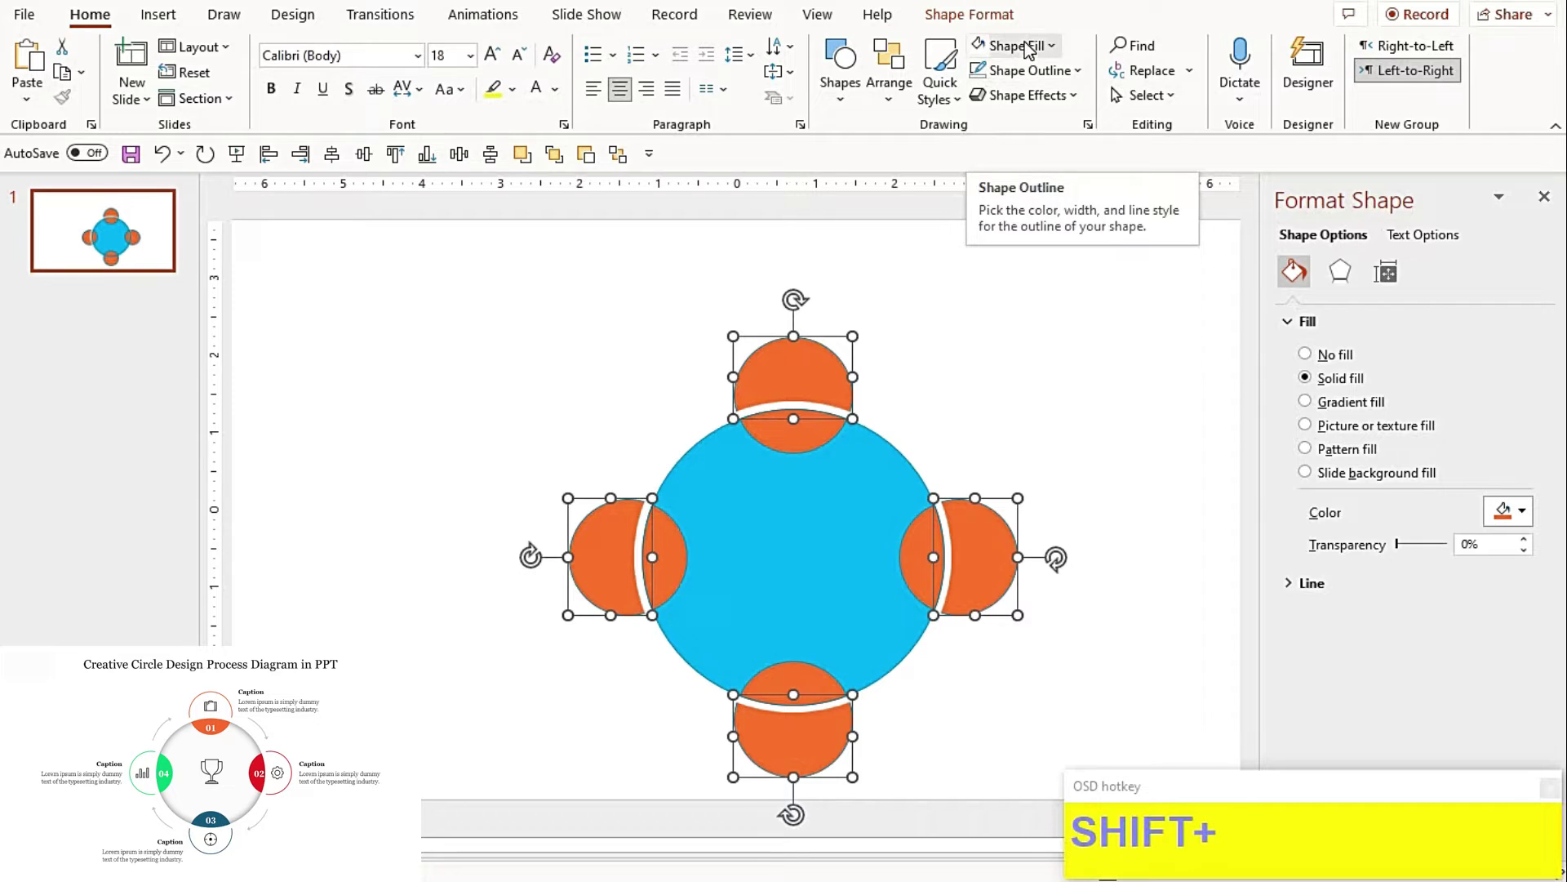
click(1084, 222)
scroll(up, 3)
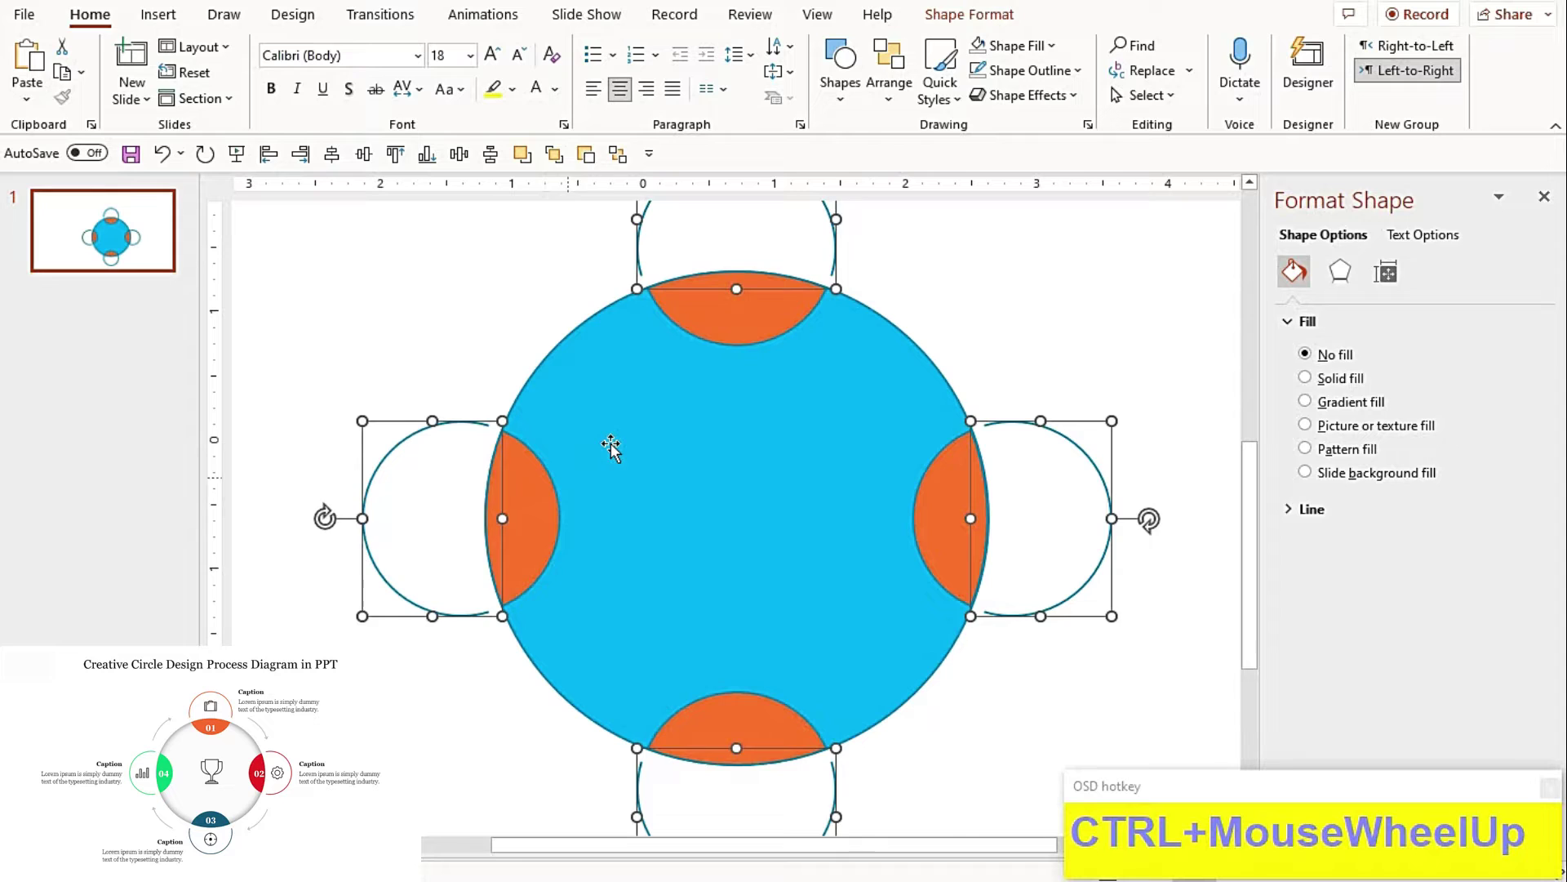
click(662, 421)
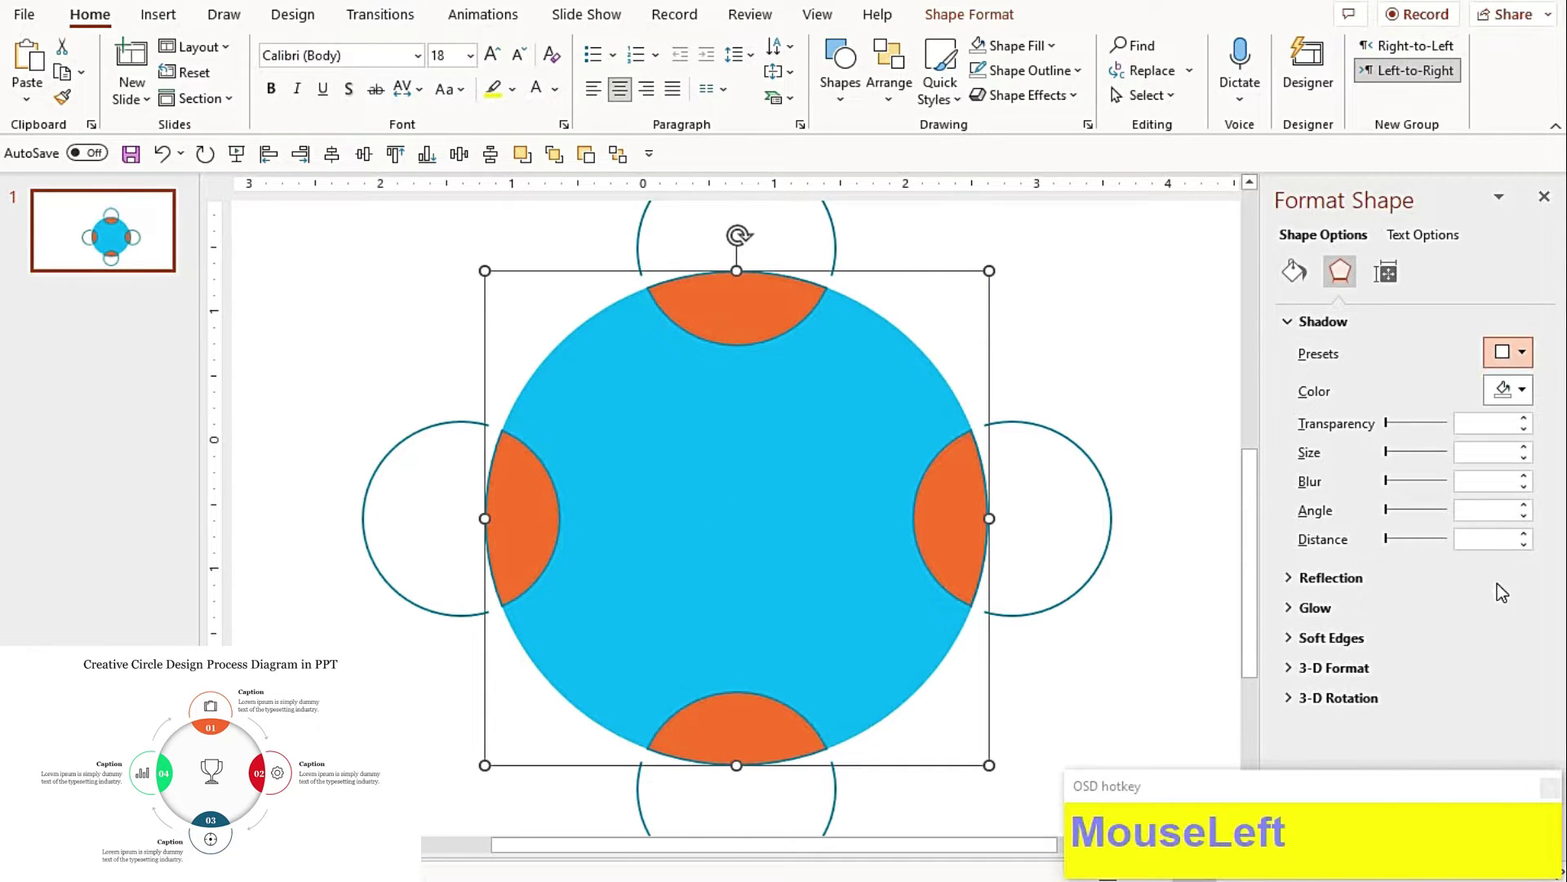
Step: Fill the large circle white with no outline and a soft Inner shadow preset
scroll(down, 3)
drag(1477, 629, 1127, 363)
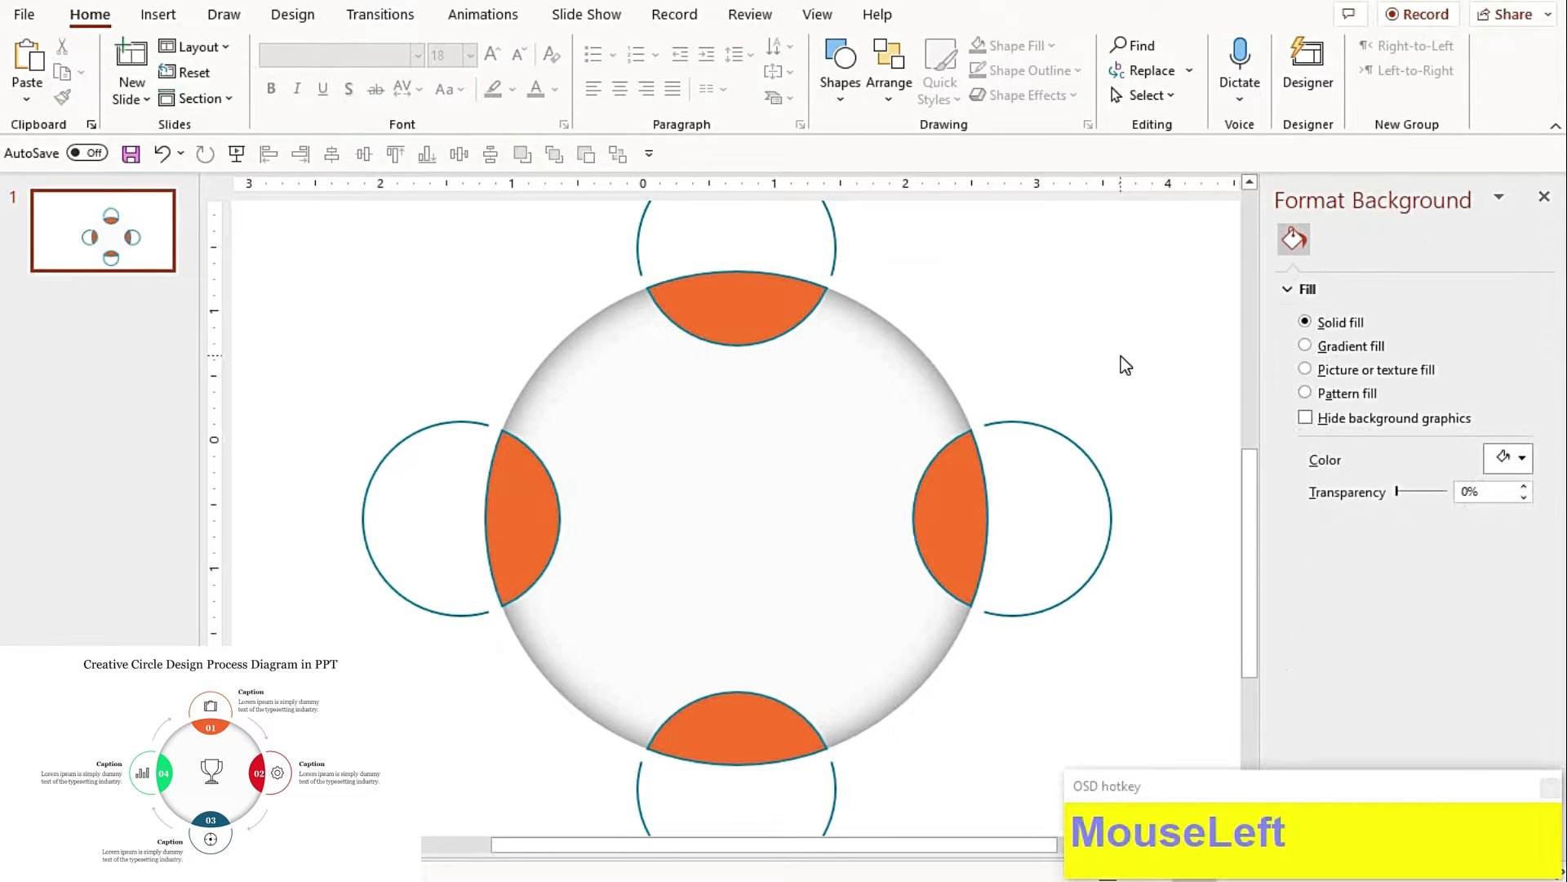
Step: Recolour the lens and outer arc pairs orange, red, dark blue and green, fill and outline matching
scroll(down, 3)
scroll(down, 3)
click(783, 515)
click(630, 517)
click(931, 702)
click(1118, 185)
click(1079, 205)
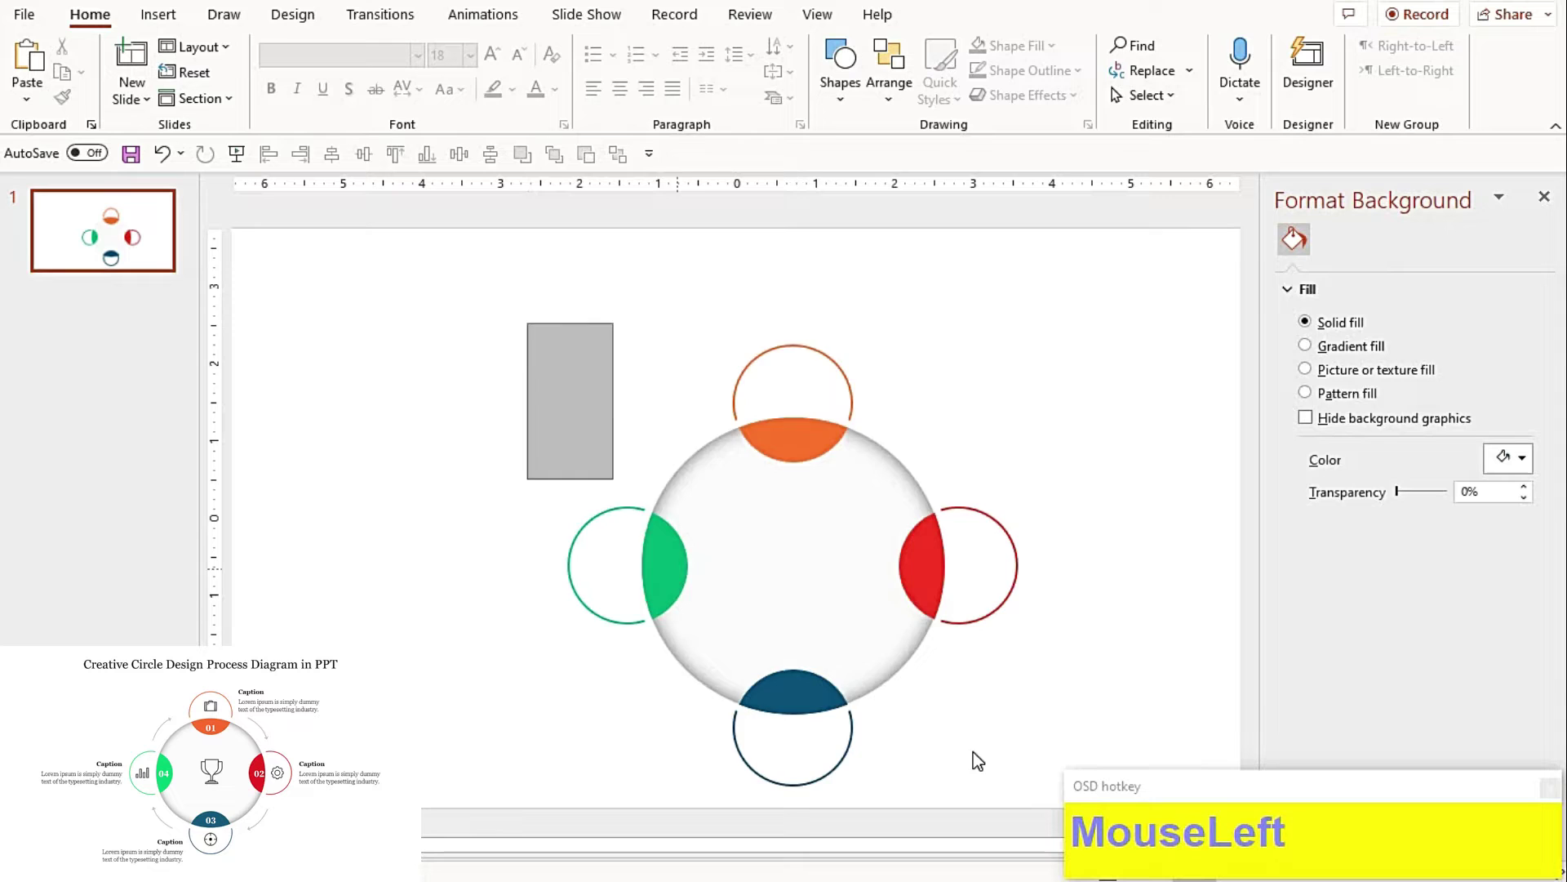
key(ctrl+g)
Step: Draw a short line above the red segment and set its width to 1.75 pt
drag(380, 170, 407, 75)
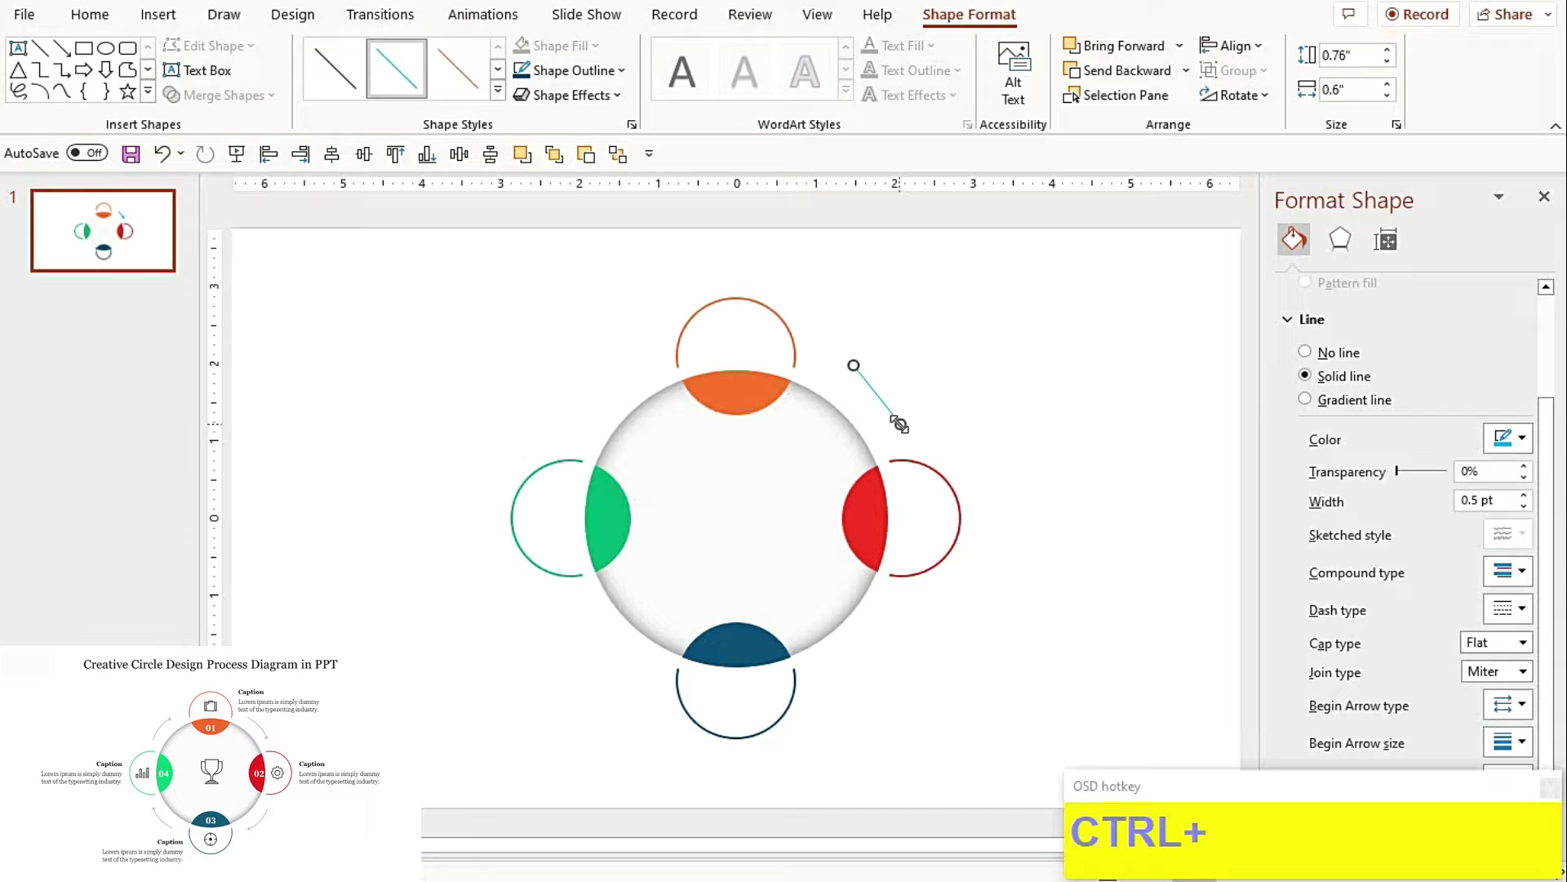
click(951, 386)
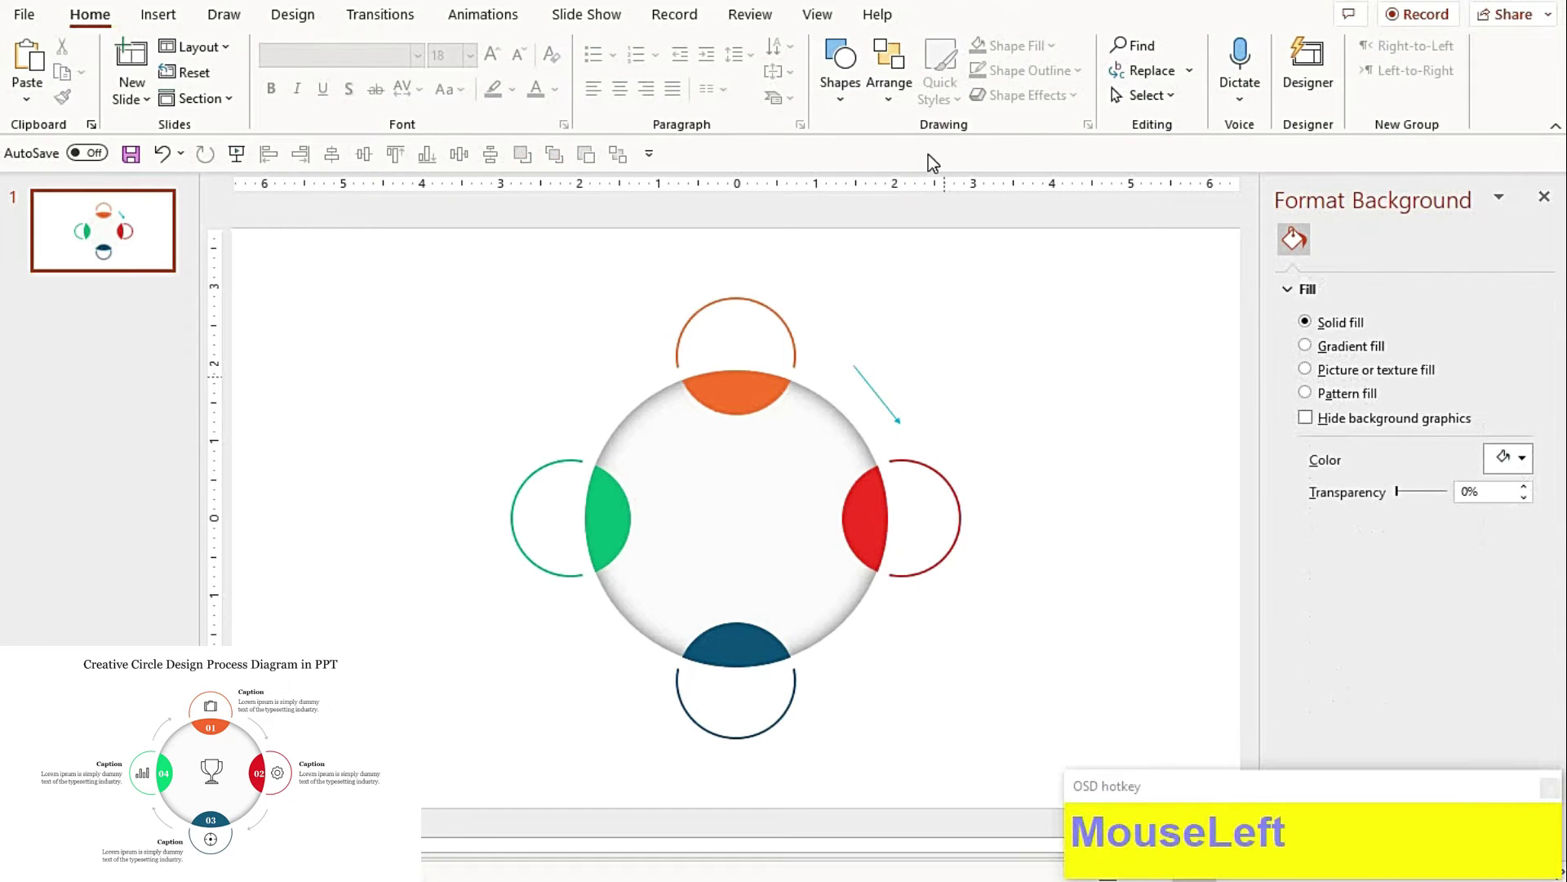
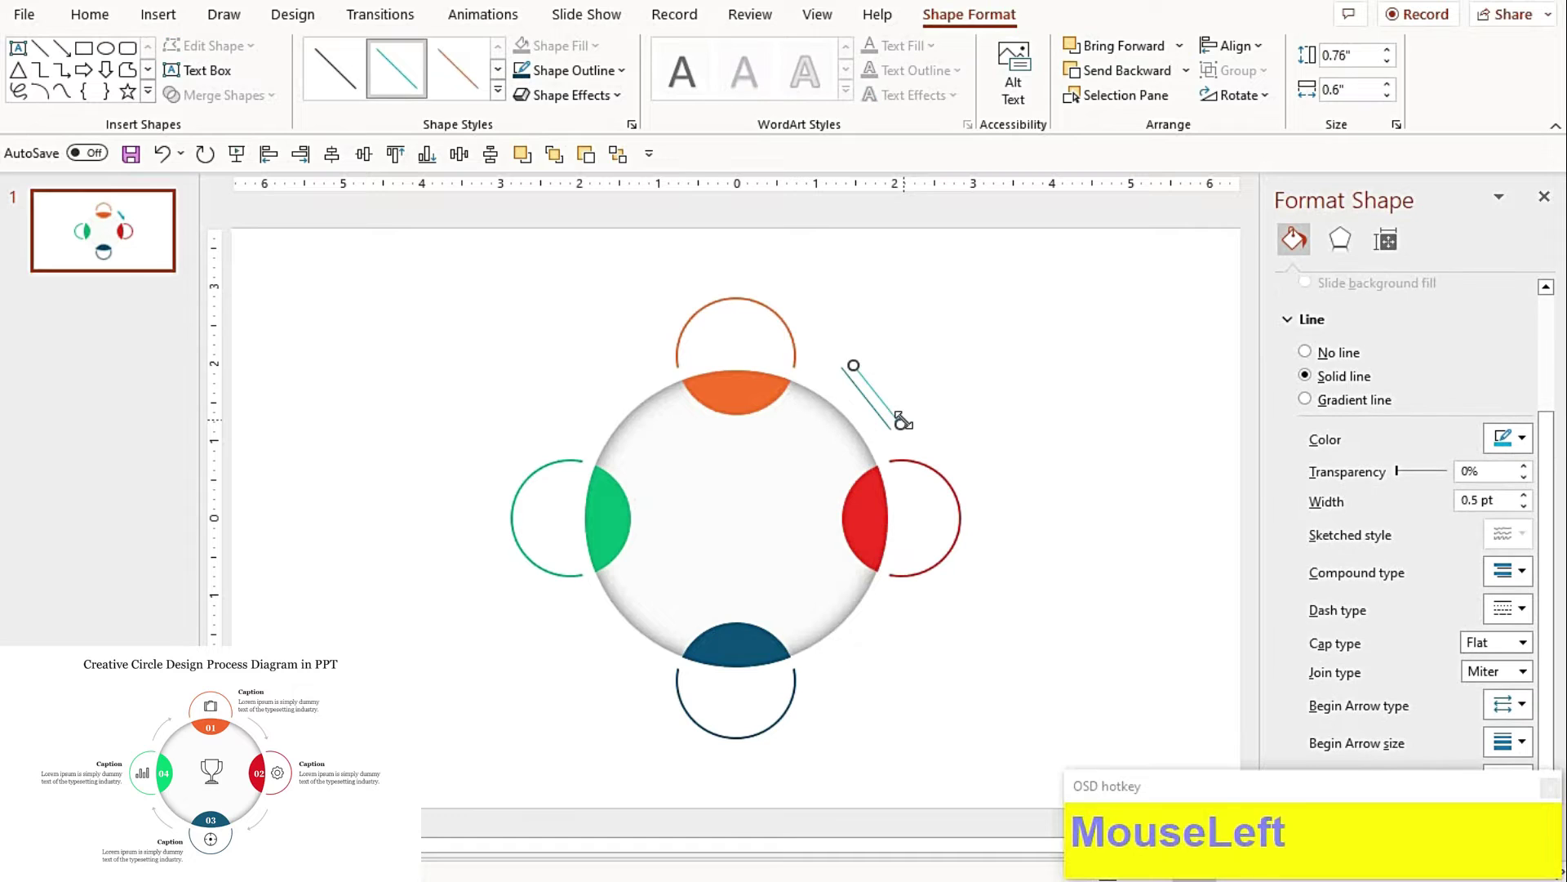
key(Delete)
Step: Add an arrowhead and bend the line into an arc with Edit Points
drag(1505, 712, 912, 458)
scroll(up, 3)
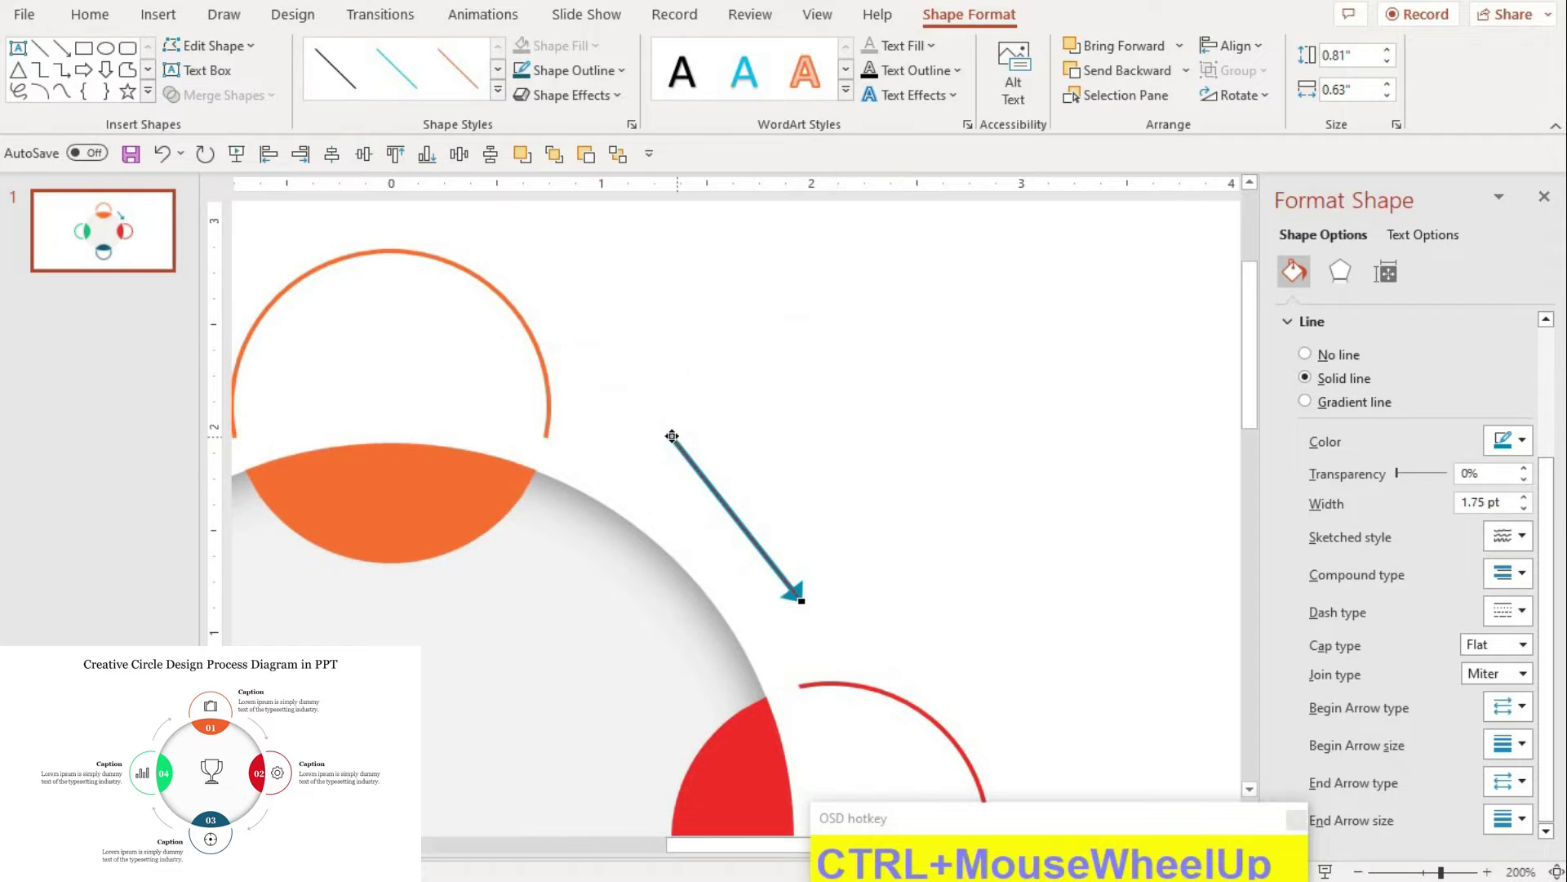
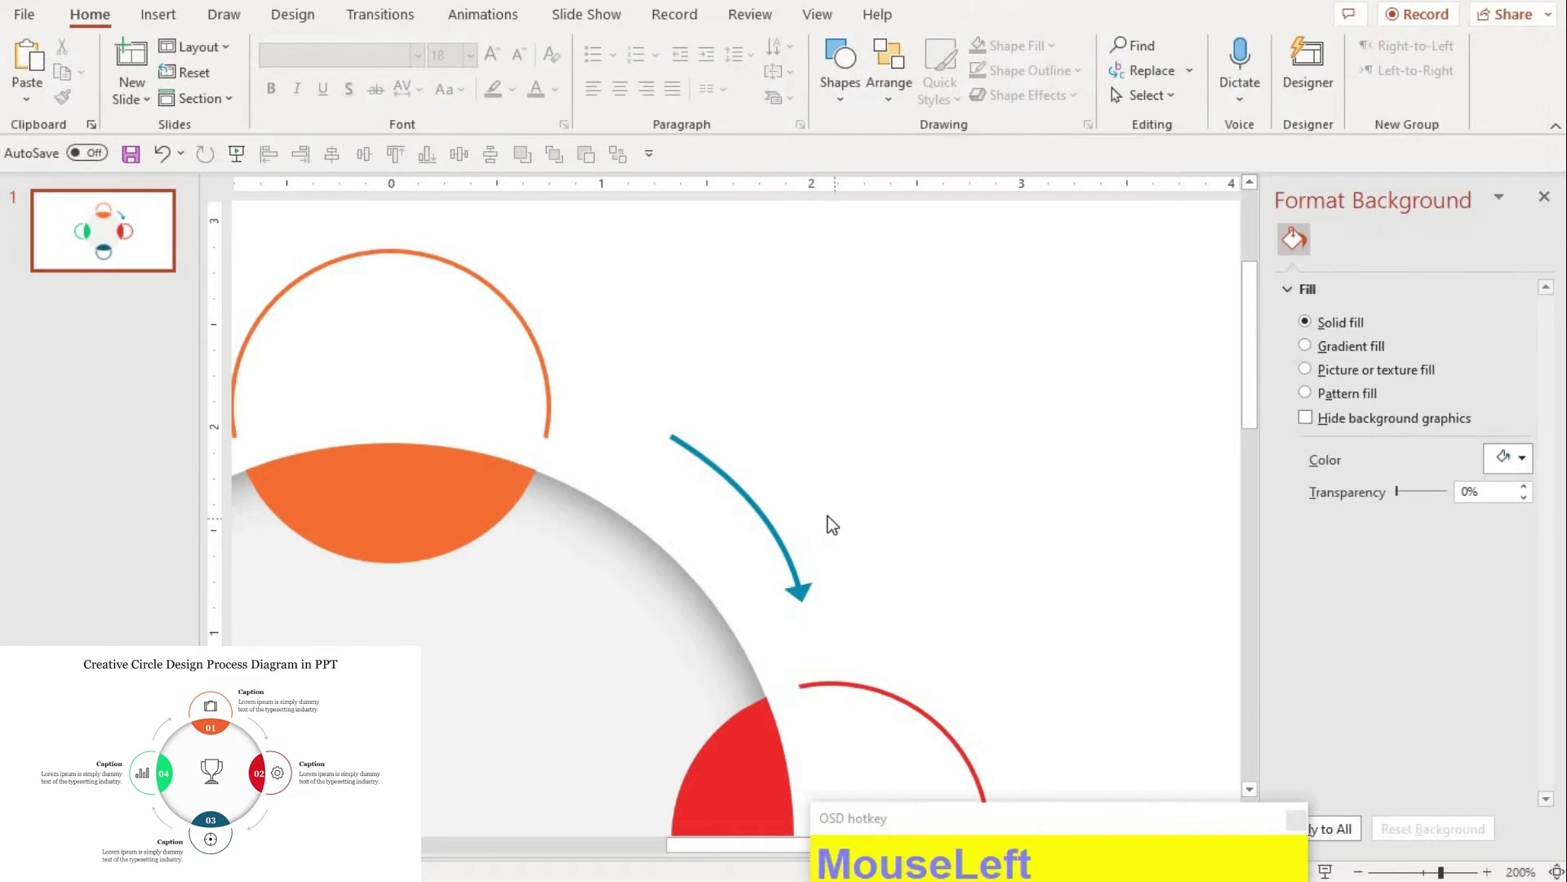
scroll(down, 3)
scroll(down, 3)
Step: Duplicate the arrow into the lower-right gap, then copy both right arrows to the left side
click(892, 468)
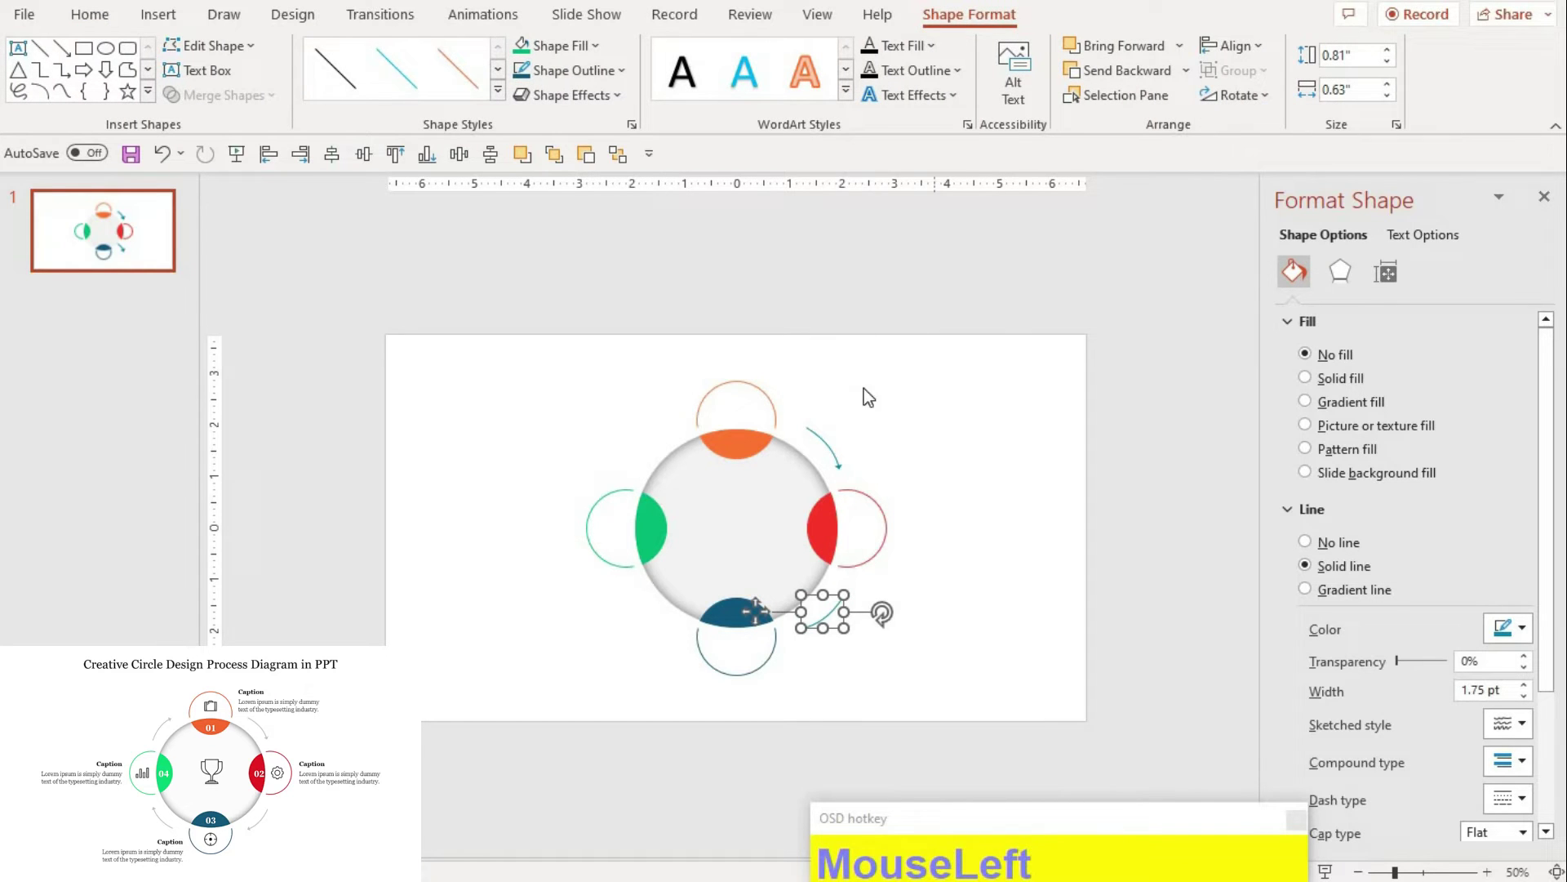
click(835, 439)
click(877, 488)
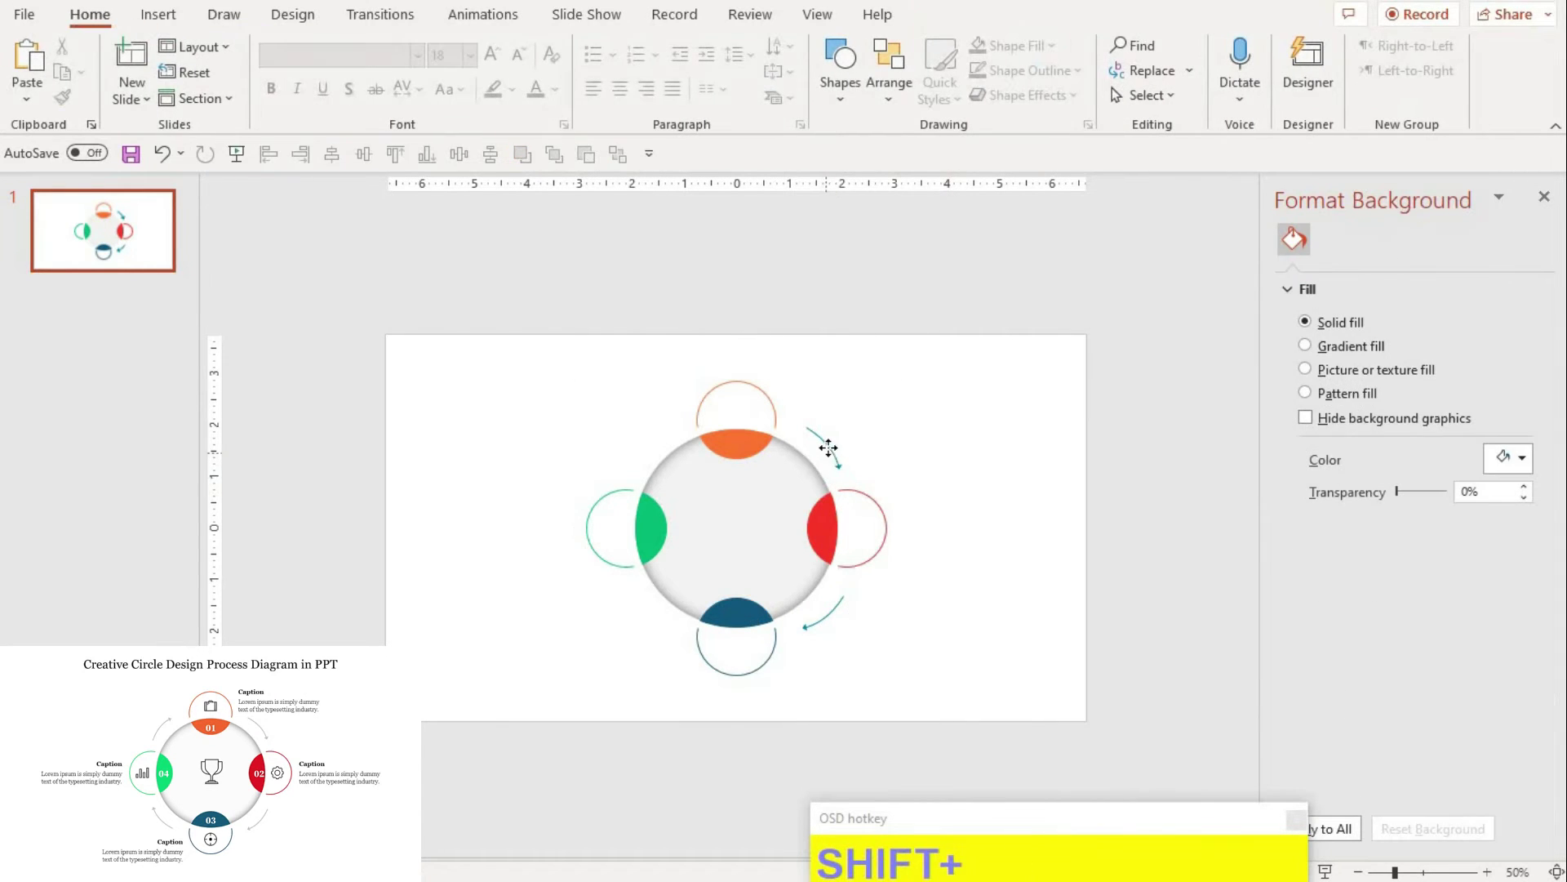
click(861, 605)
click(960, 694)
click(940, 707)
click(947, 713)
click(823, 608)
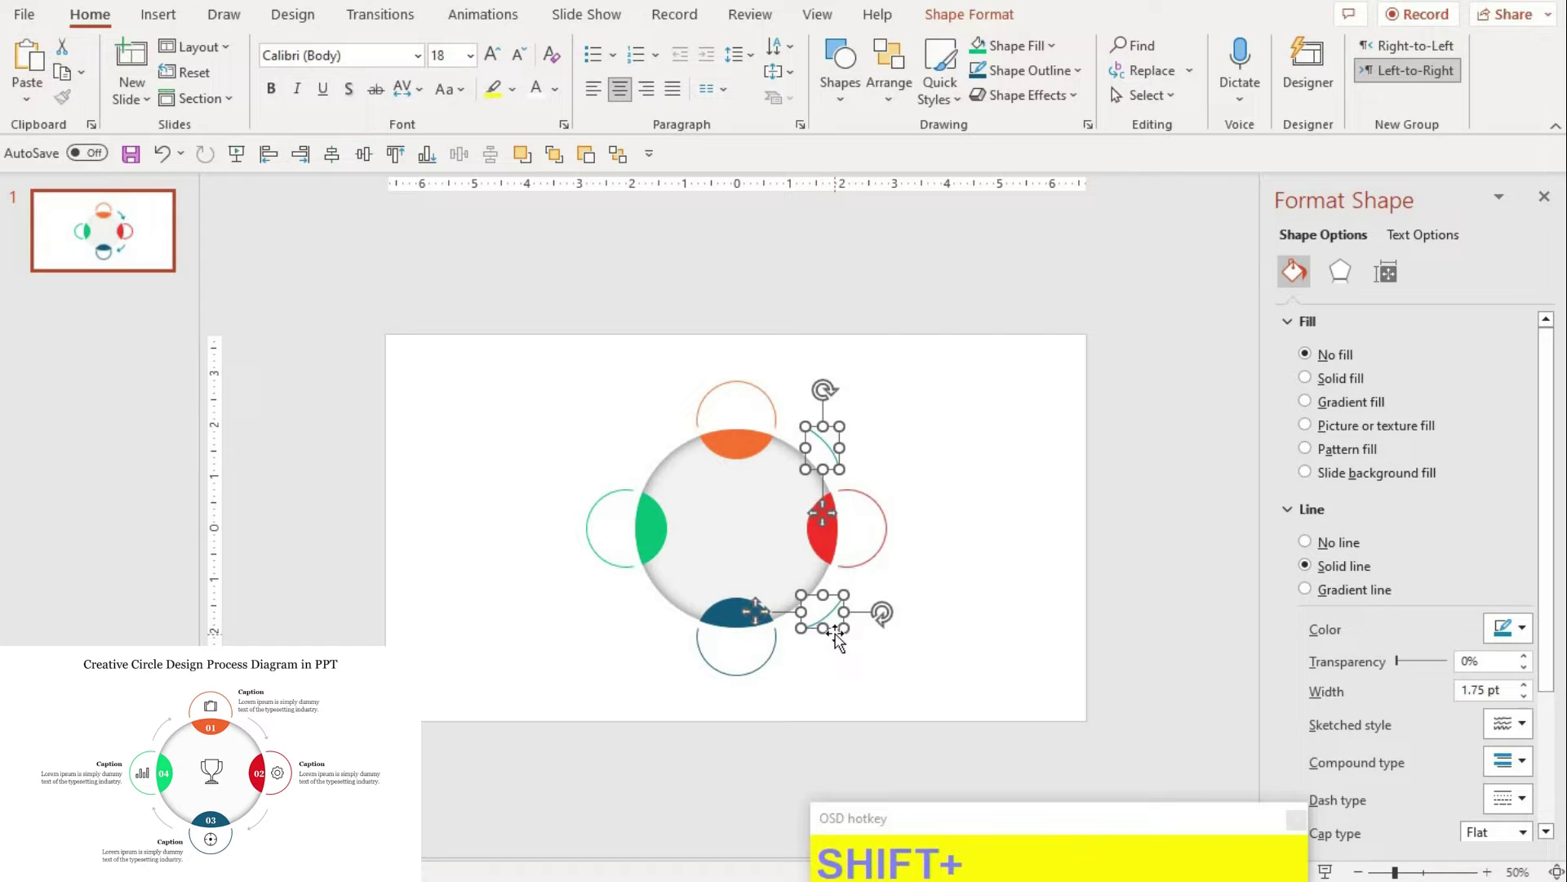
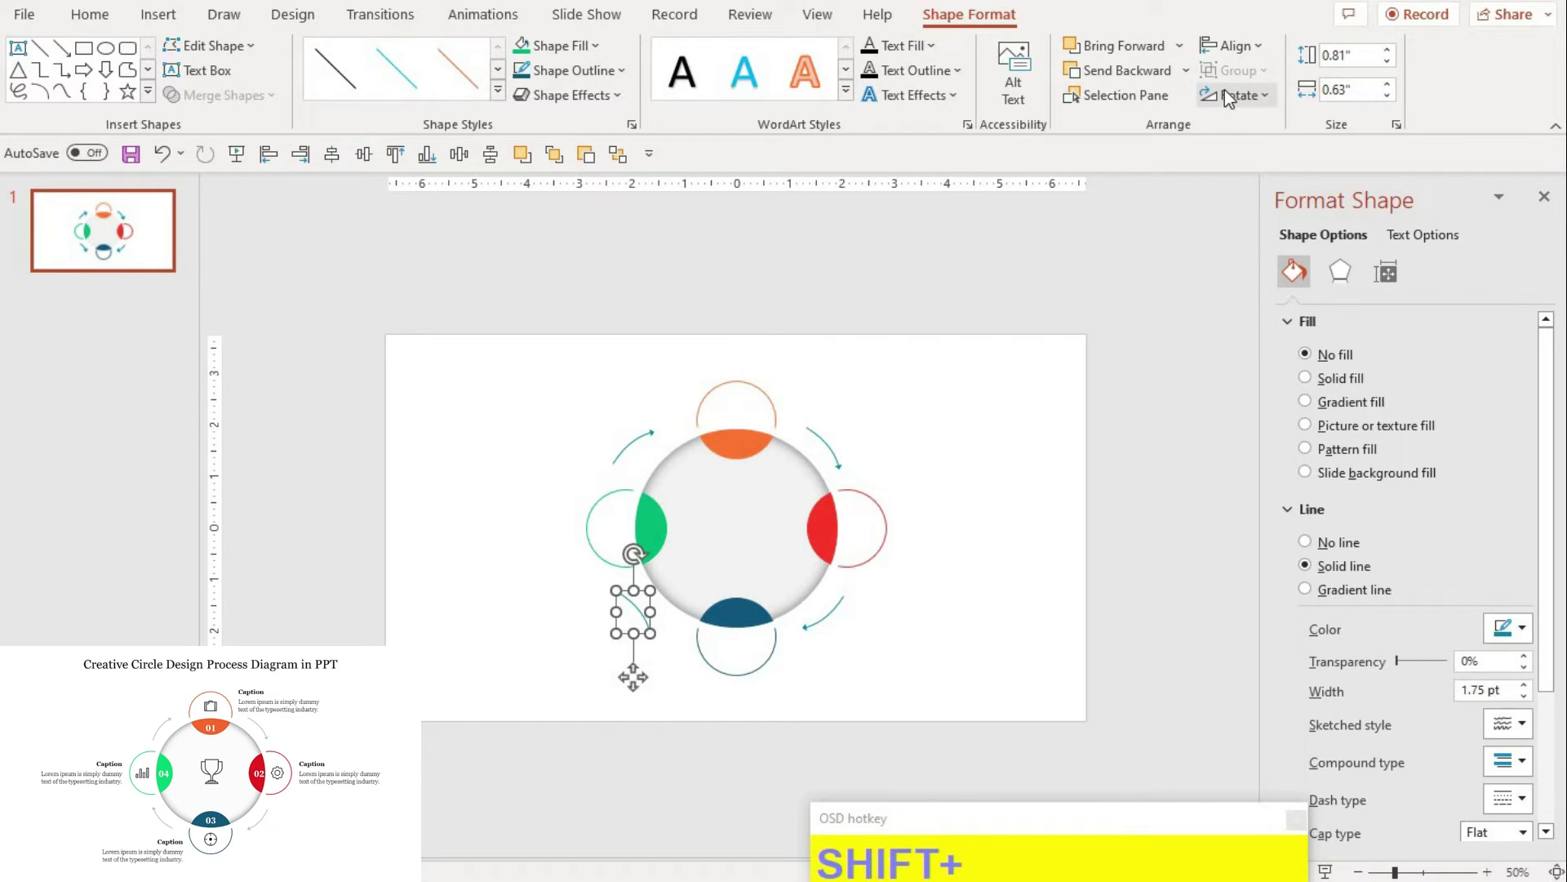
Step: Flip the left arrows to point clockwise and nudge them into their gaps
click(1243, 151)
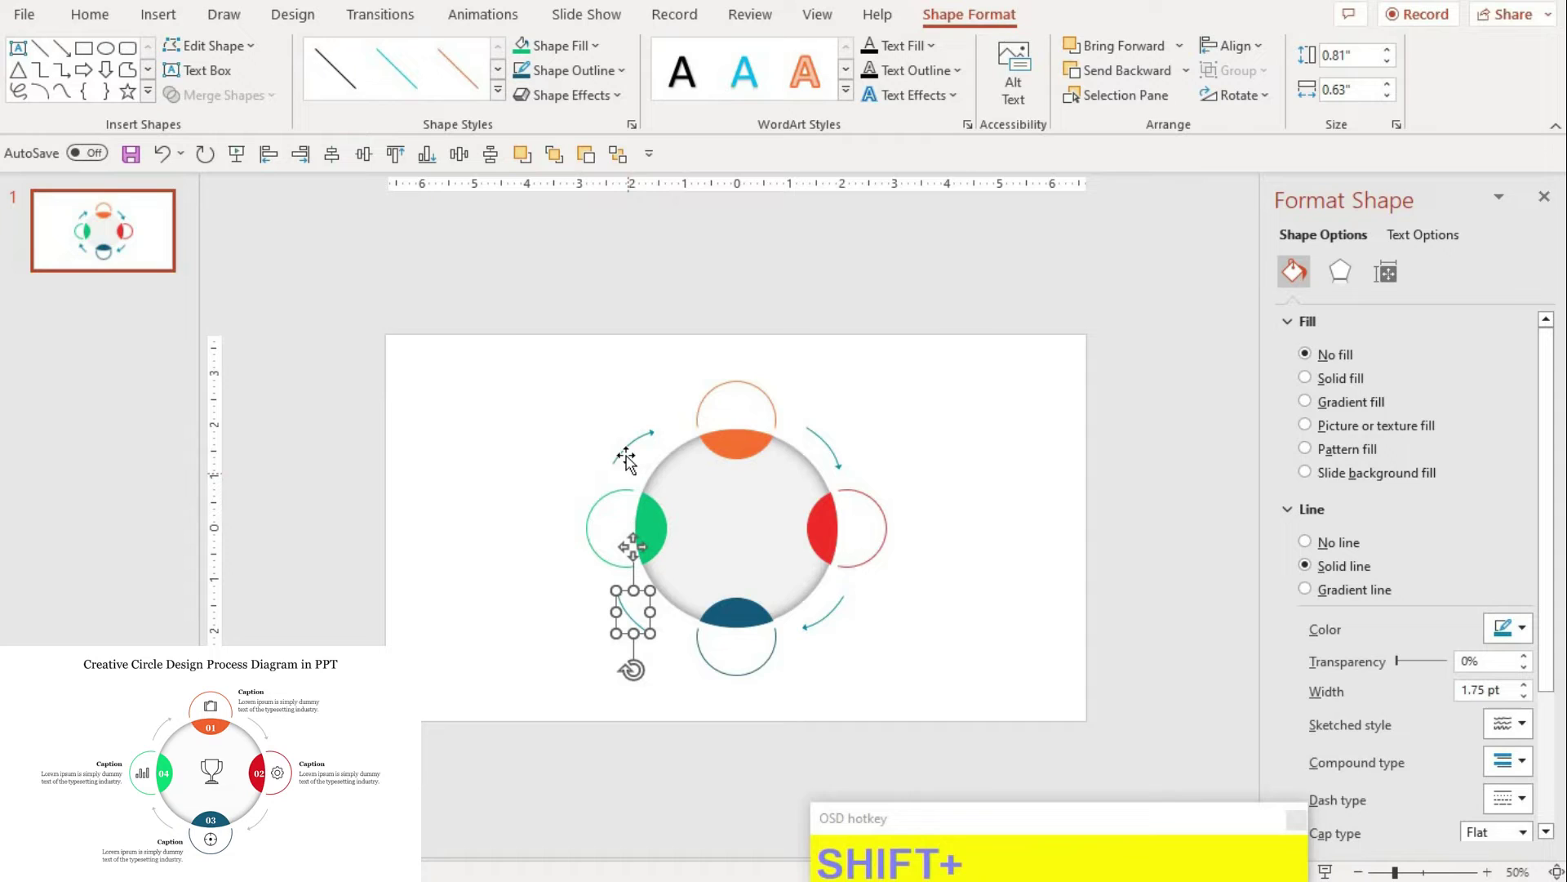
click(632, 455)
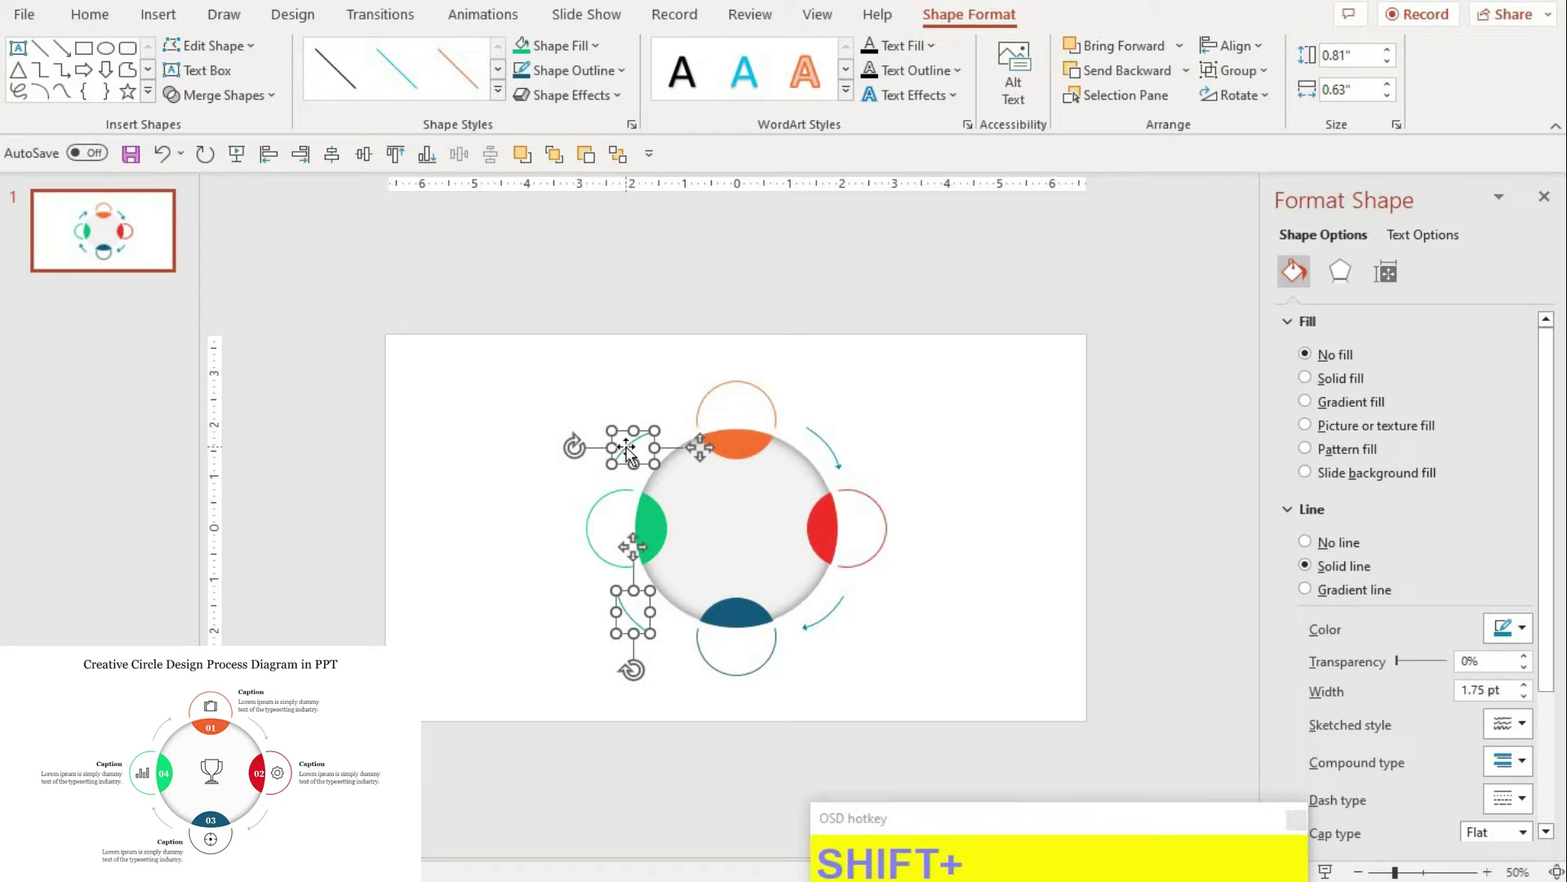
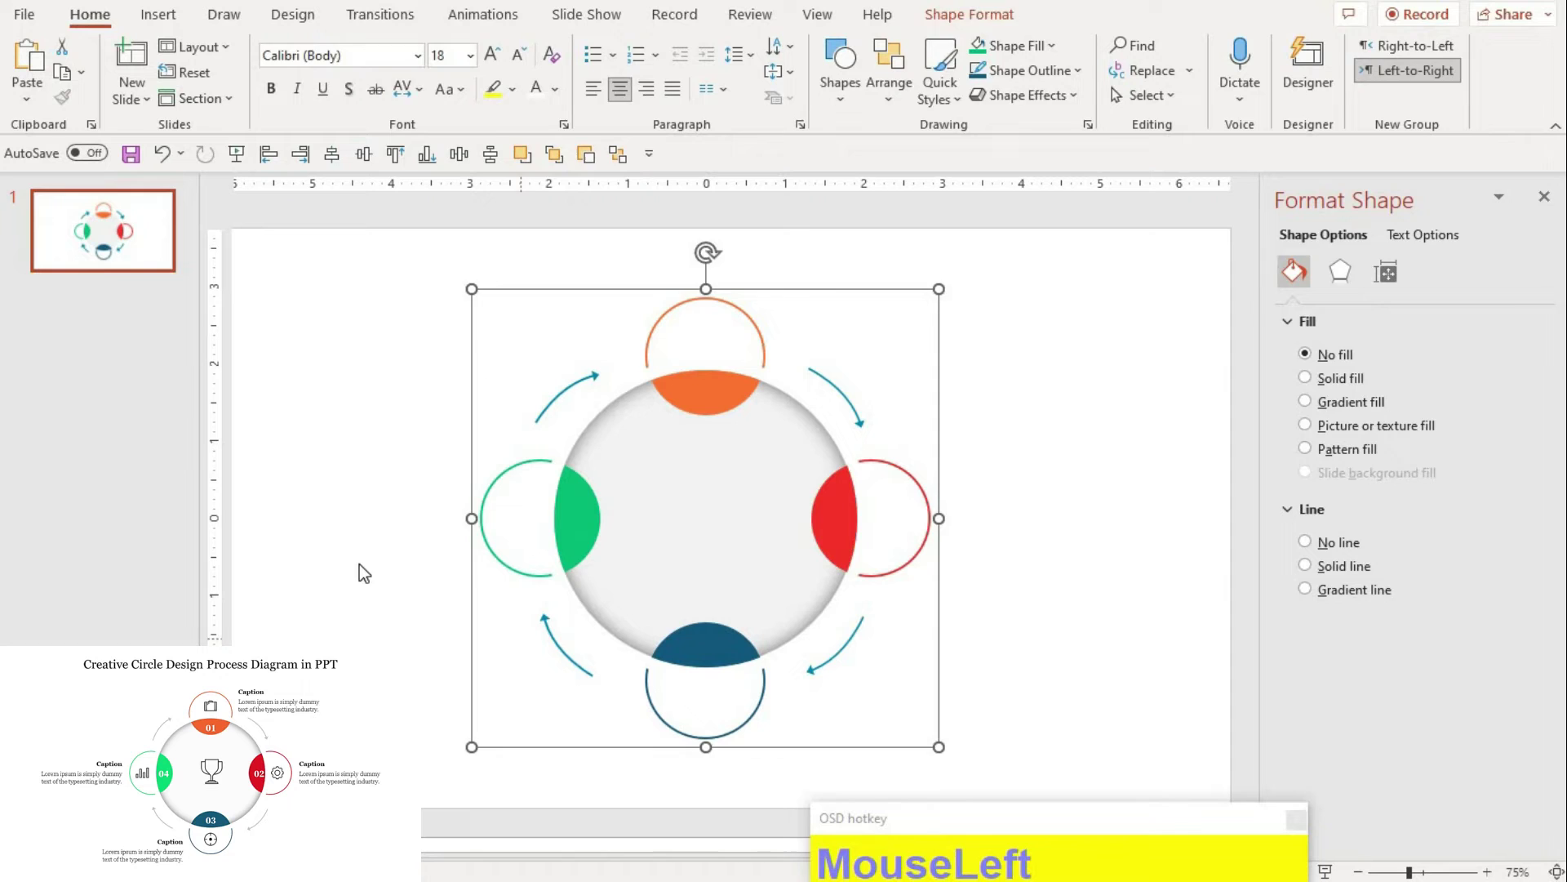
key(Up)
key(Up)
key(Up)
key(Right)
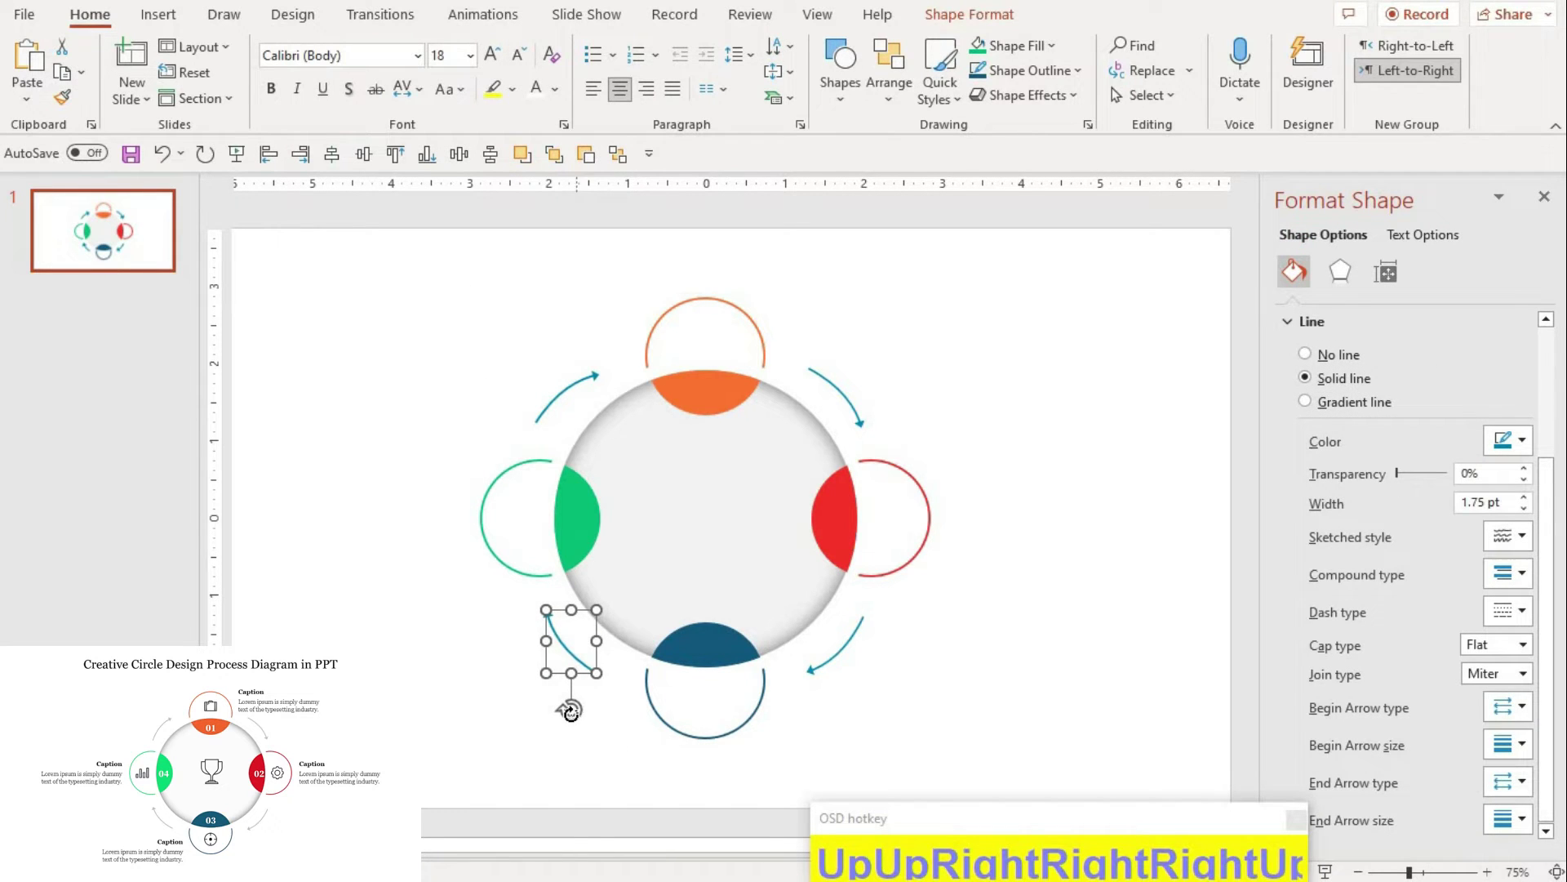
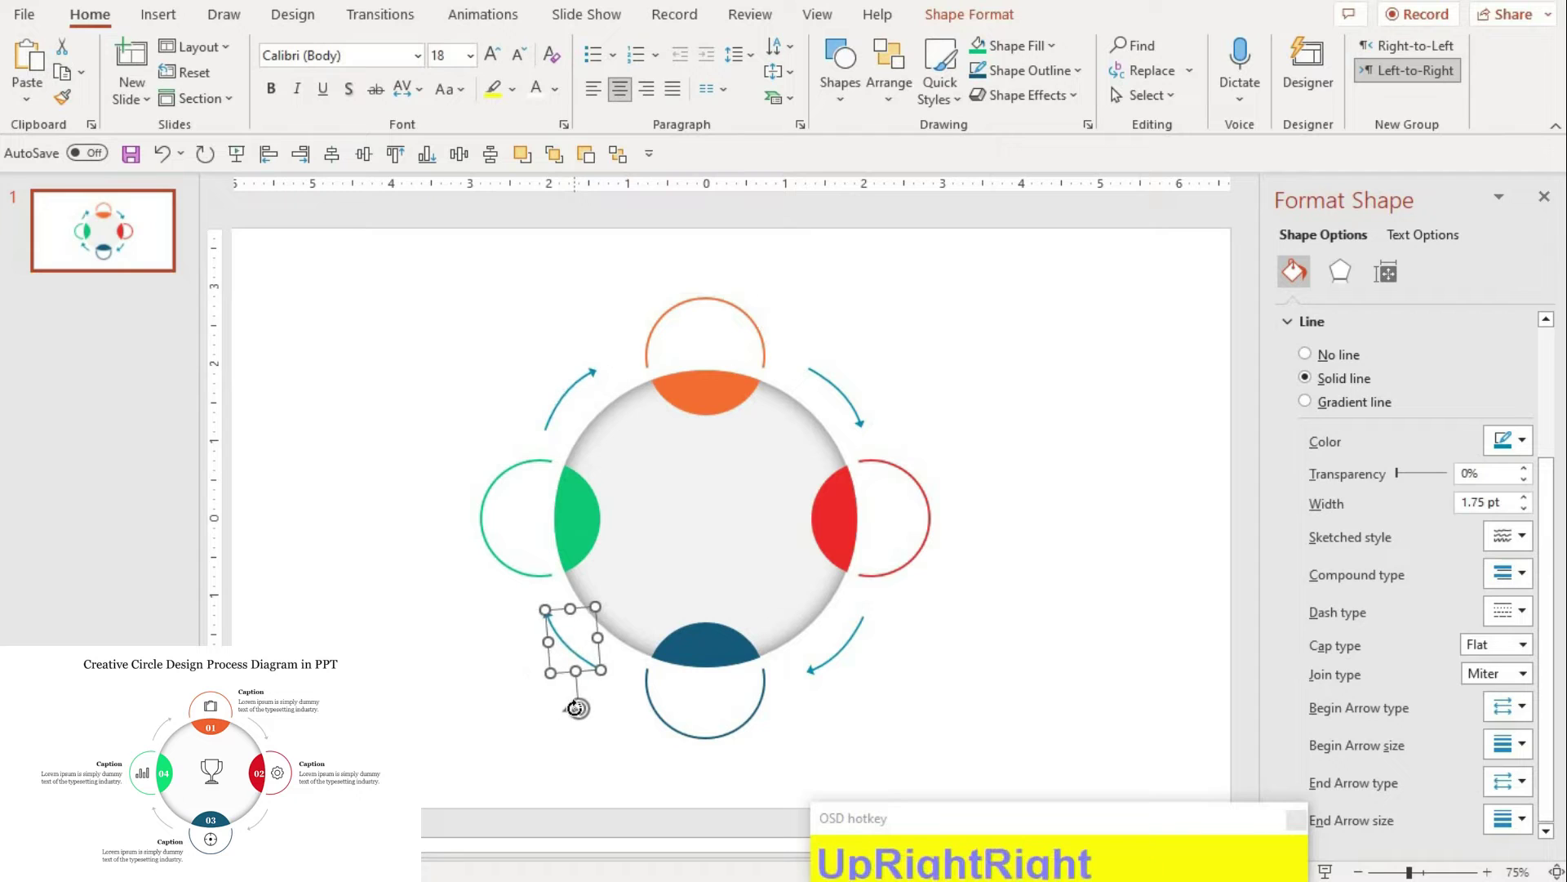
click(468, 357)
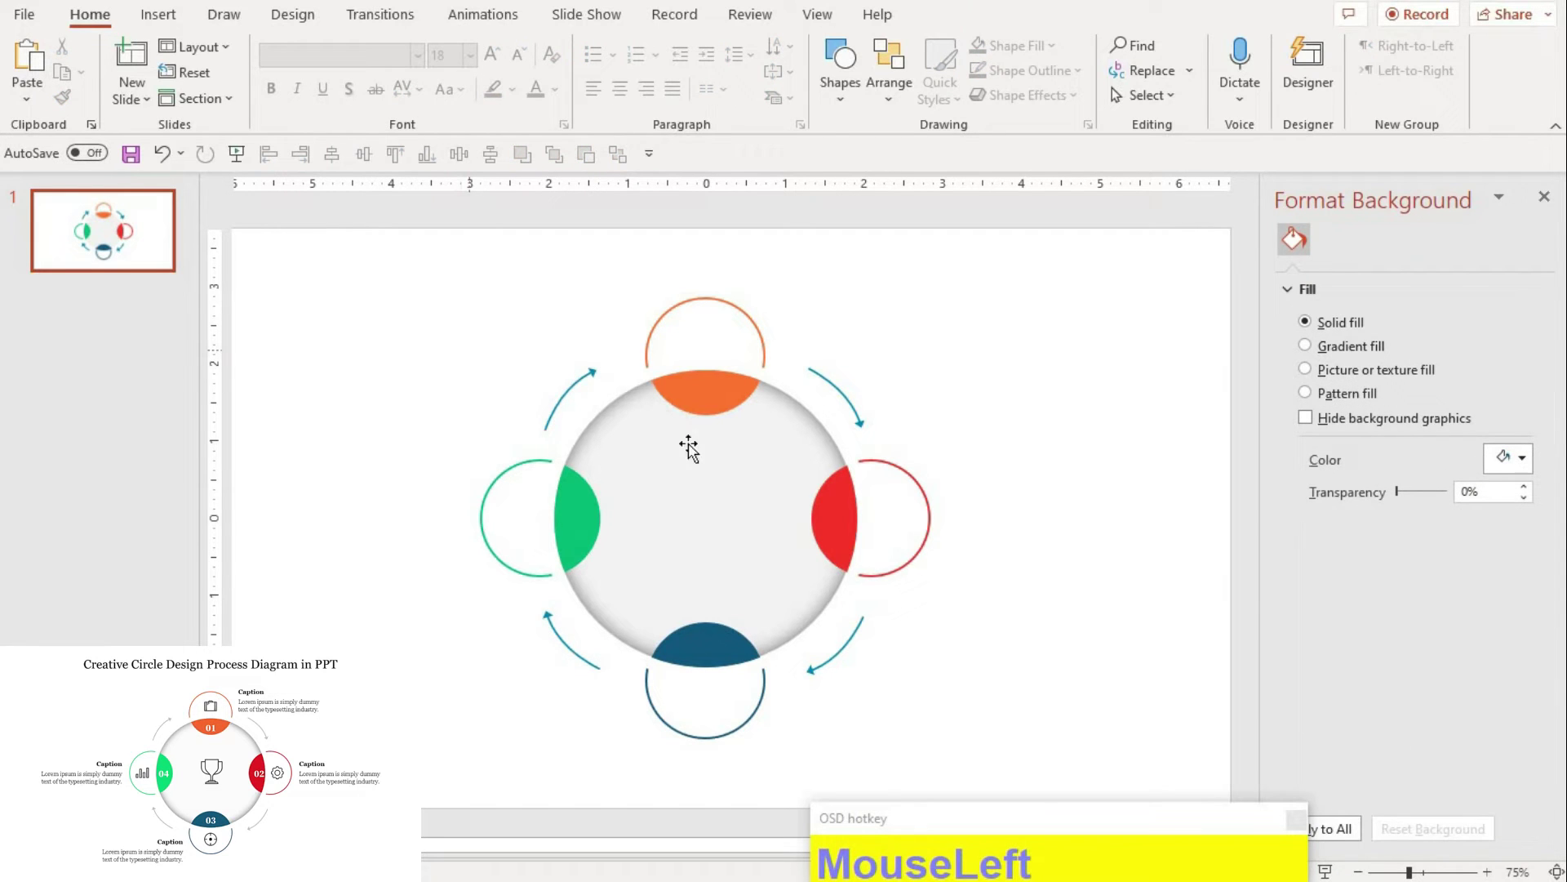
Step: Recolour the four arrows light grey and paste the icons, 01 label and caption text
click(845, 663)
click(861, 428)
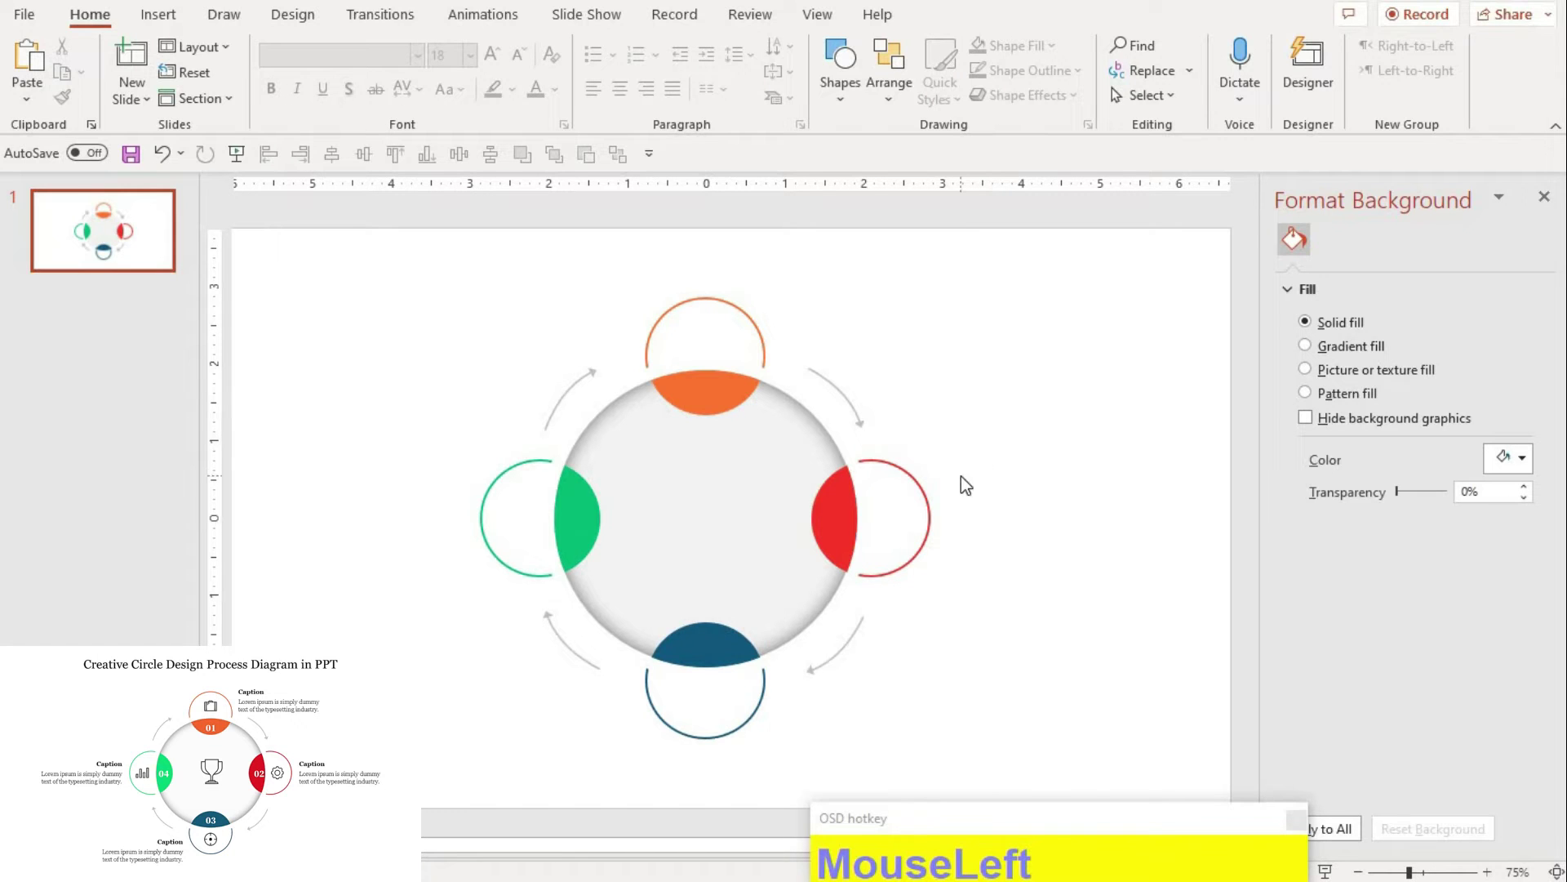
key(F9)
Step: Place the 01 label on the orange segment and copy it onto the other three segments
click(535, 67)
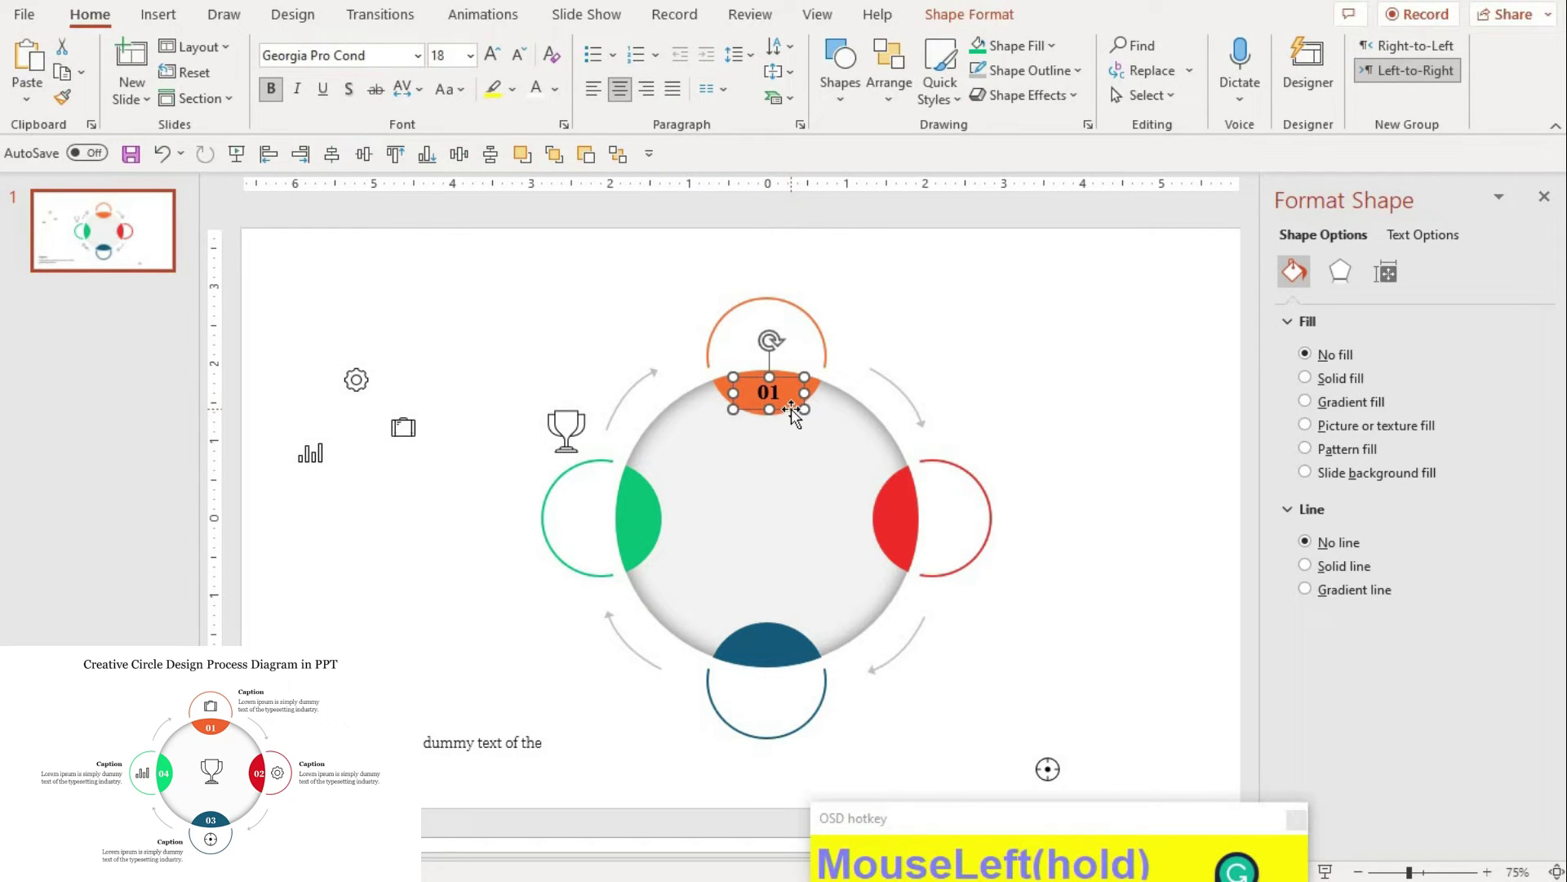
key(Left)
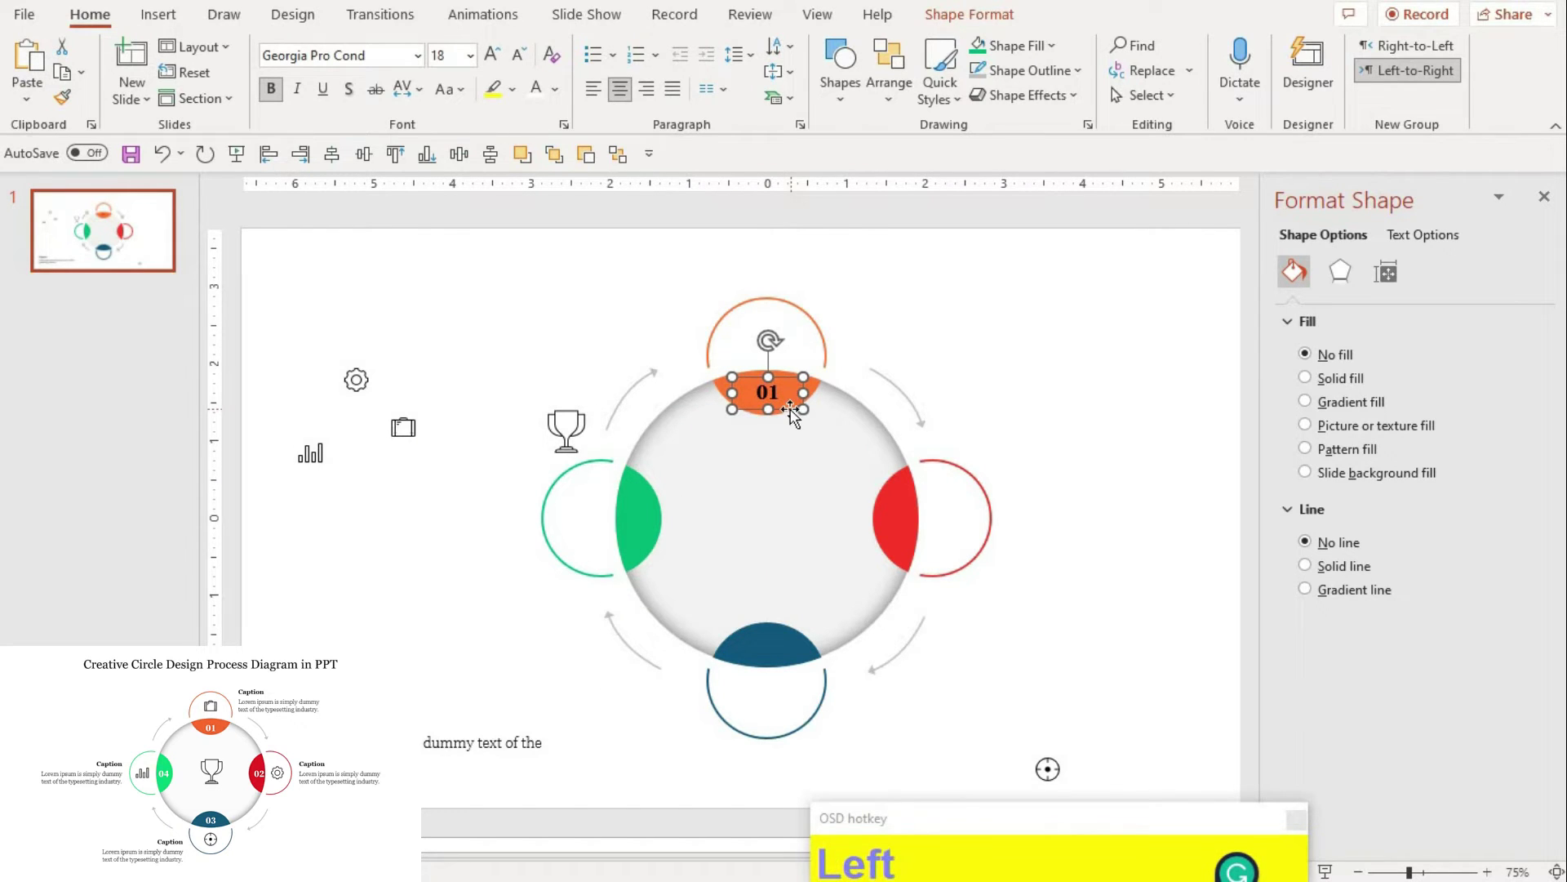
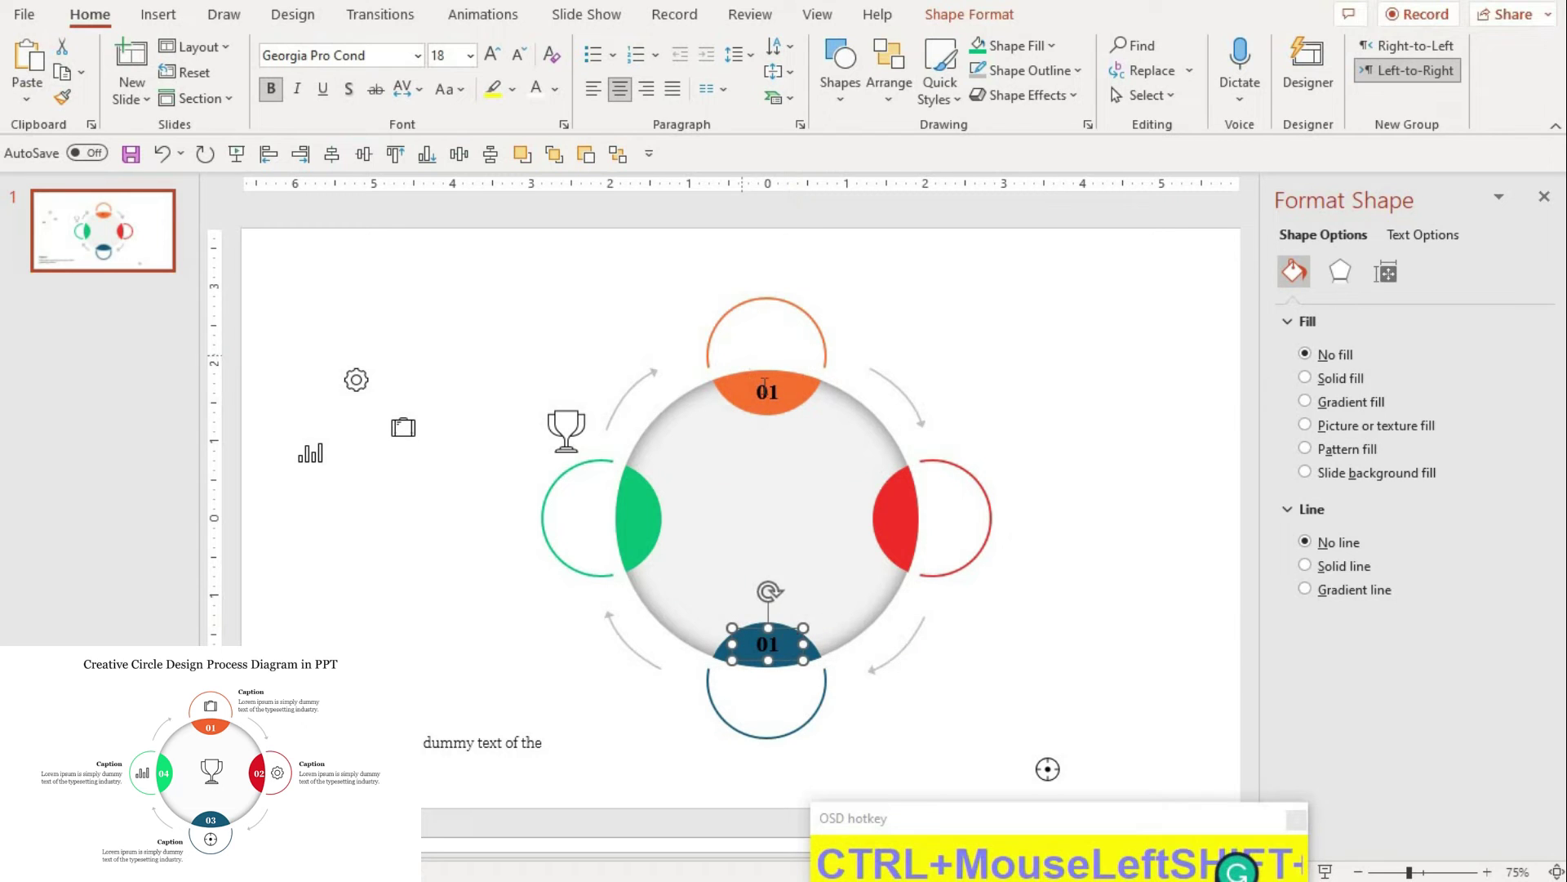
click(794, 441)
click(938, 432)
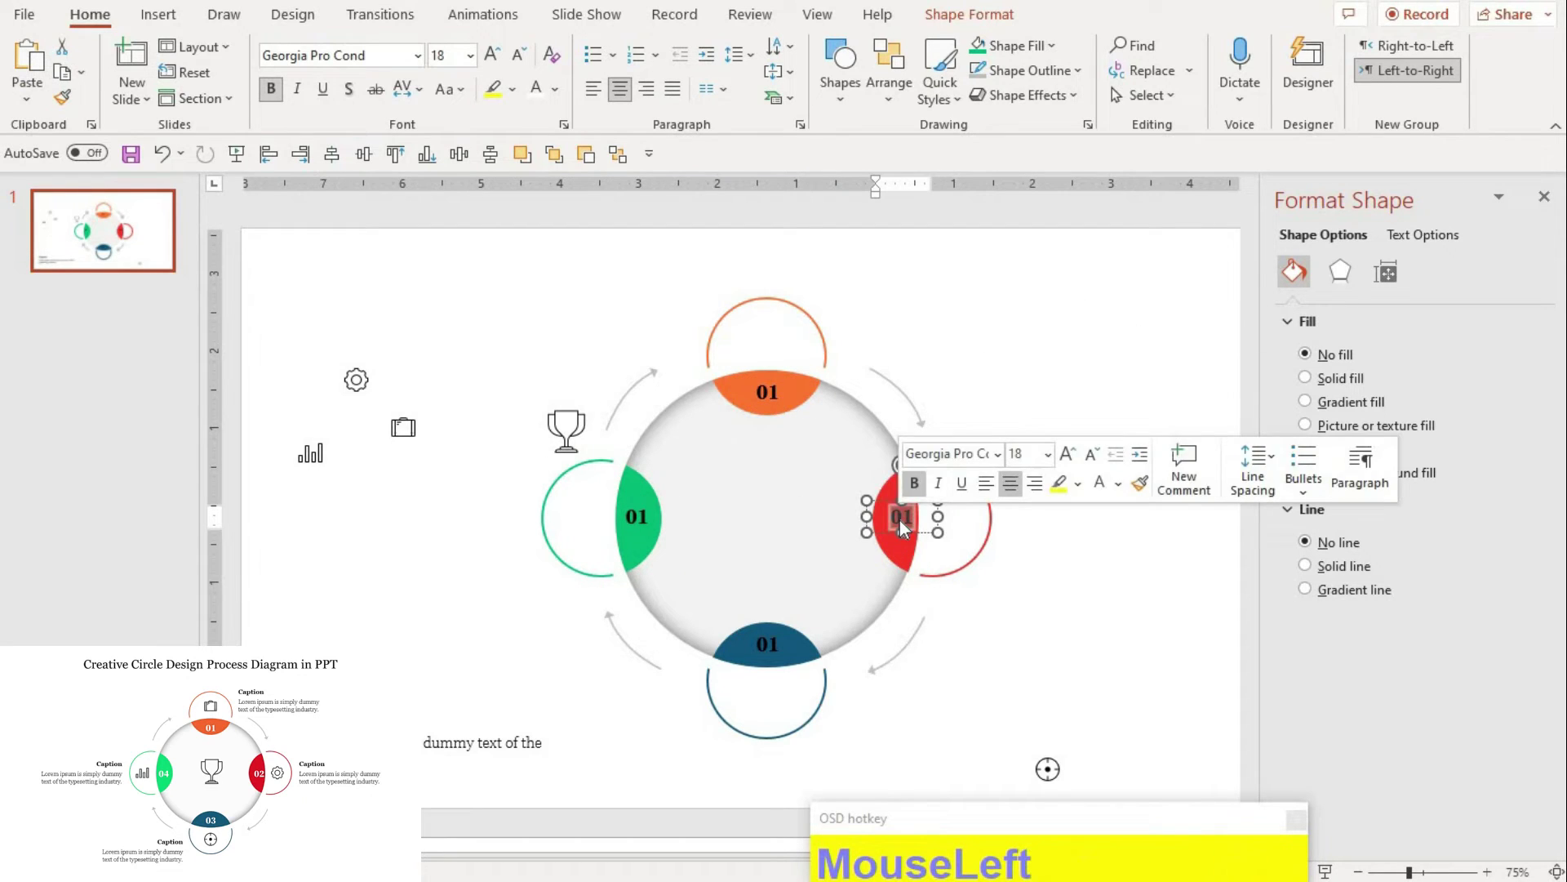
Step: Renumber the copies so the segments read 01, 02, 03, 04 clockwise
key(KP_0)
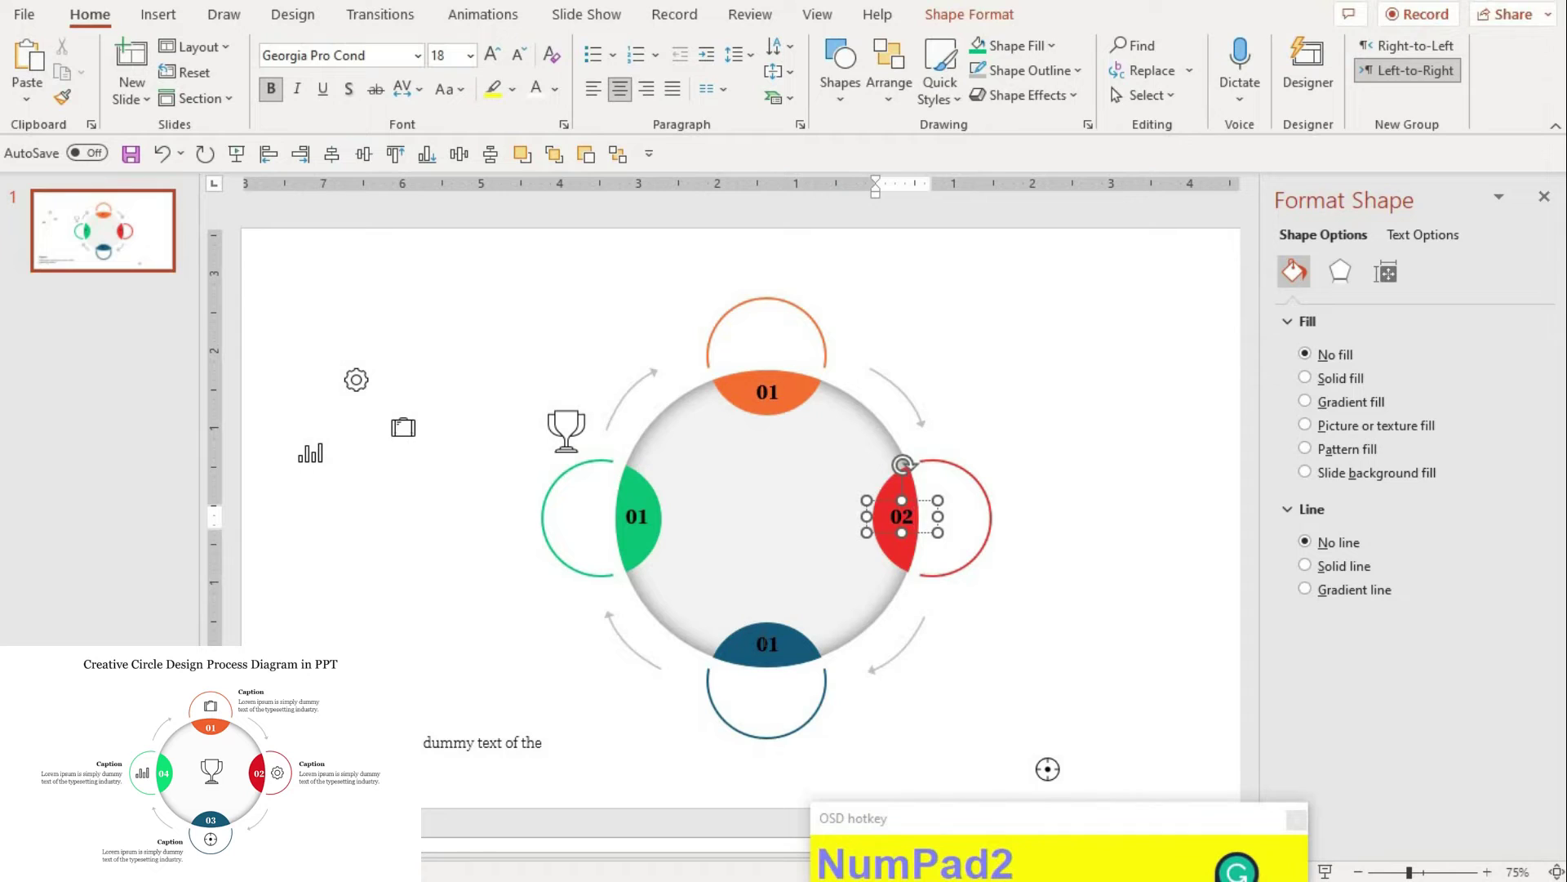
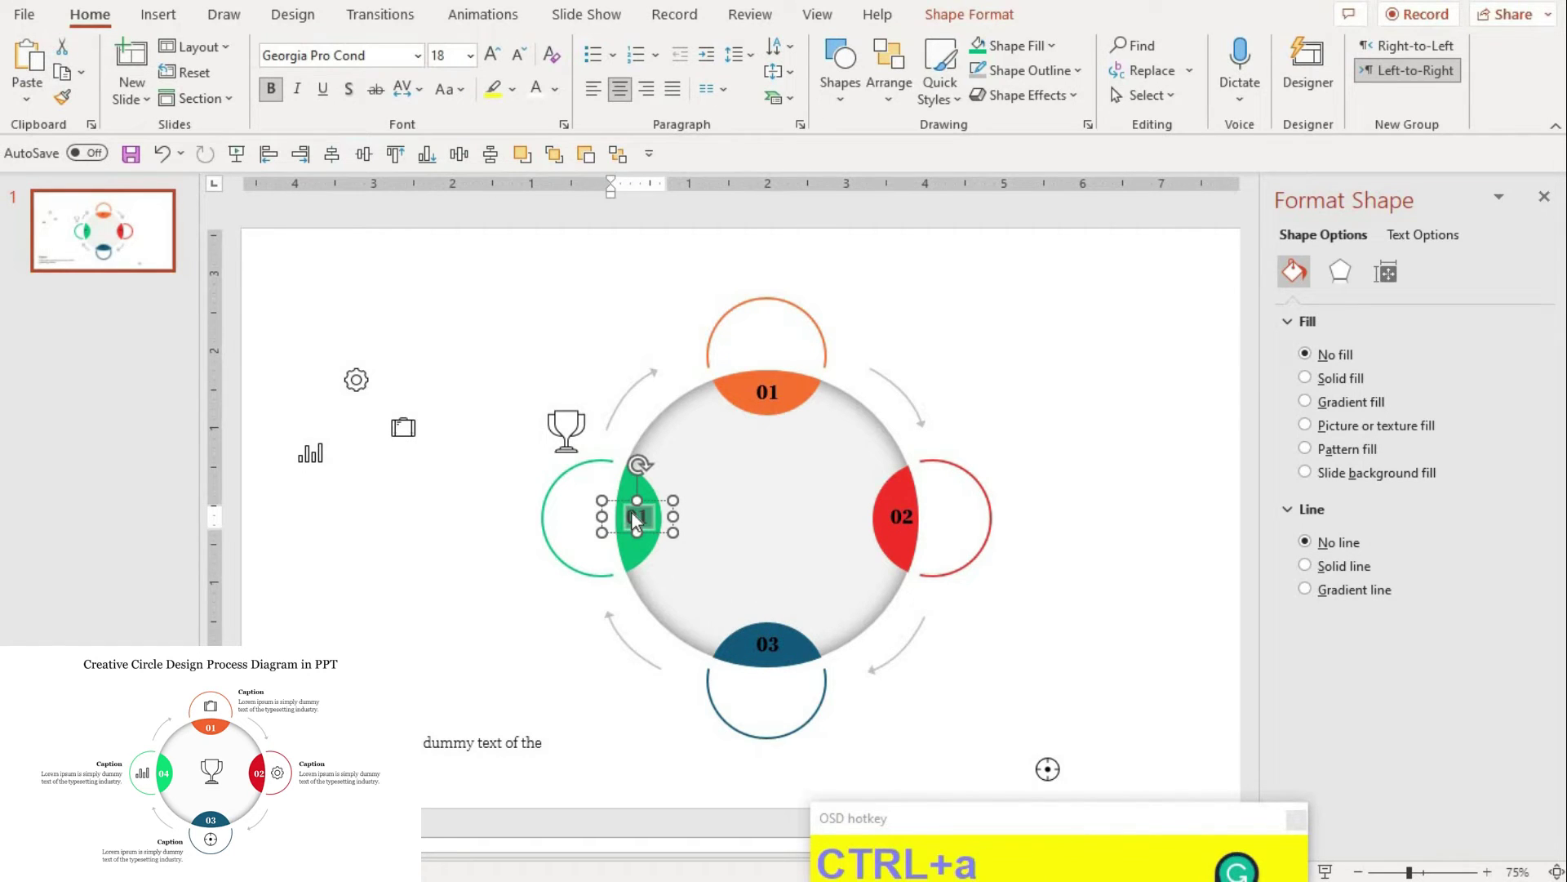
key(KP_0)
click(1135, 764)
key(F9)
click(1083, 646)
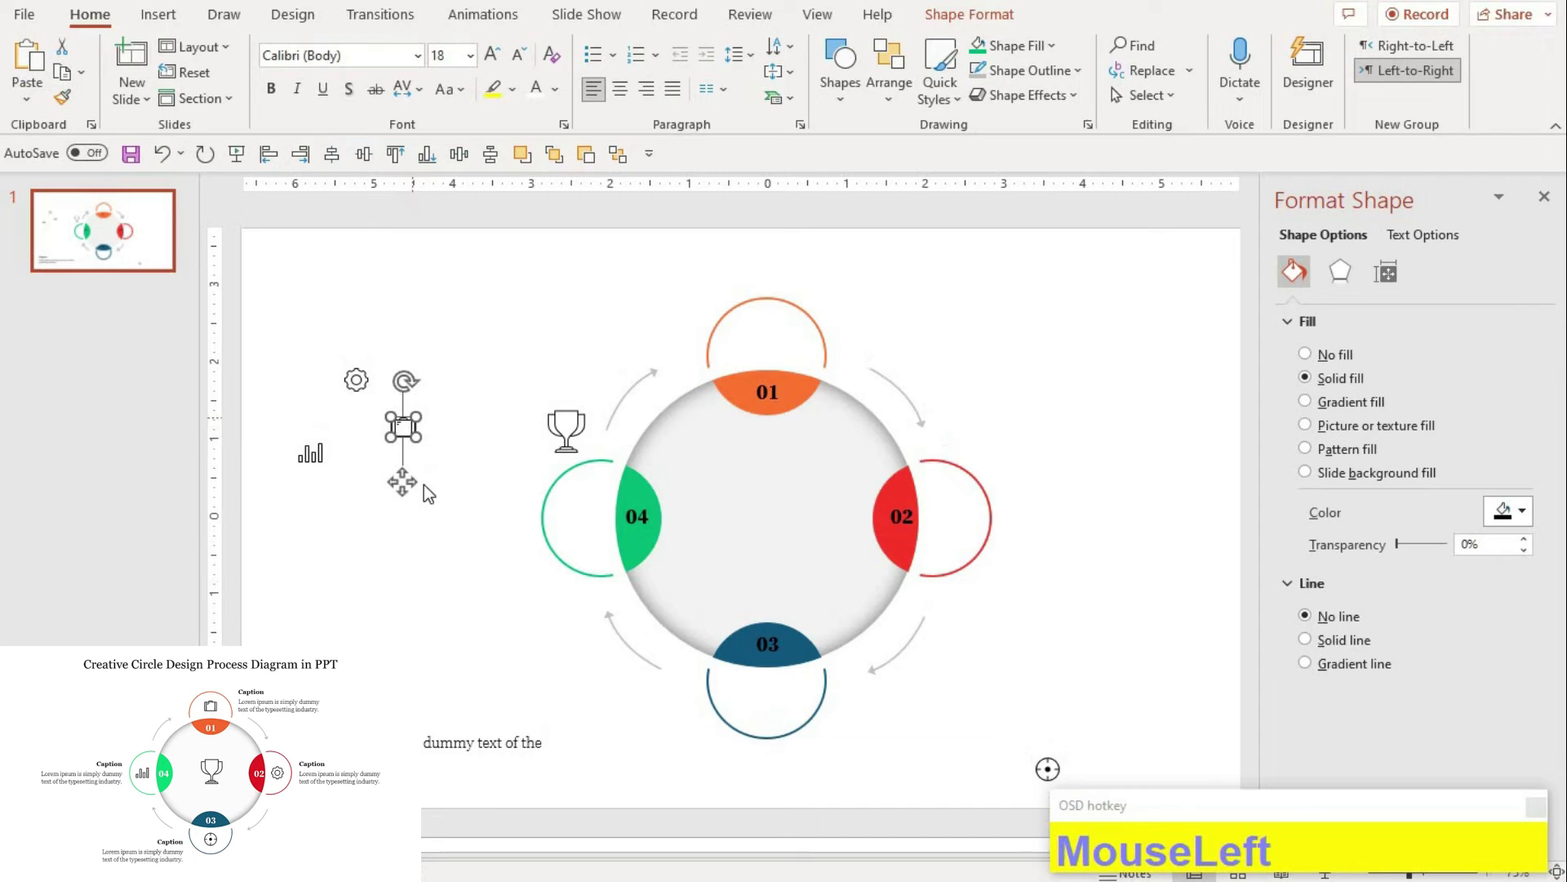
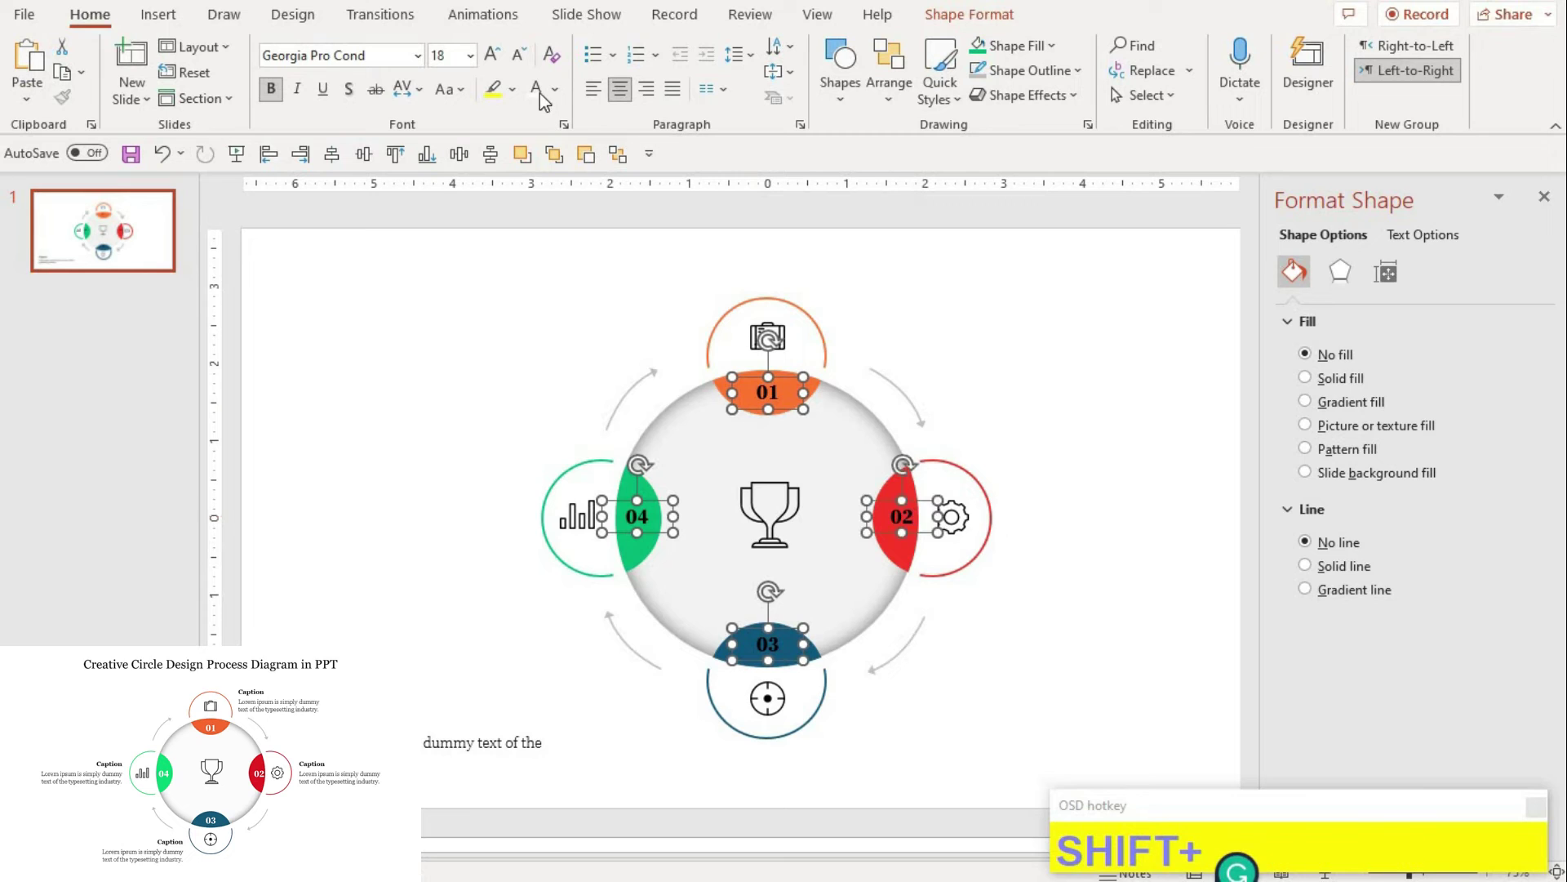
Step: Select the step numbers and icons together and align them on the diagram
click(546, 98)
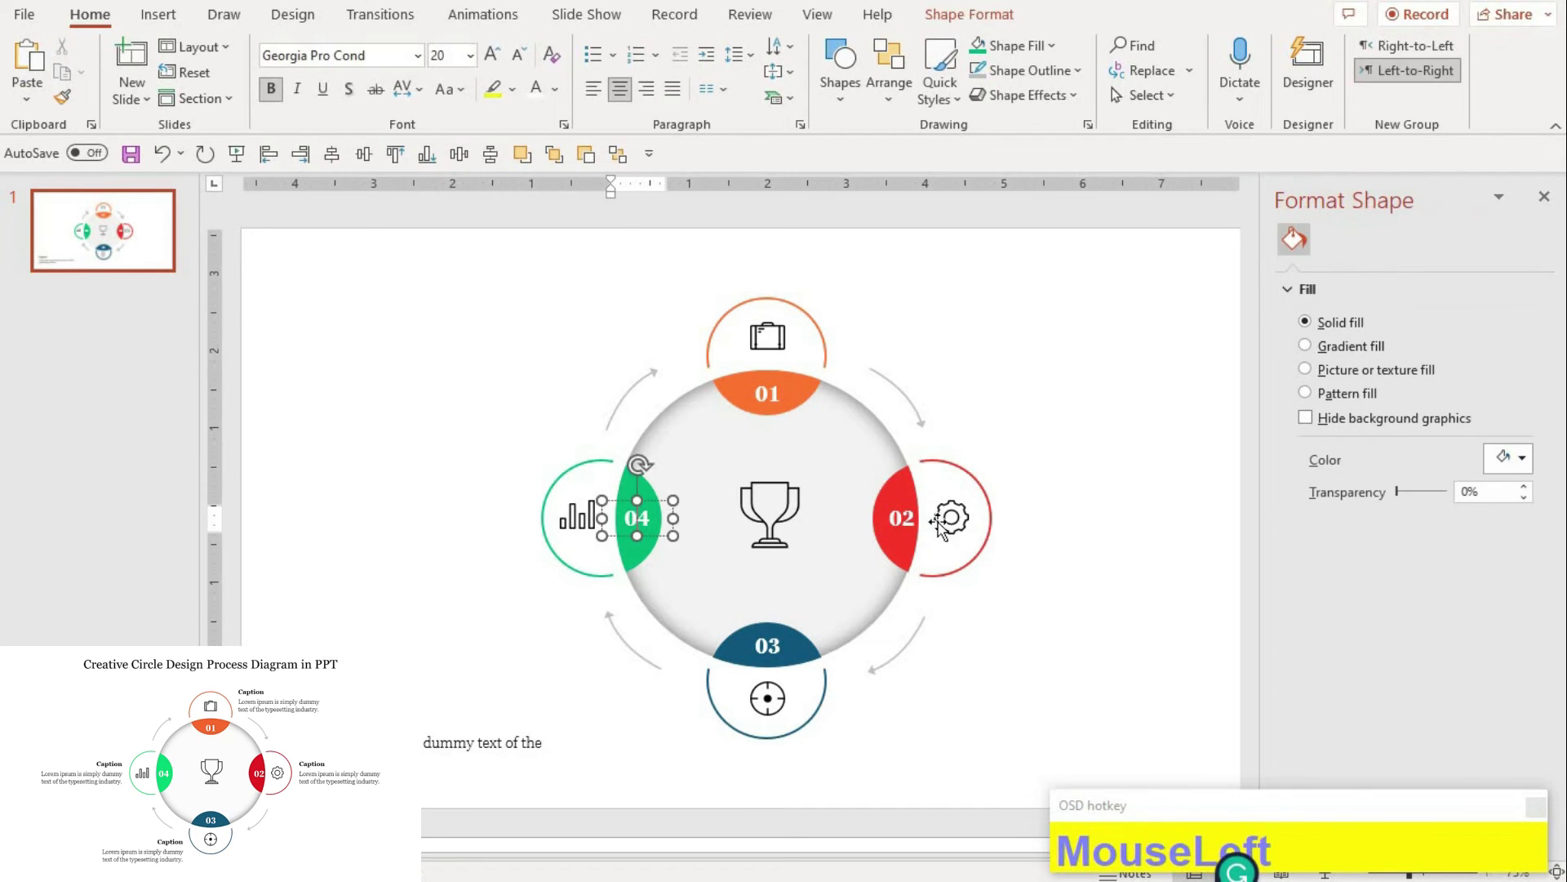
click(485, 152)
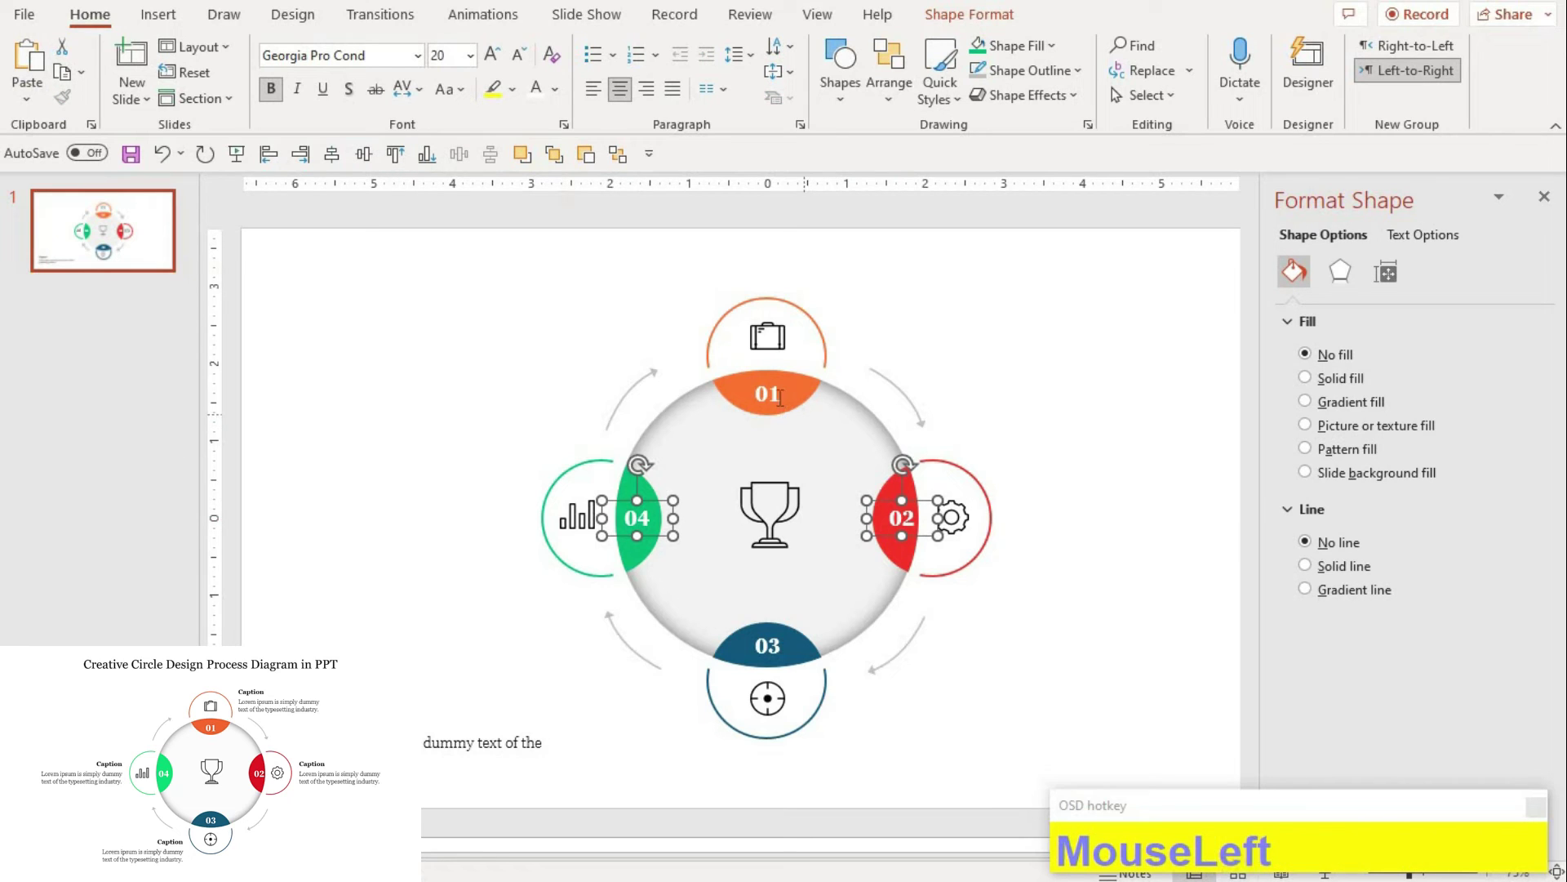
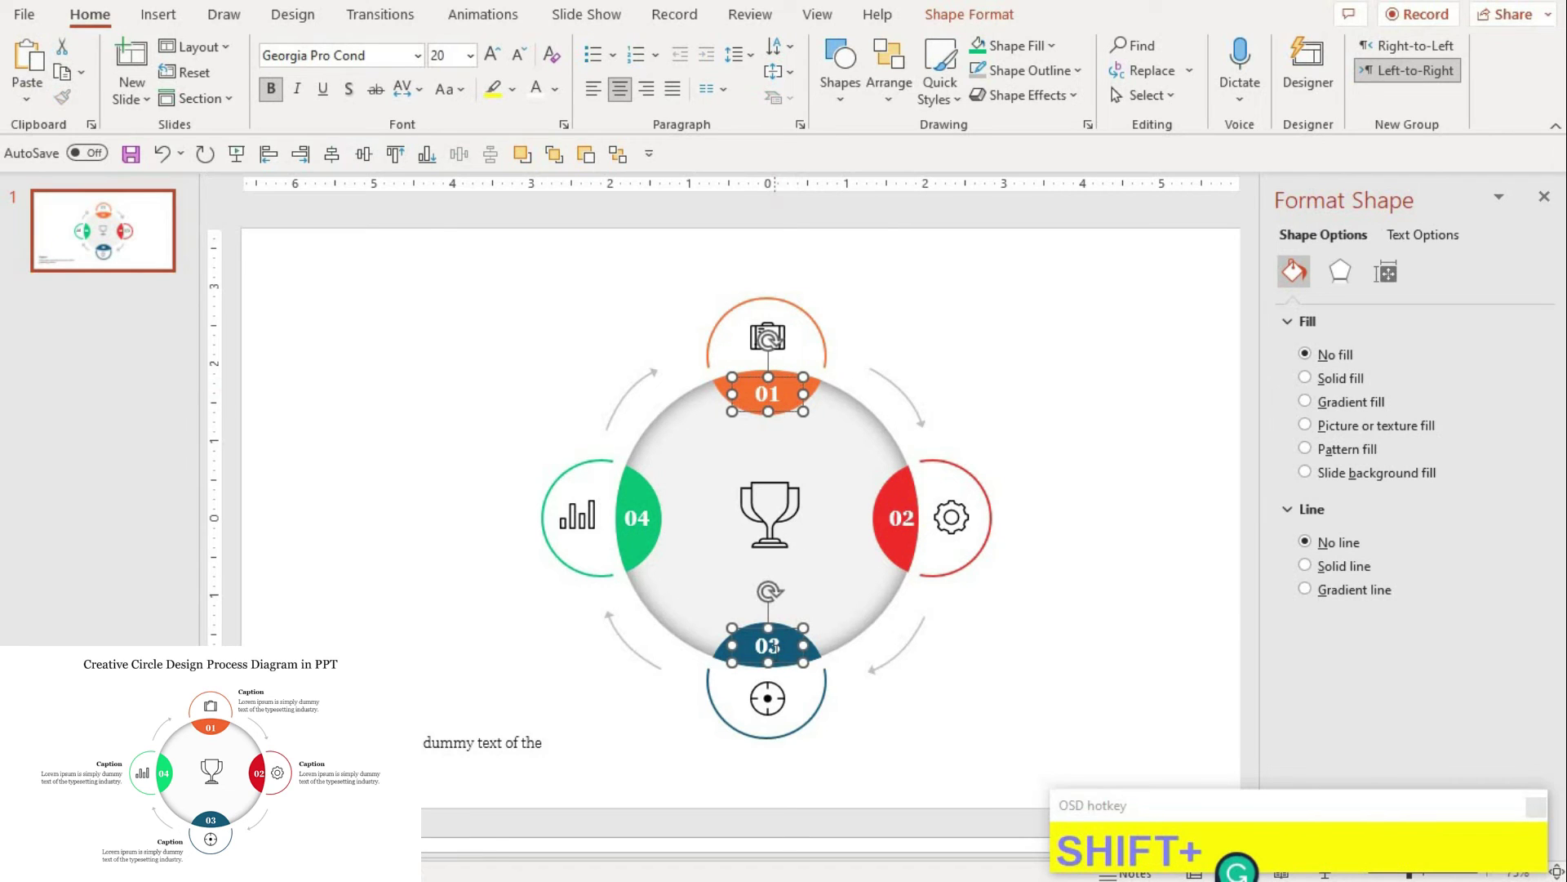
click(764, 342)
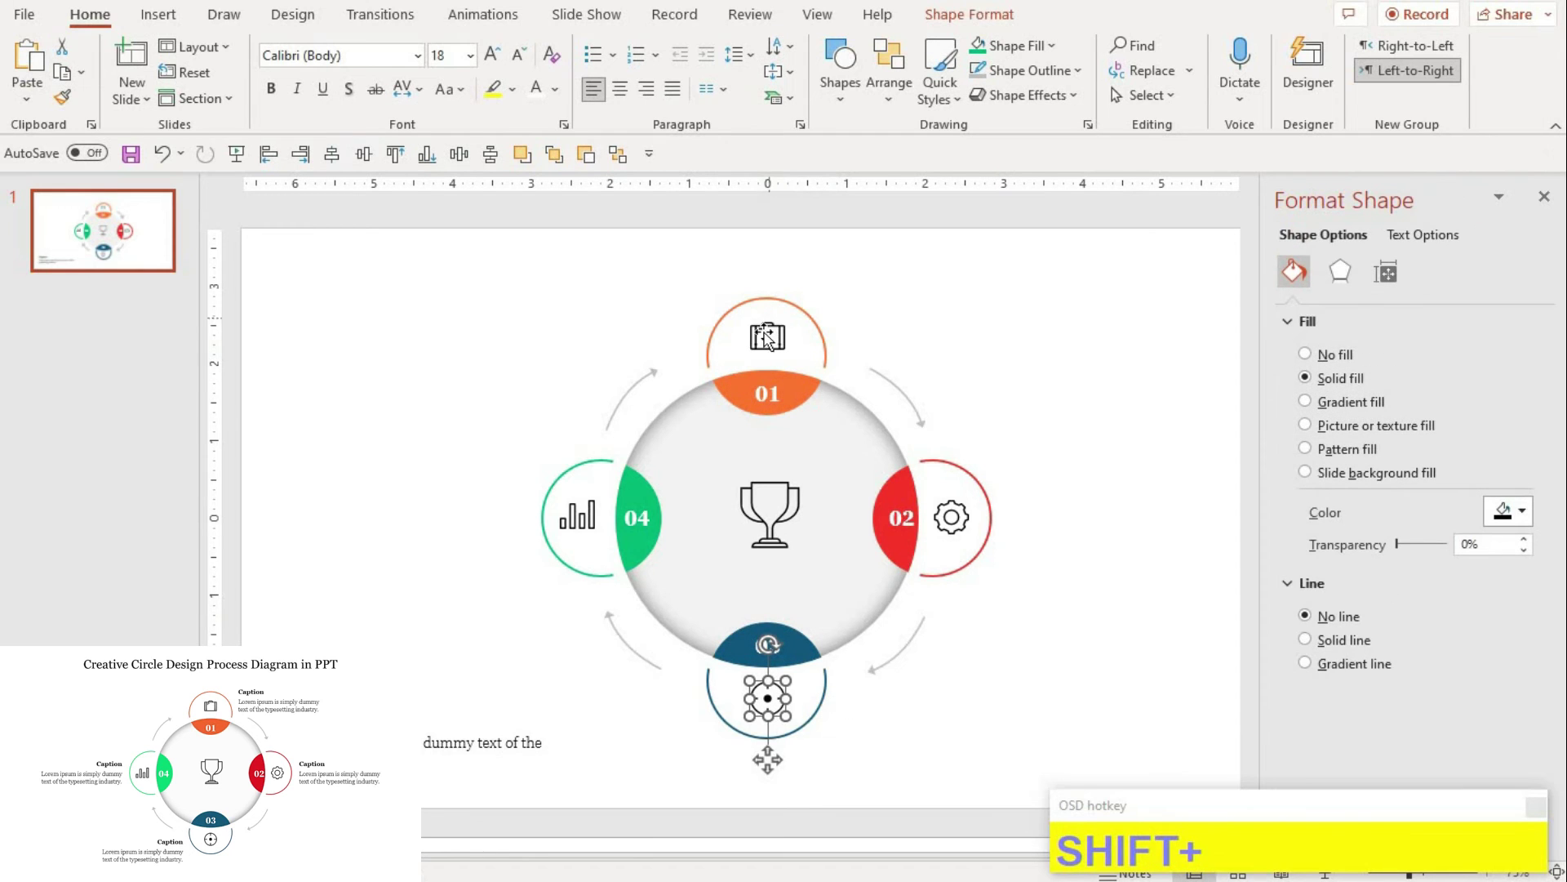
click(813, 325)
click(812, 333)
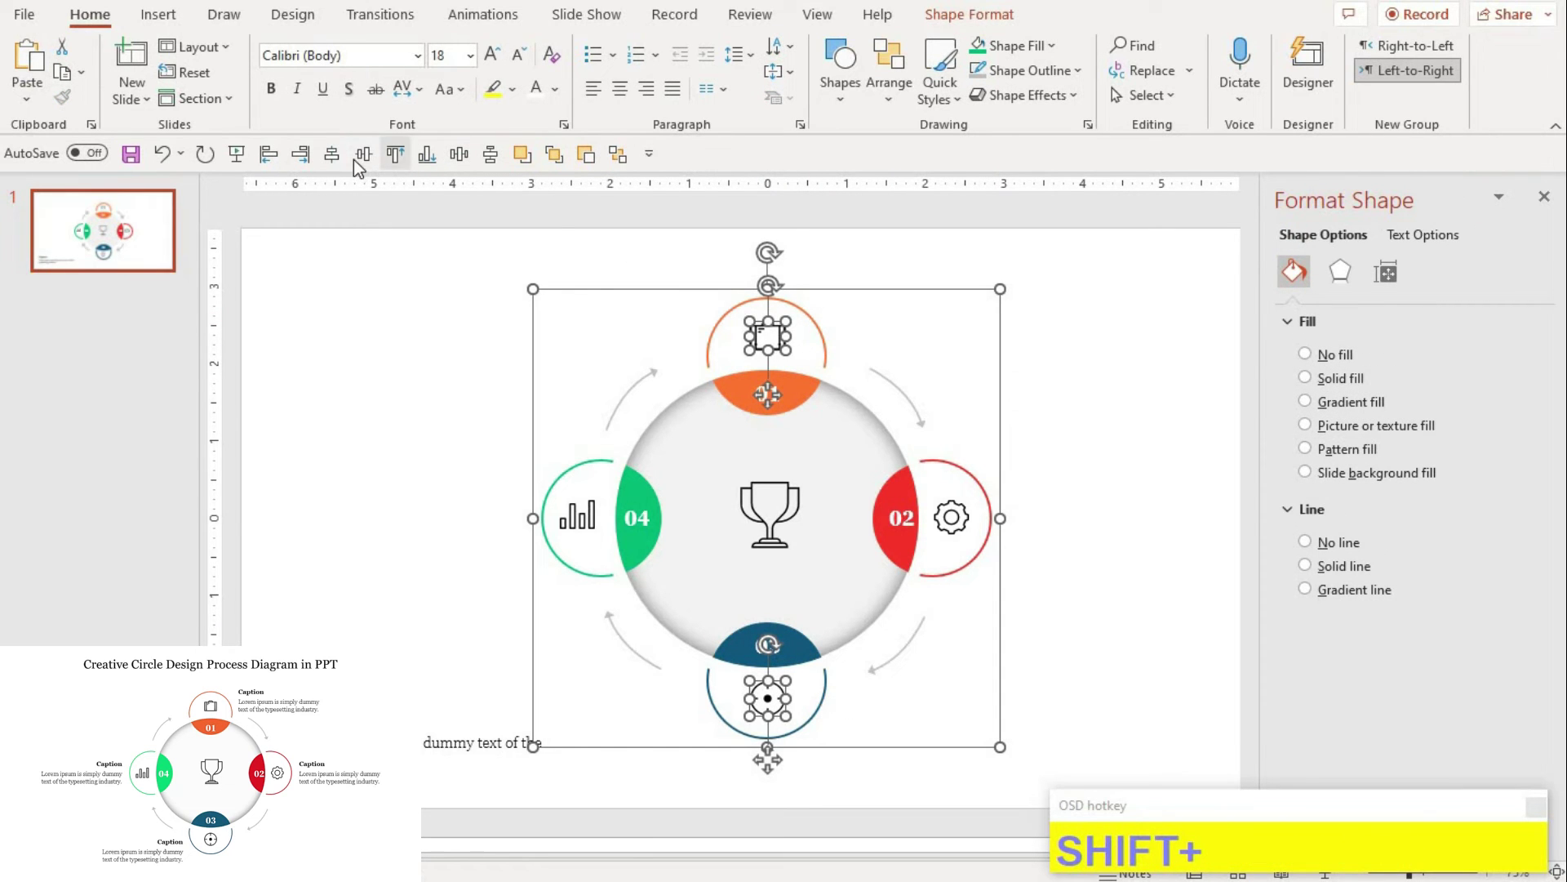
click(343, 159)
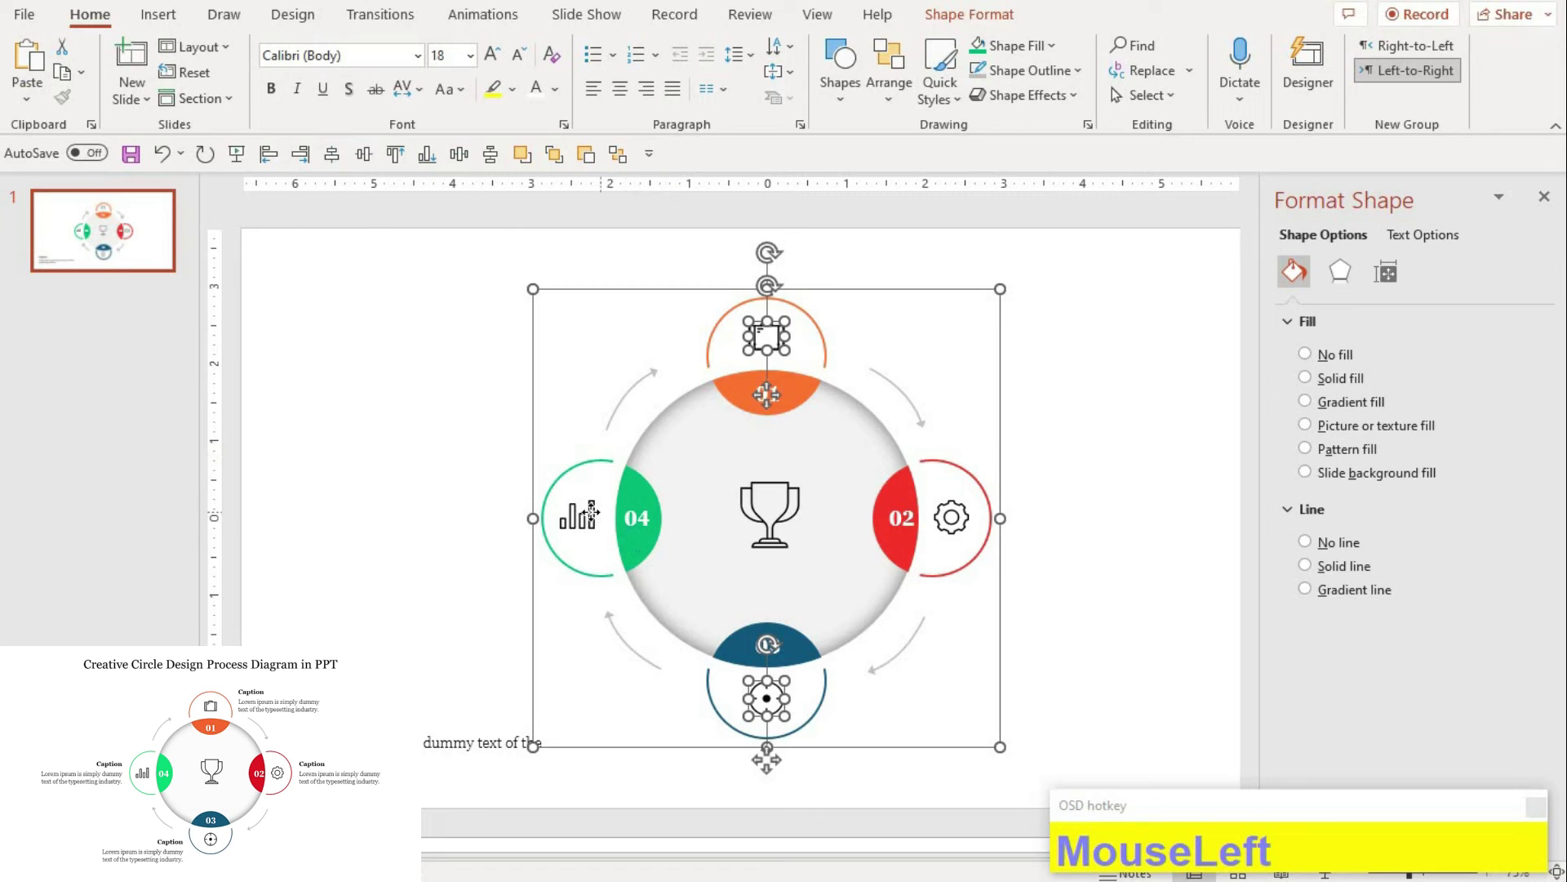
Step: Add Caption heading text boxes with lorem ipsum and position them beside the steps
click(996, 583)
click(885, 507)
drag(513, 420, 953, 677)
drag(953, 675, 493, 214)
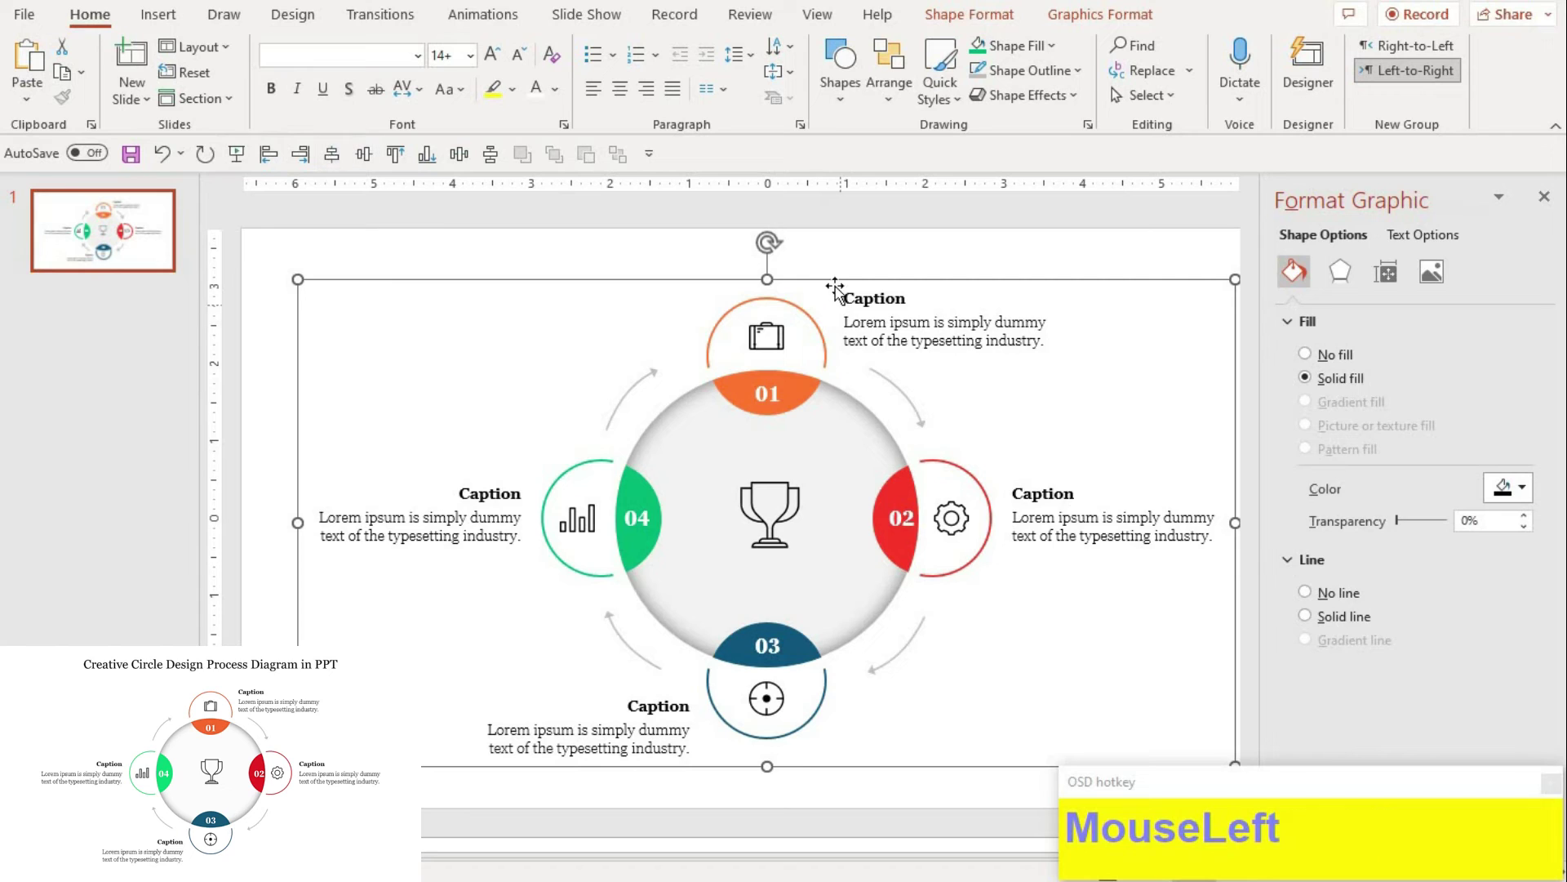
Step: Pull the captions closer to their arcs and group the whole diagram with its captions
scroll(down, 3)
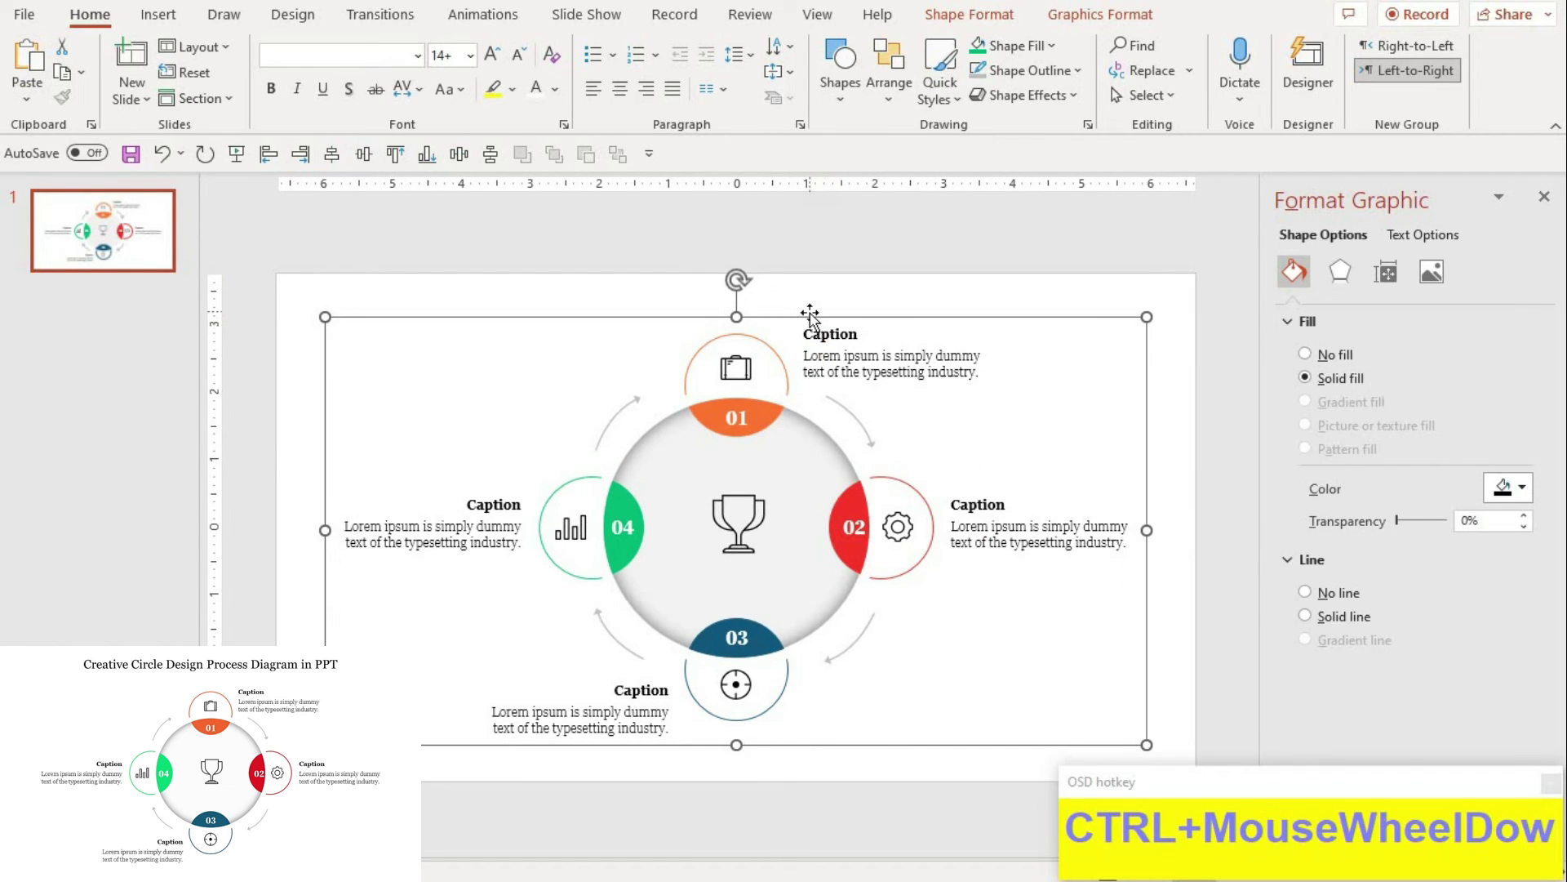
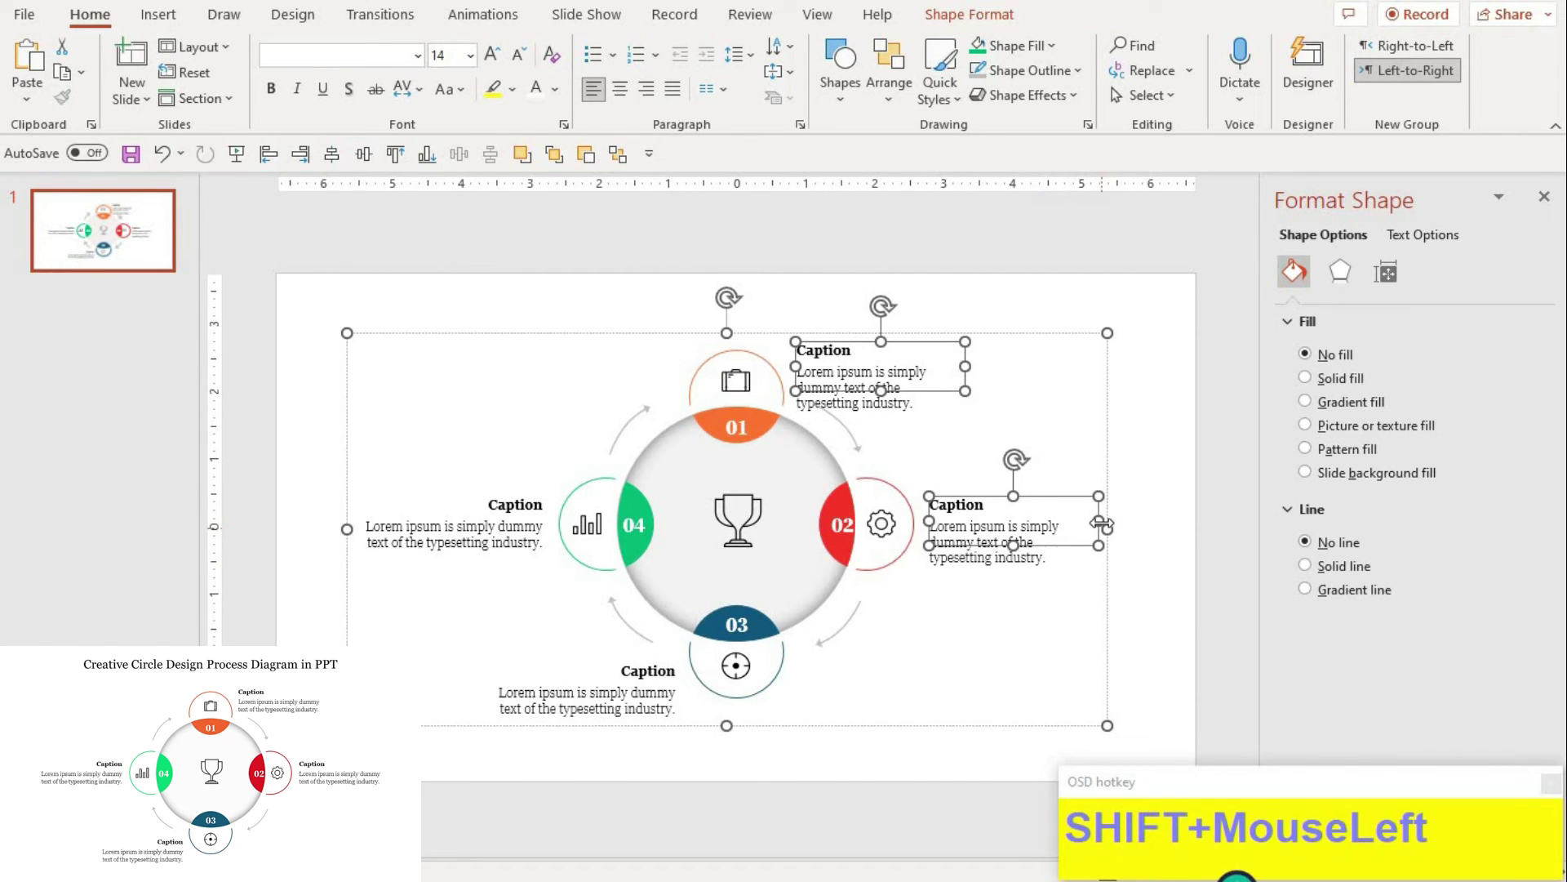
click(982, 629)
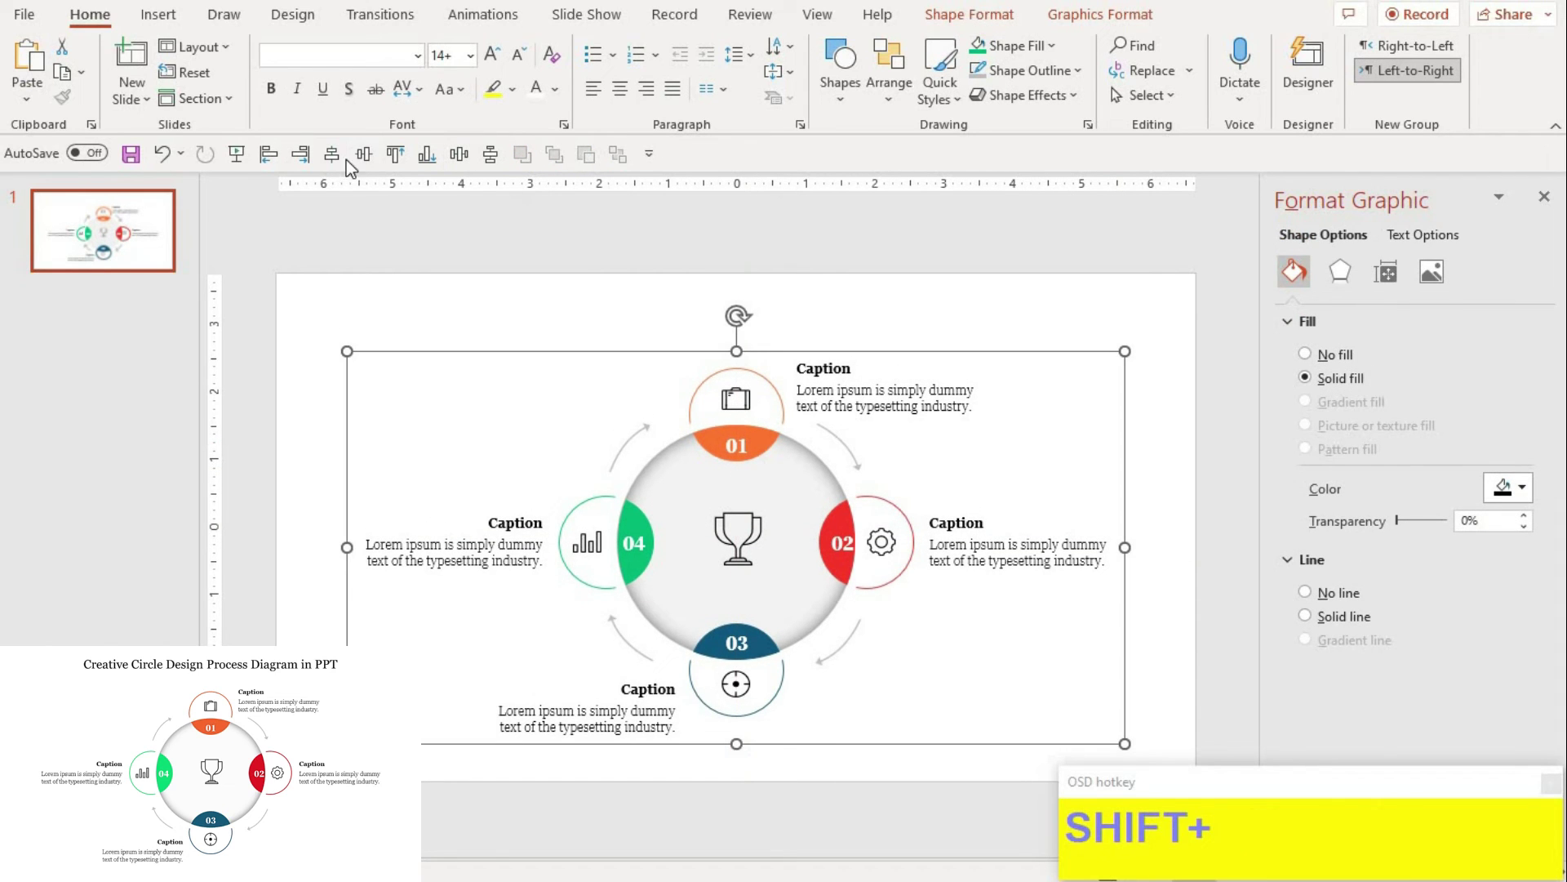
click(645, 317)
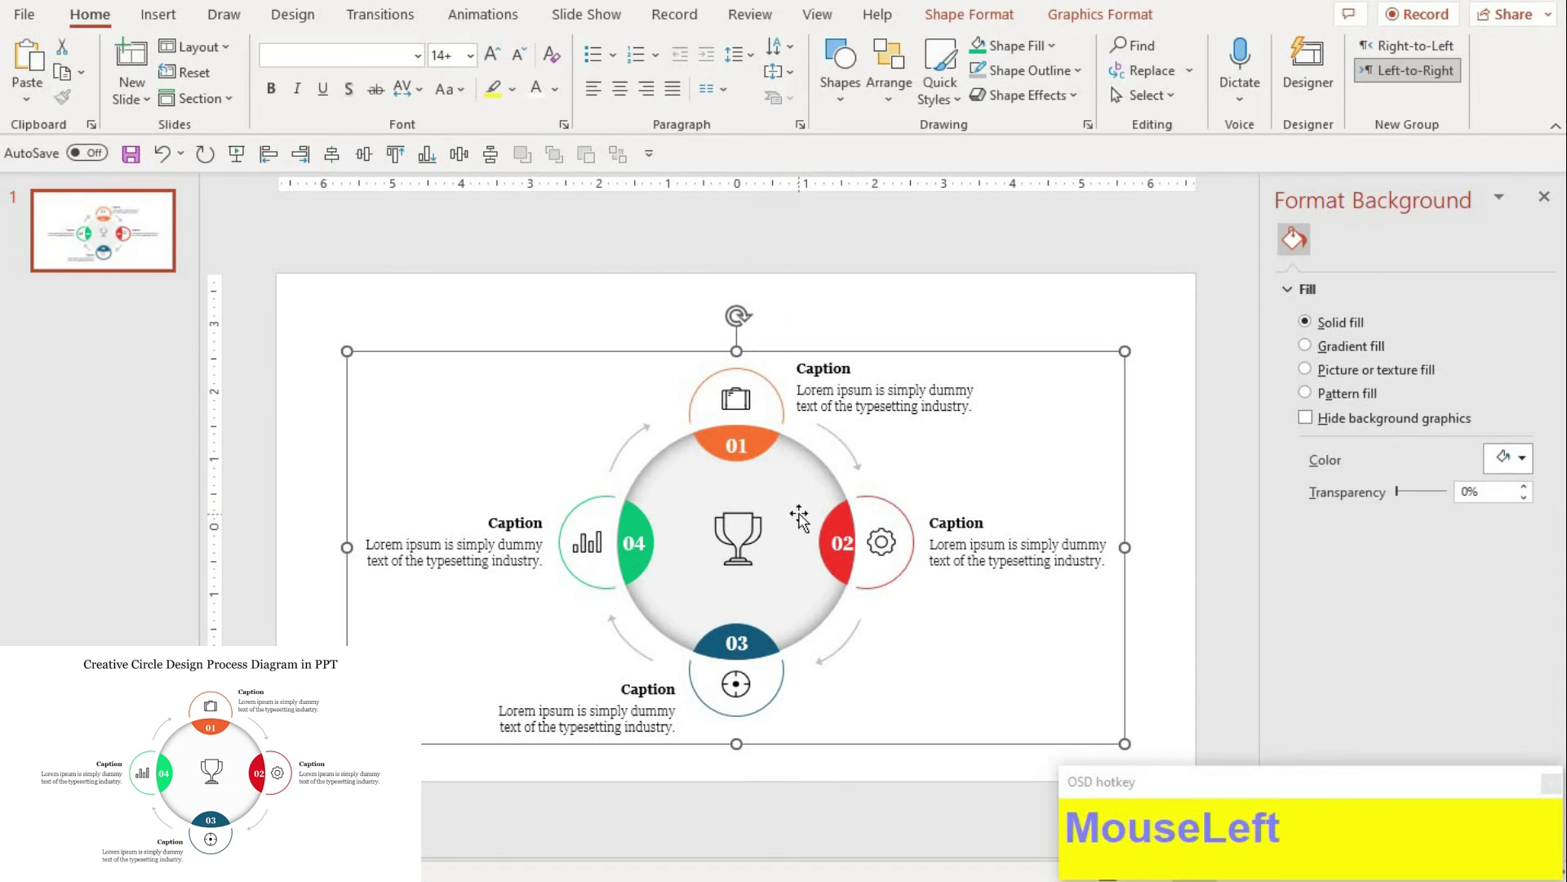
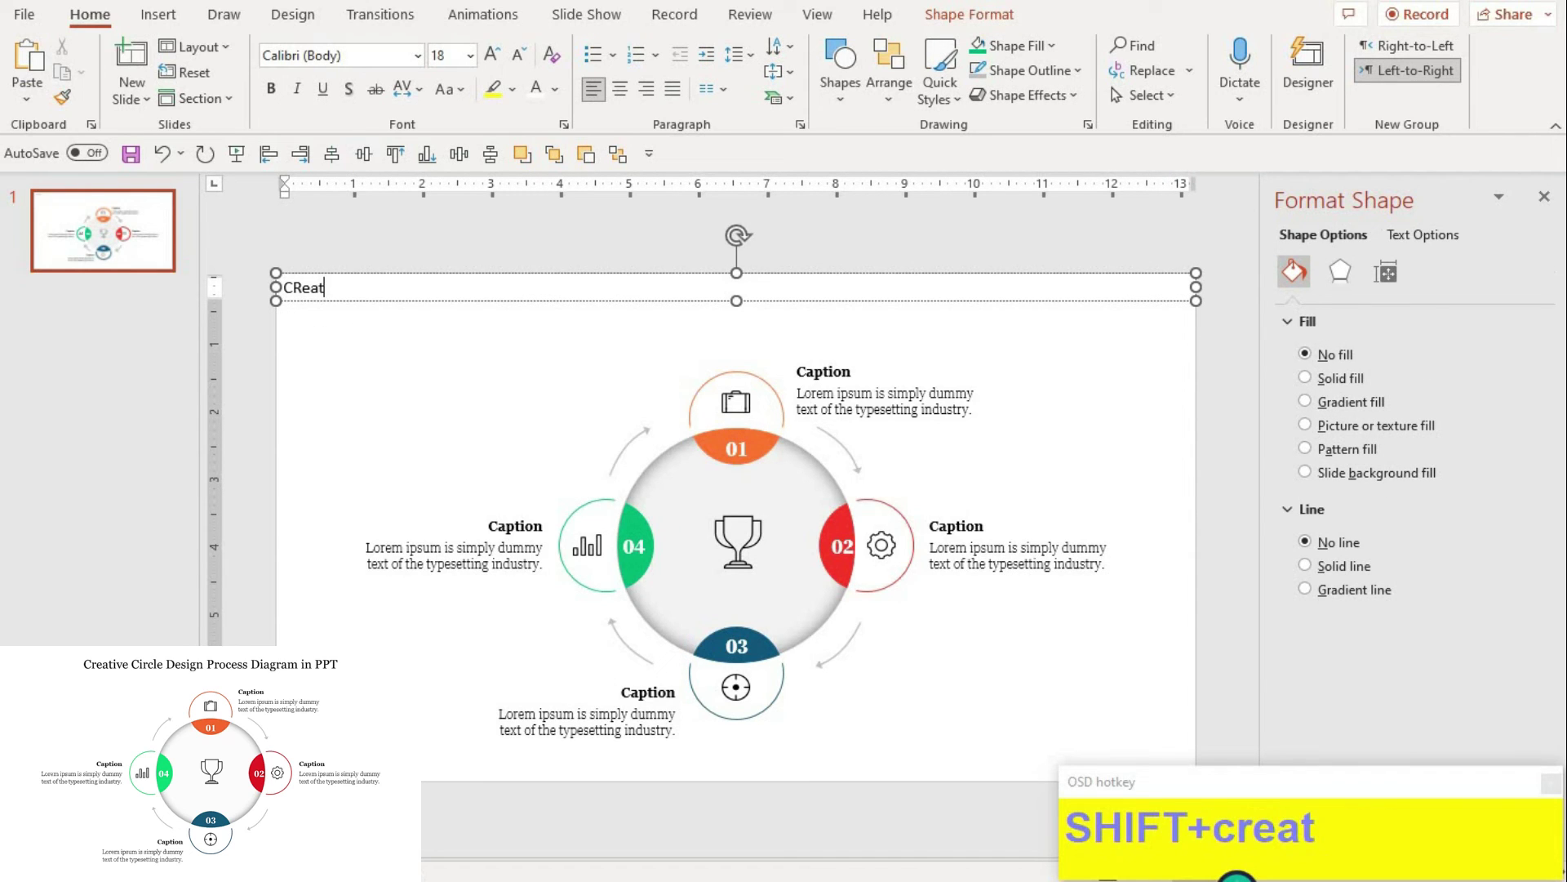
Step: Enter the title 'Creative Circle Design Process Diagram in PPT' in the top text box
key(BackSpace)
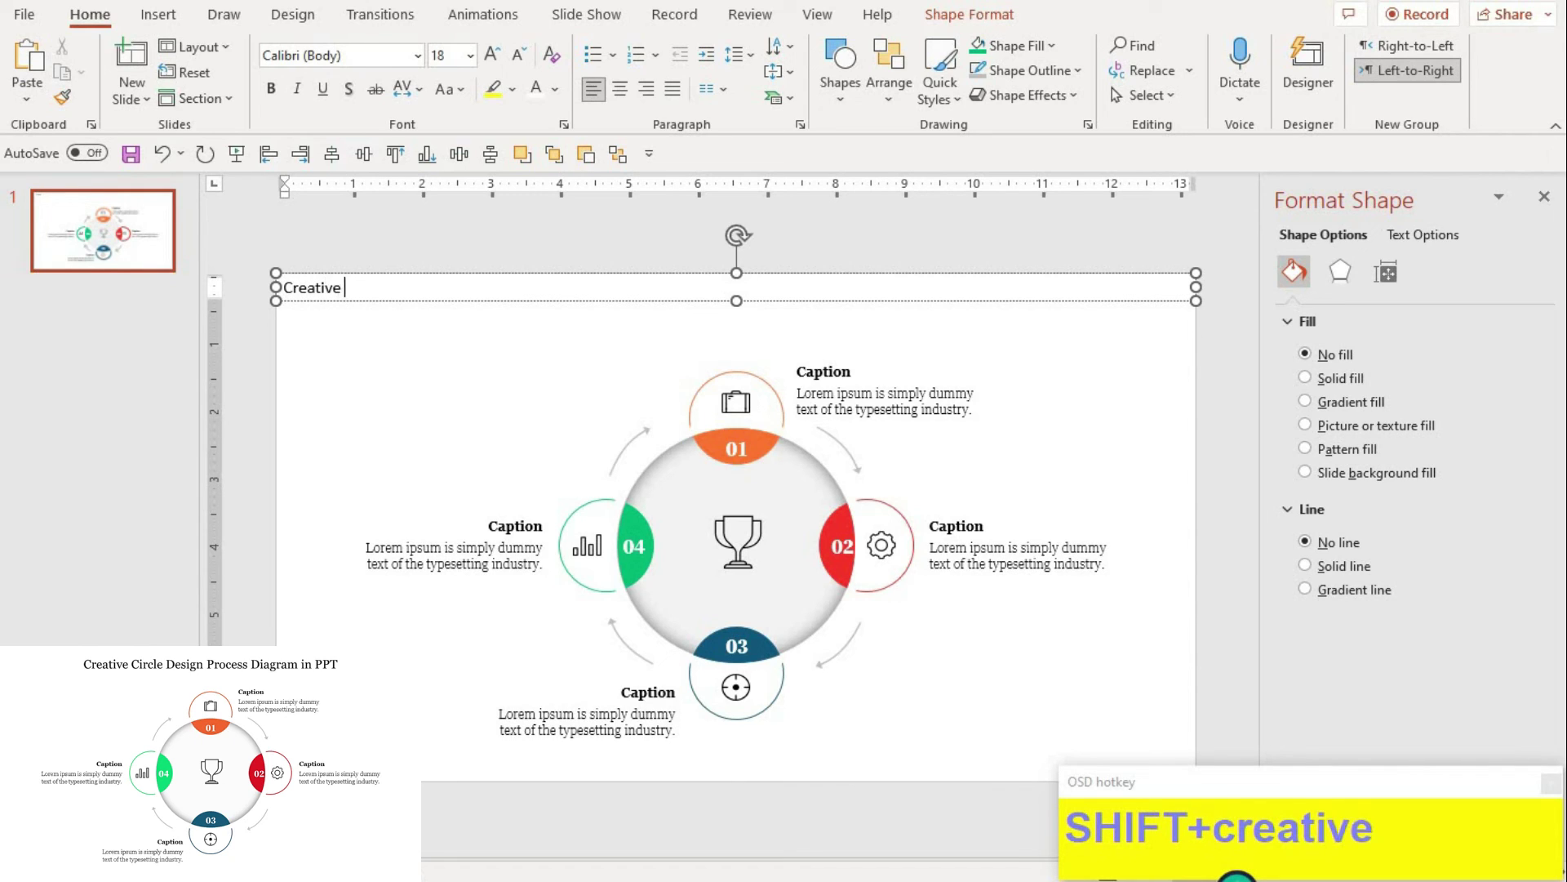
text(_)
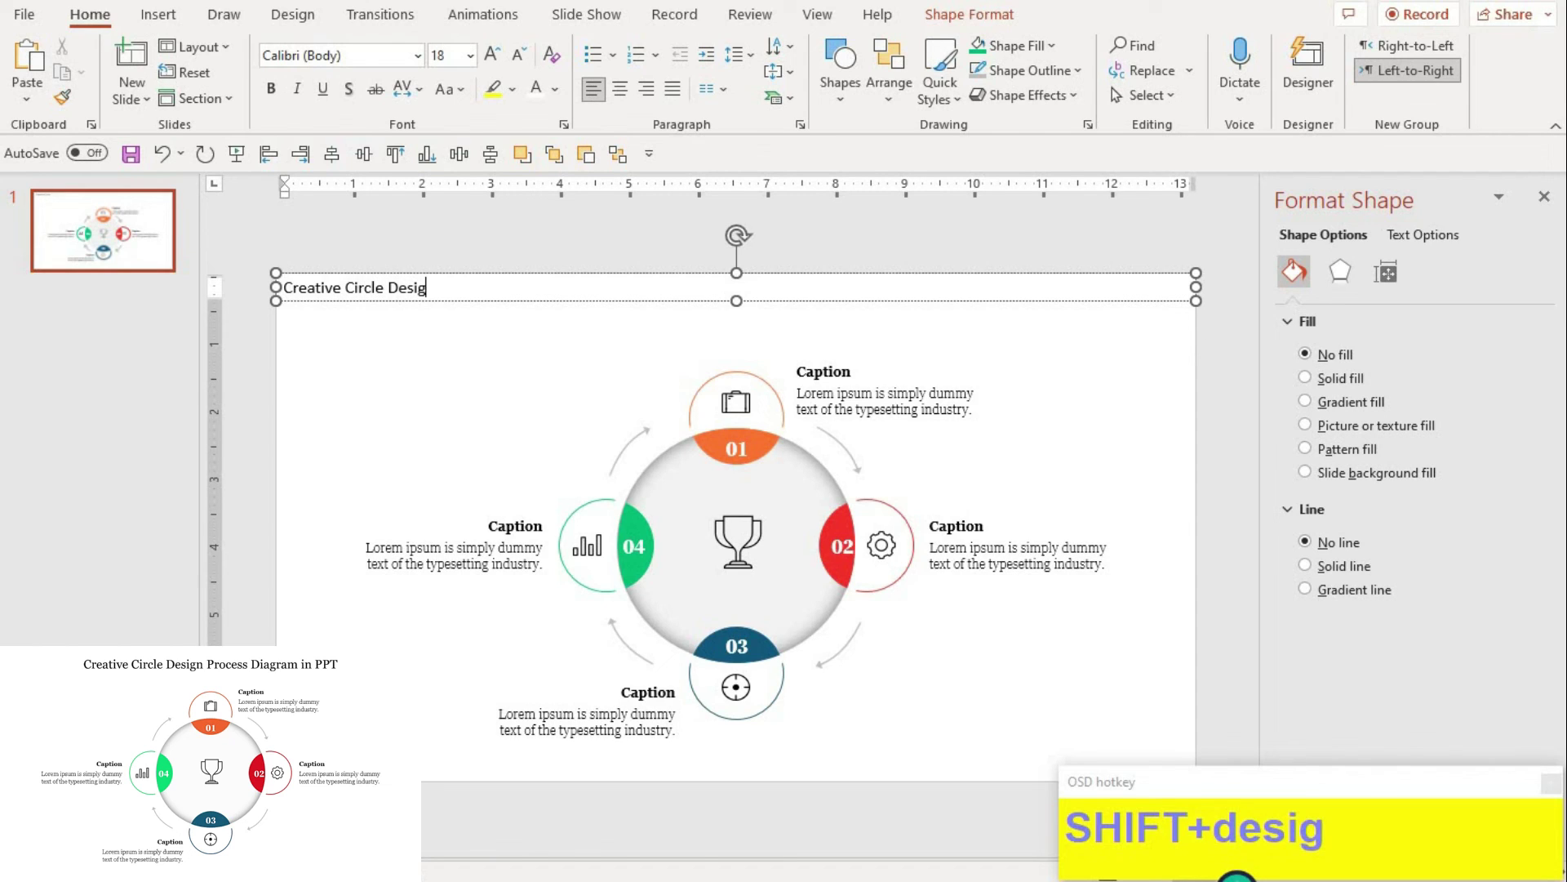
text(n_)
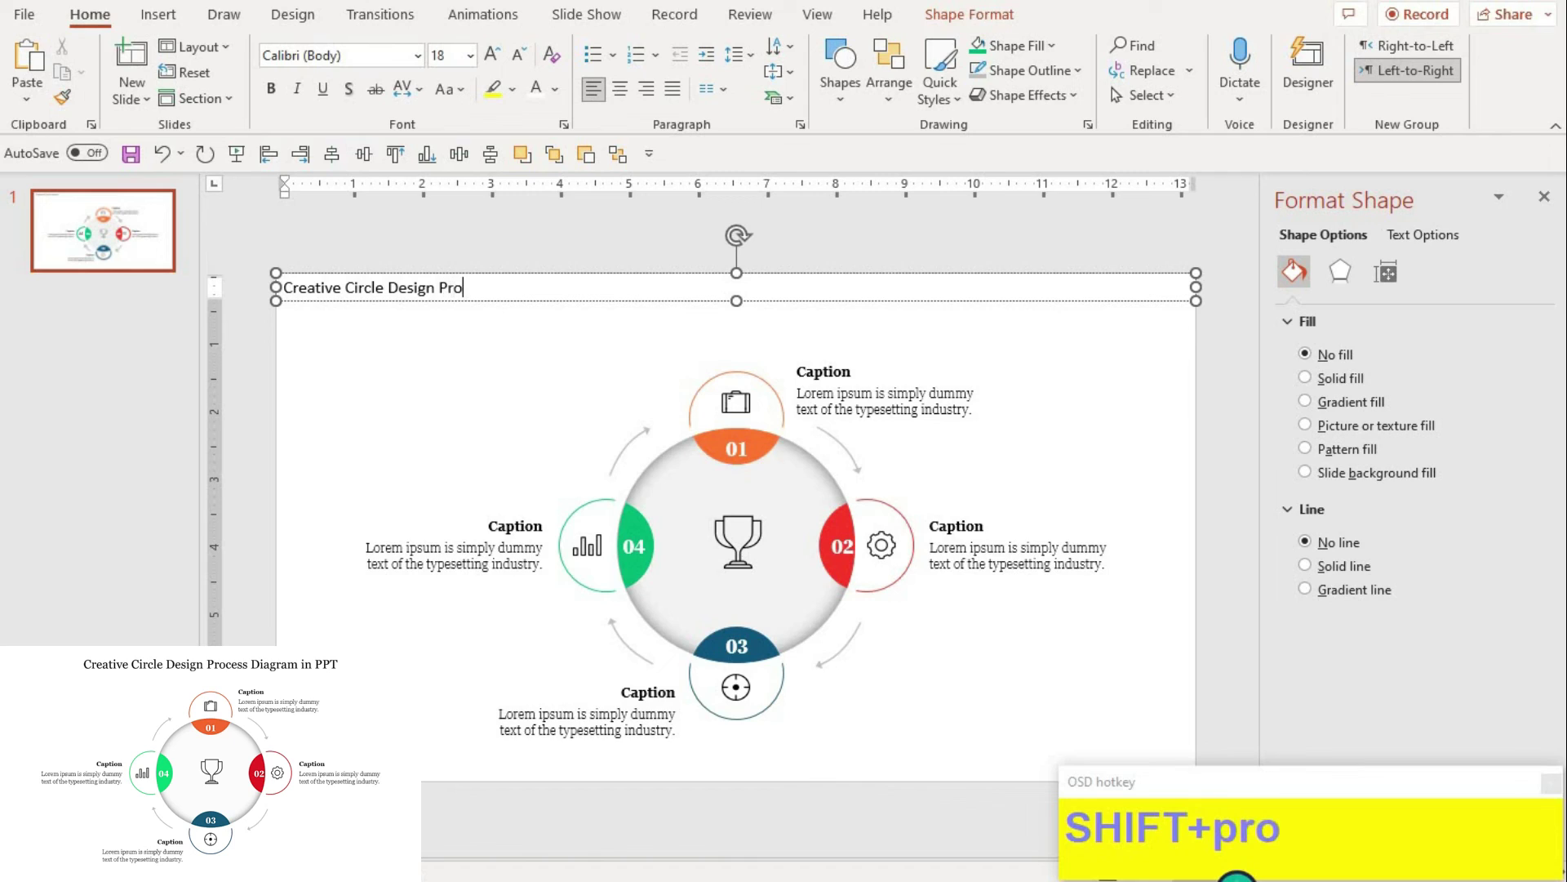
text(rocess)
key(BackSpace)
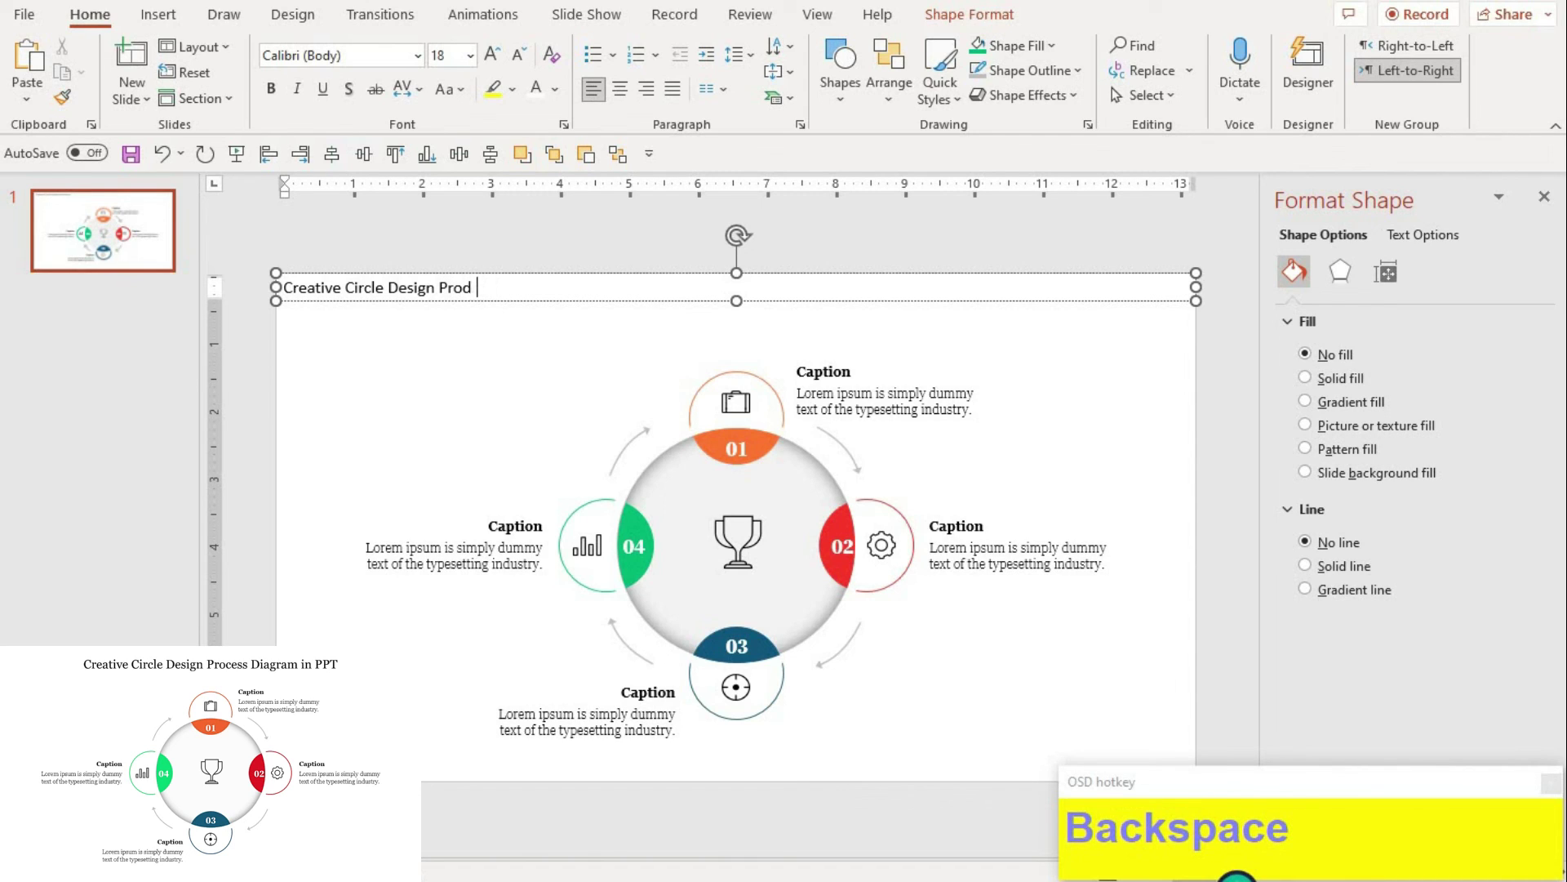
text(Backspacecess_)
key(BackSpace)
key(BackSpace)
text(Backspaceagram)
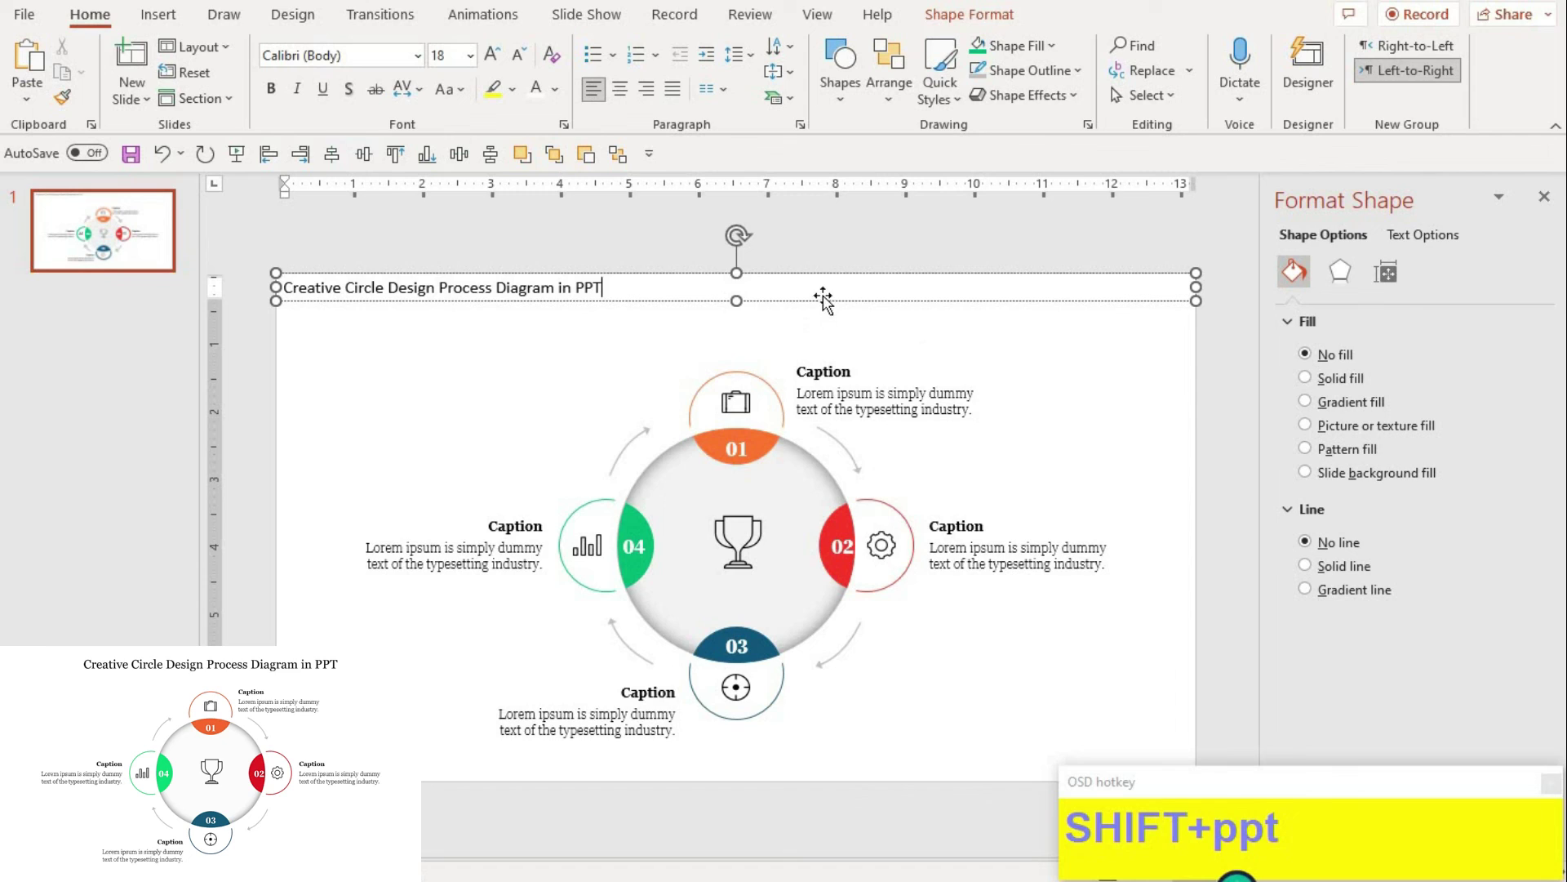
Step: Set the title font to Georgia and centre it across the slide
click(472, 101)
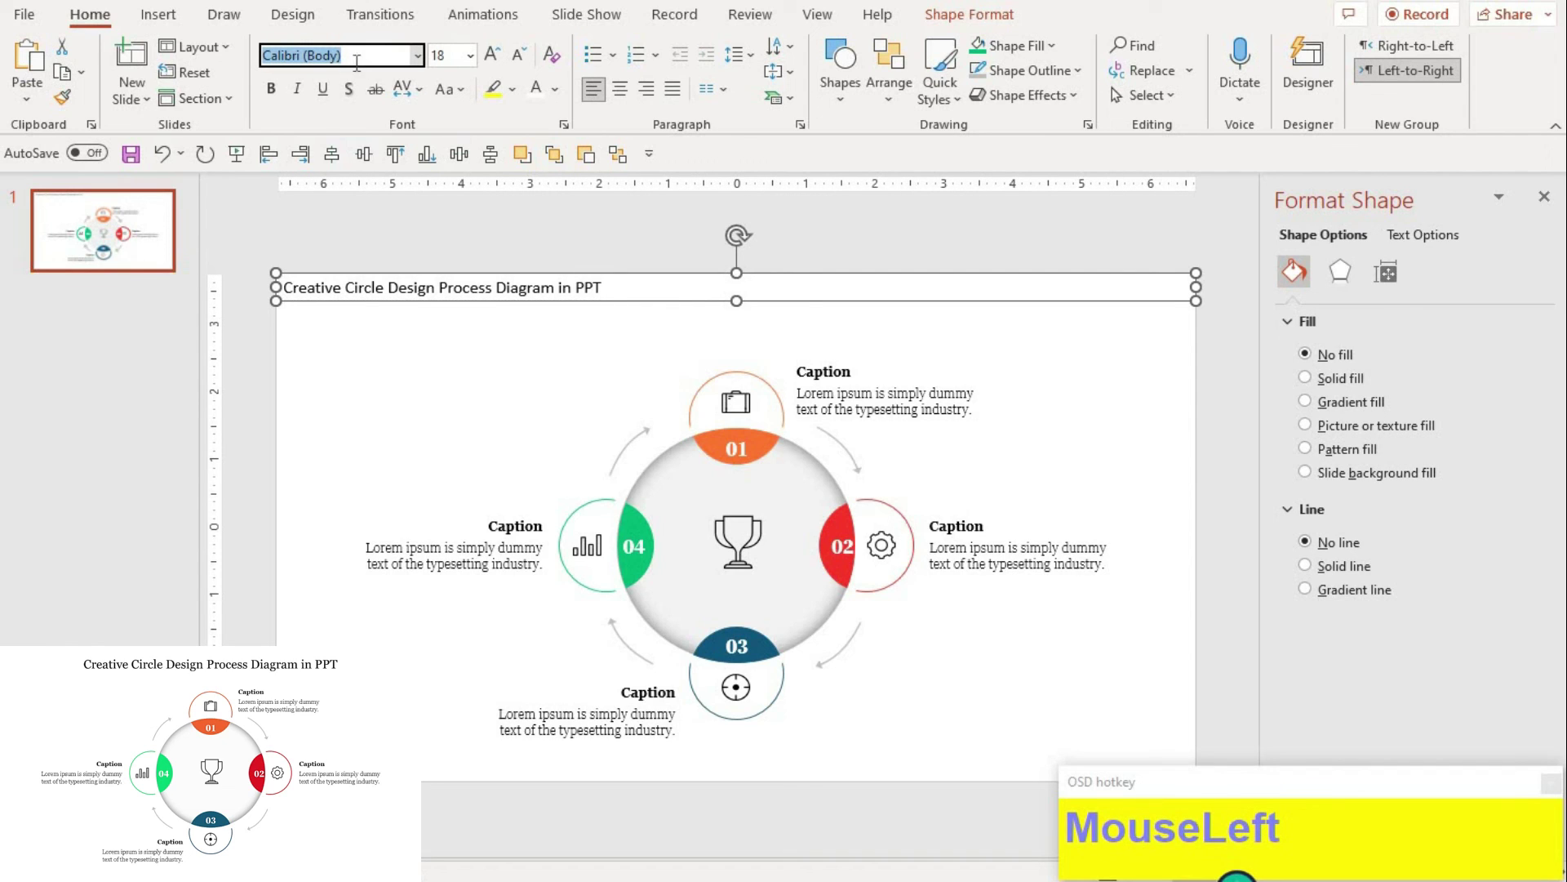
text(MouseLeftgeoRight)
key(Return)
click(506, 58)
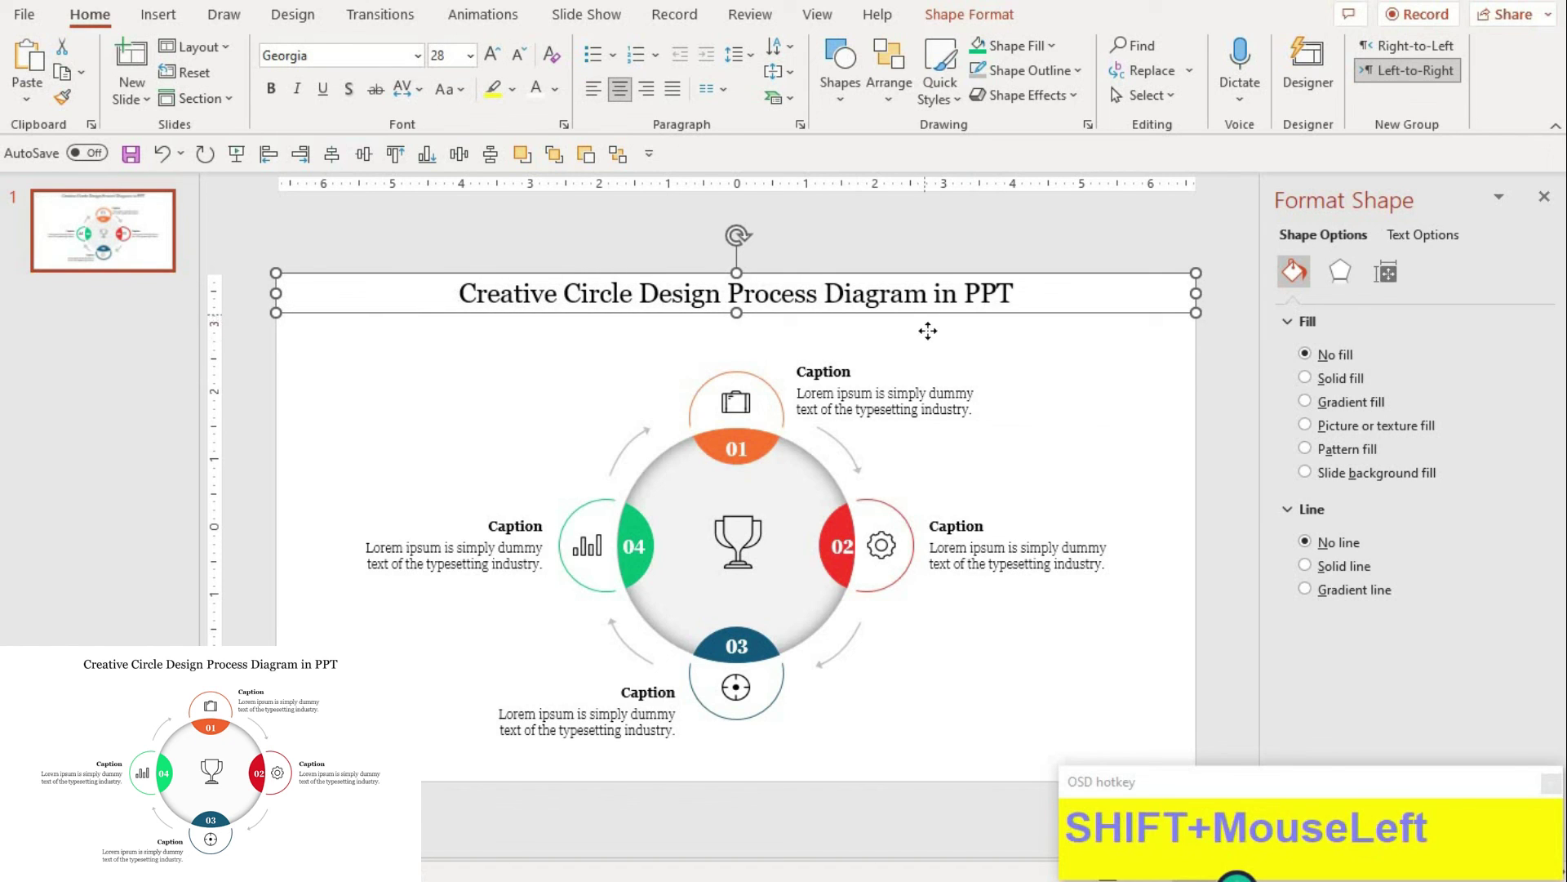
click(1025, 407)
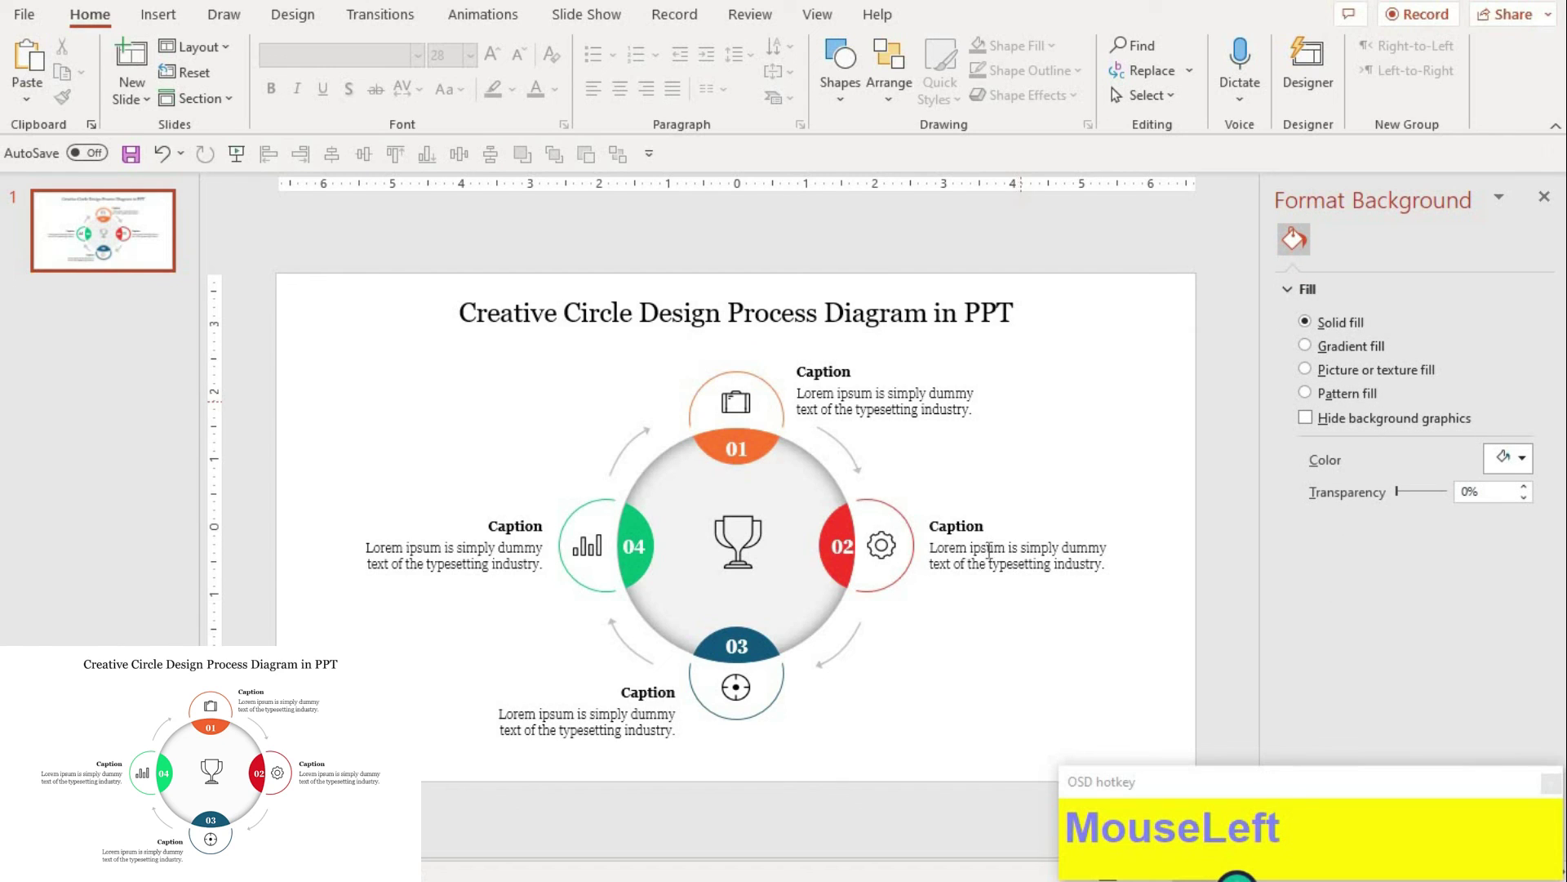